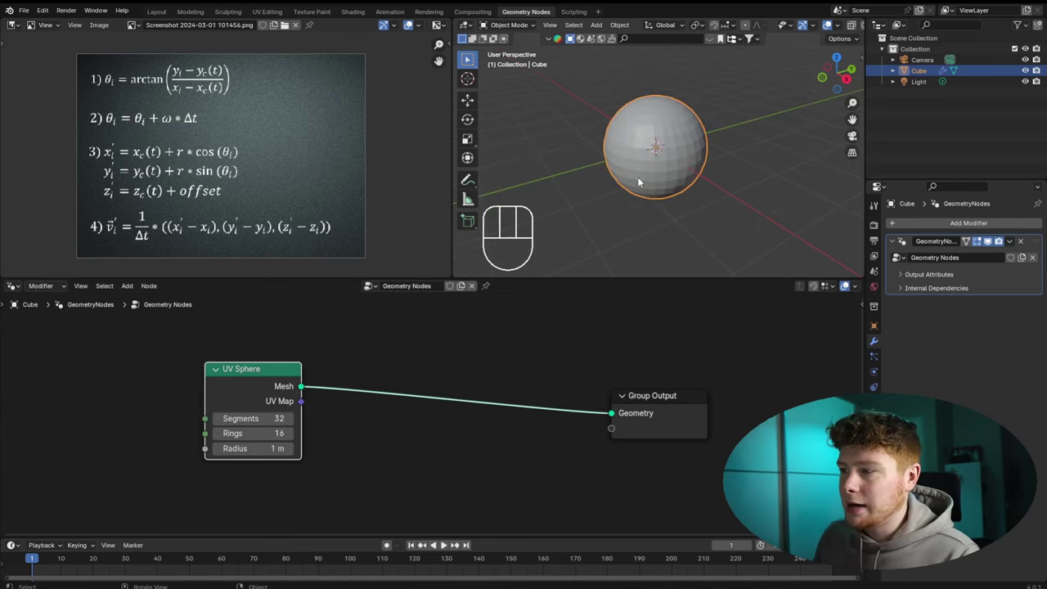
Add a Mesh to Volume node between the UV Sphere and Group Output via node search
{"action": "left_click", "coordinate": [371, 370]}
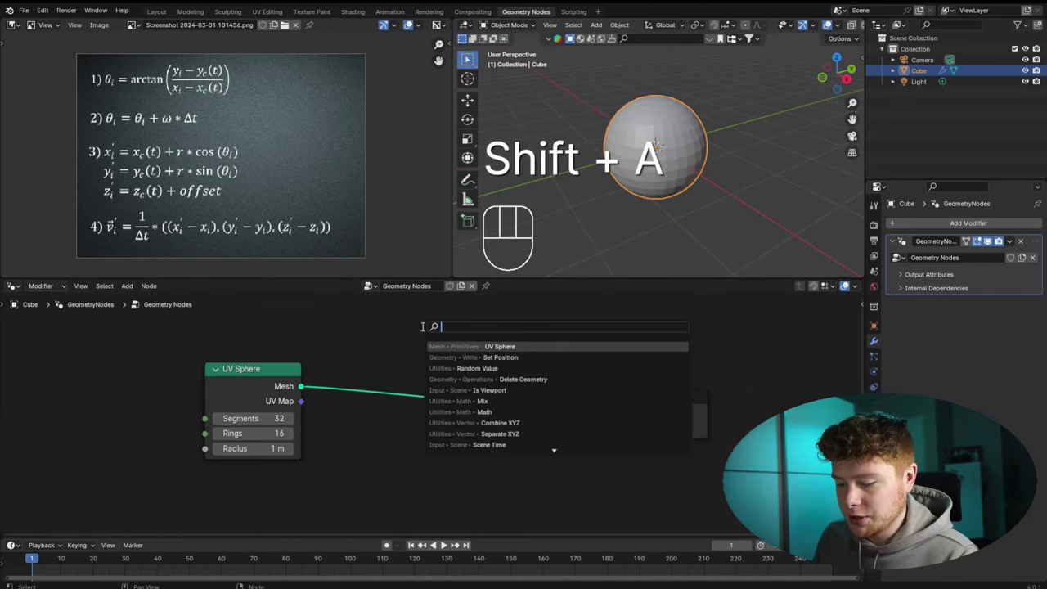
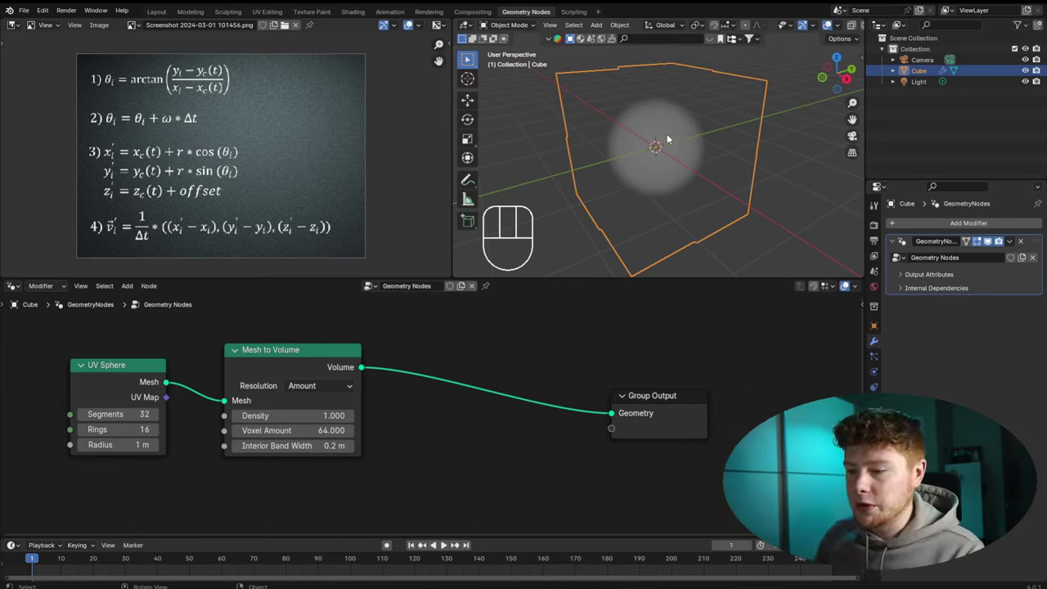
{"action": "key", "text": "shift+a"}
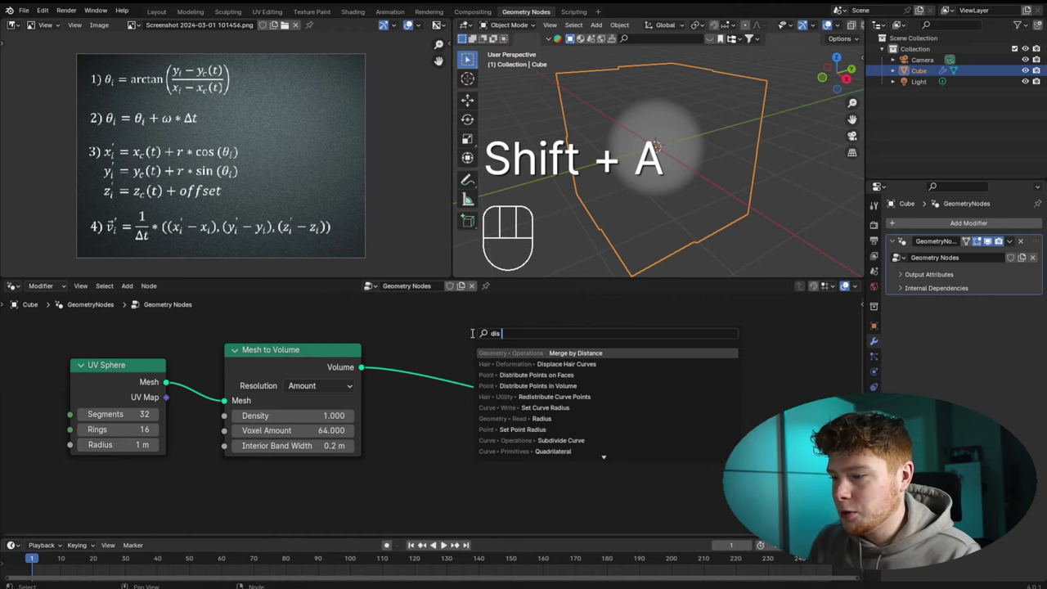
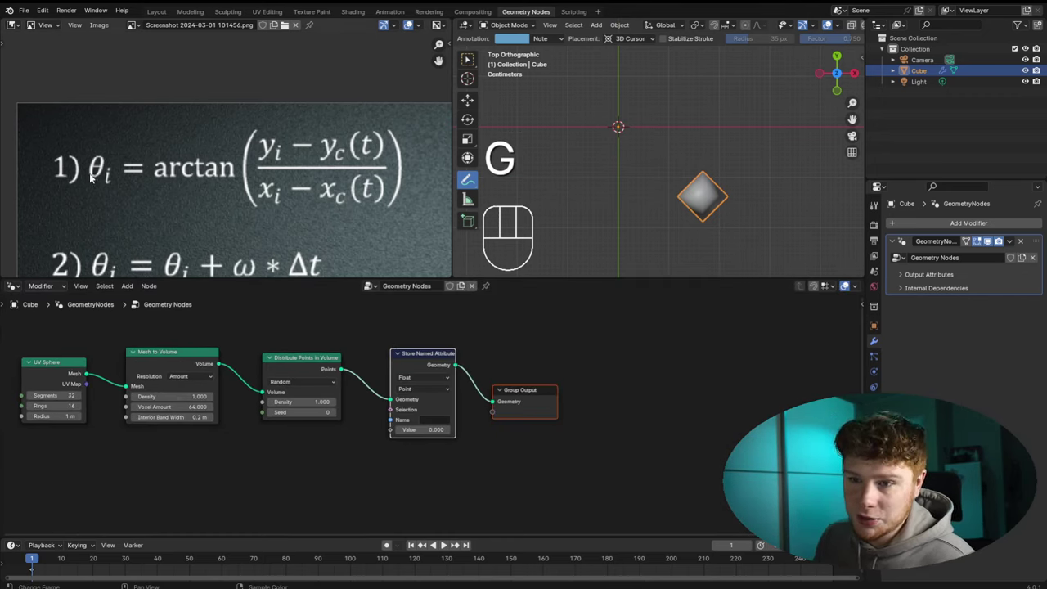
Add a Position input node to the tree and an Empty at the world origin
{"action": "left_click", "coordinate": [384, 344]}
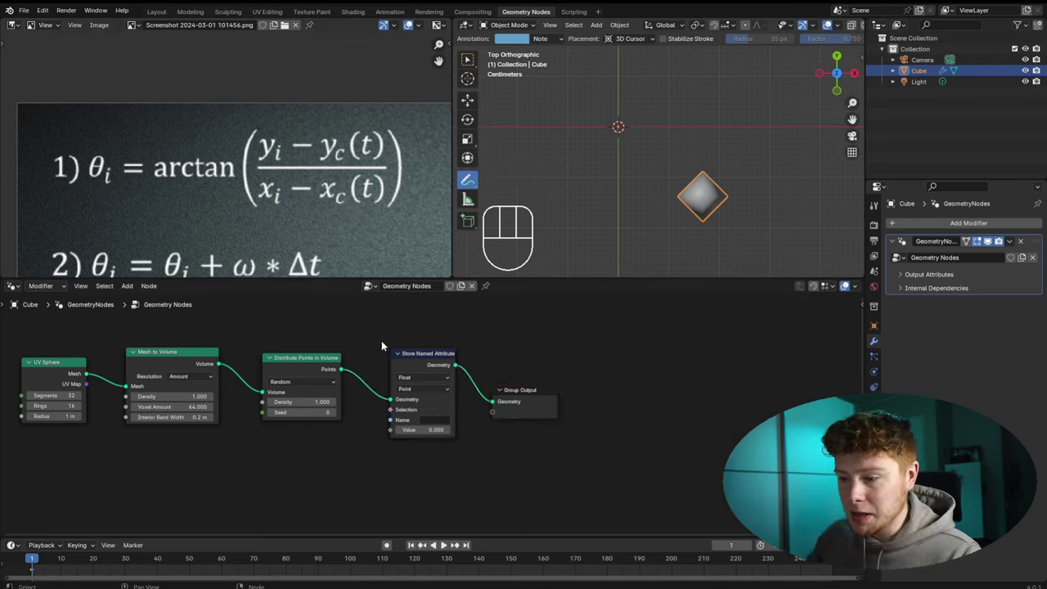
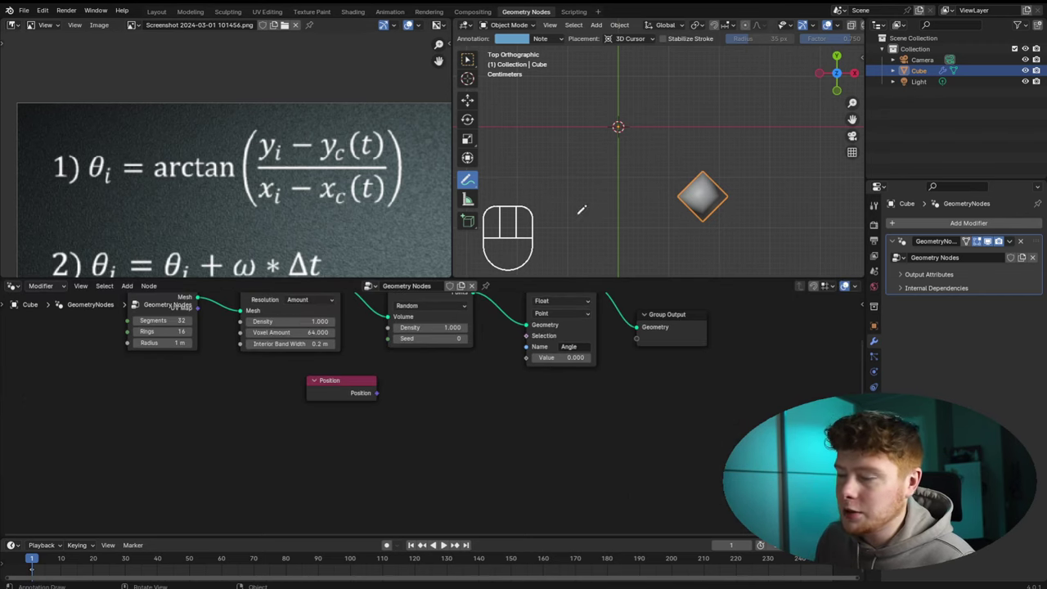
{"action": "double_click", "coordinate": [334, 392]}
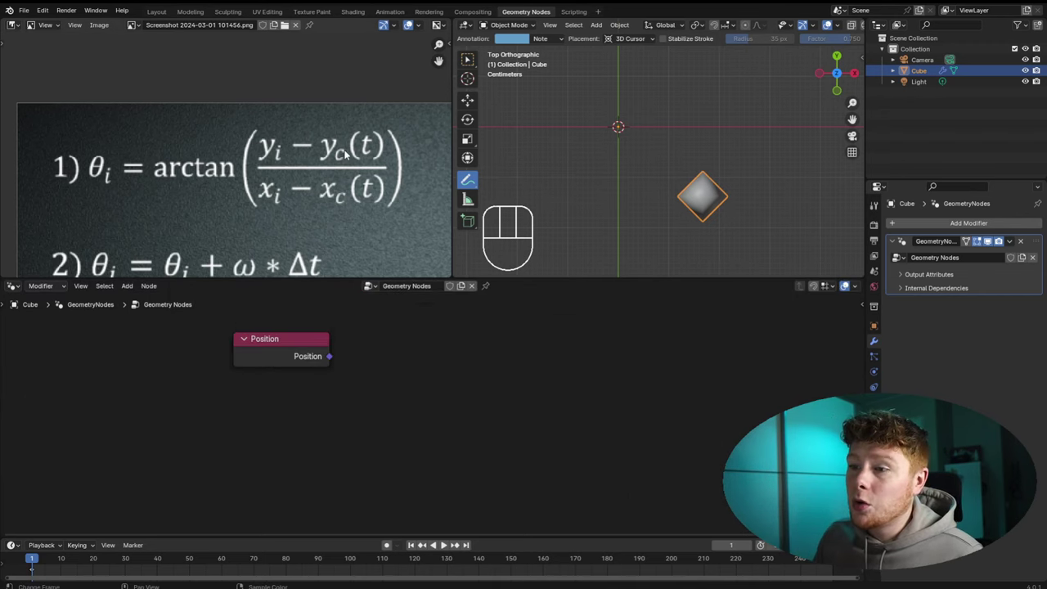
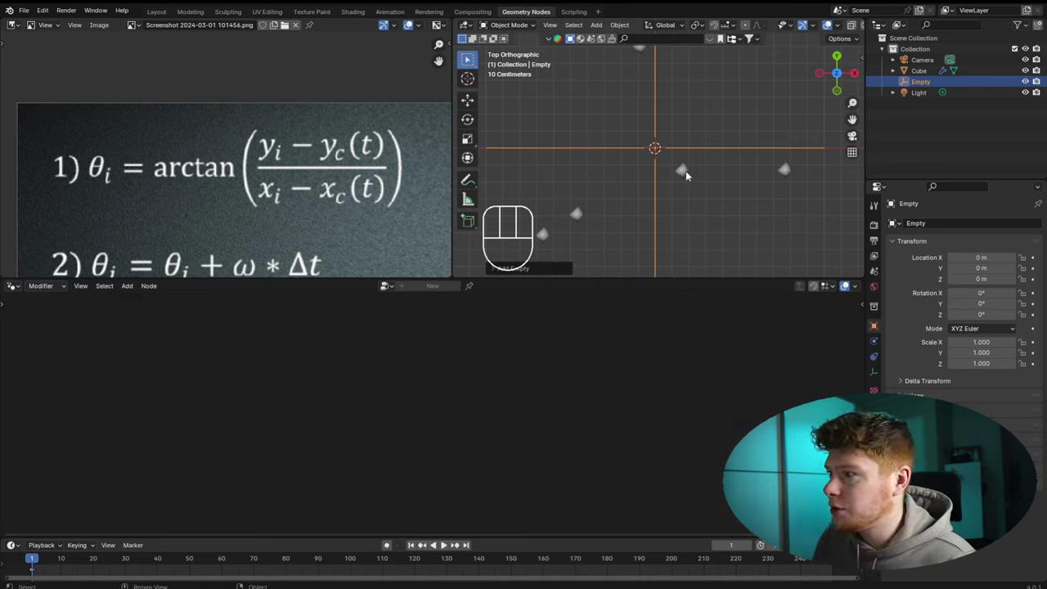
Drag the Empty from the Outliner into the Cube's node tree as an Object Info node under Position
{"action": "left_click", "coordinate": [688, 174]}
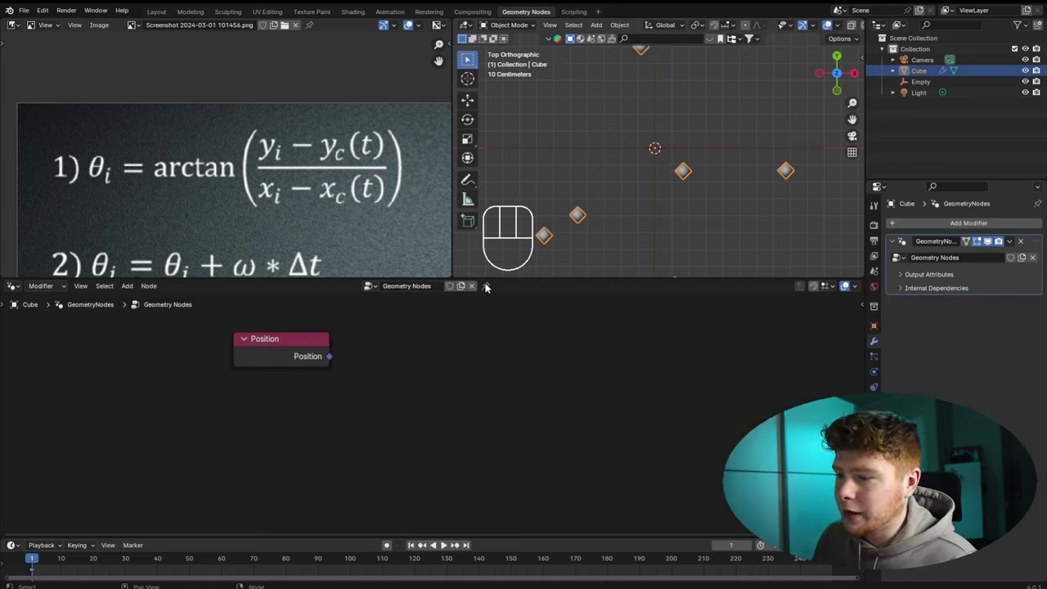
{"action": "left_click", "coordinate": [488, 287]}
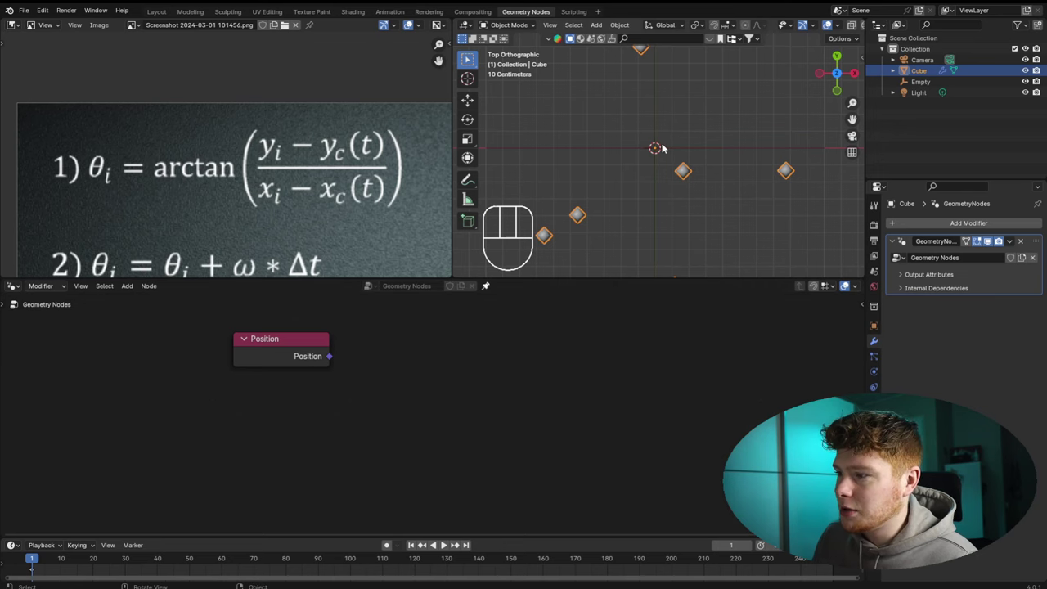
{"action": "left_click", "coordinate": [659, 150]}
{"action": "left_click", "coordinate": [675, 148]}
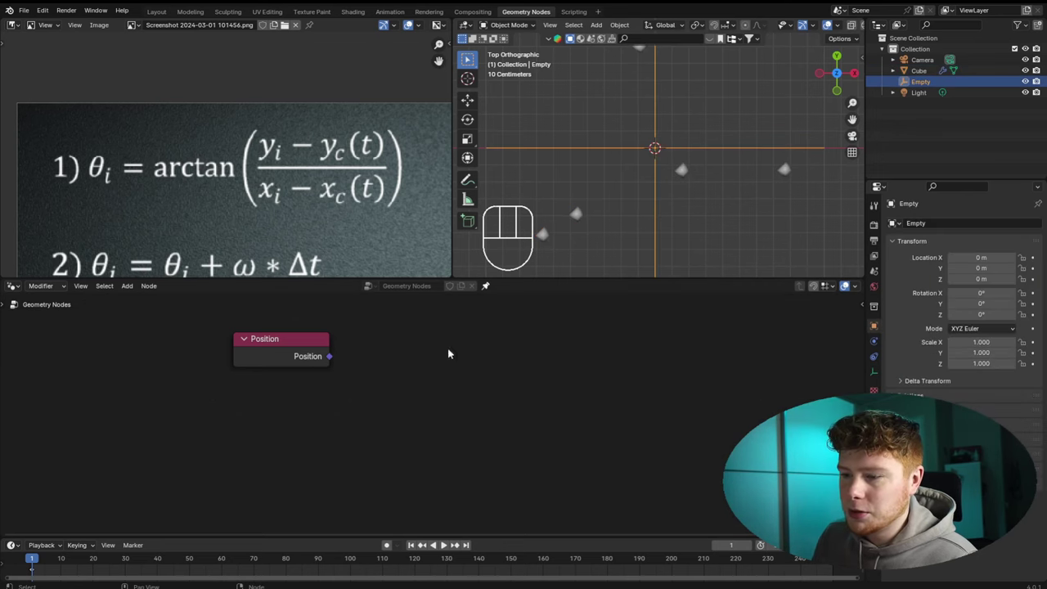
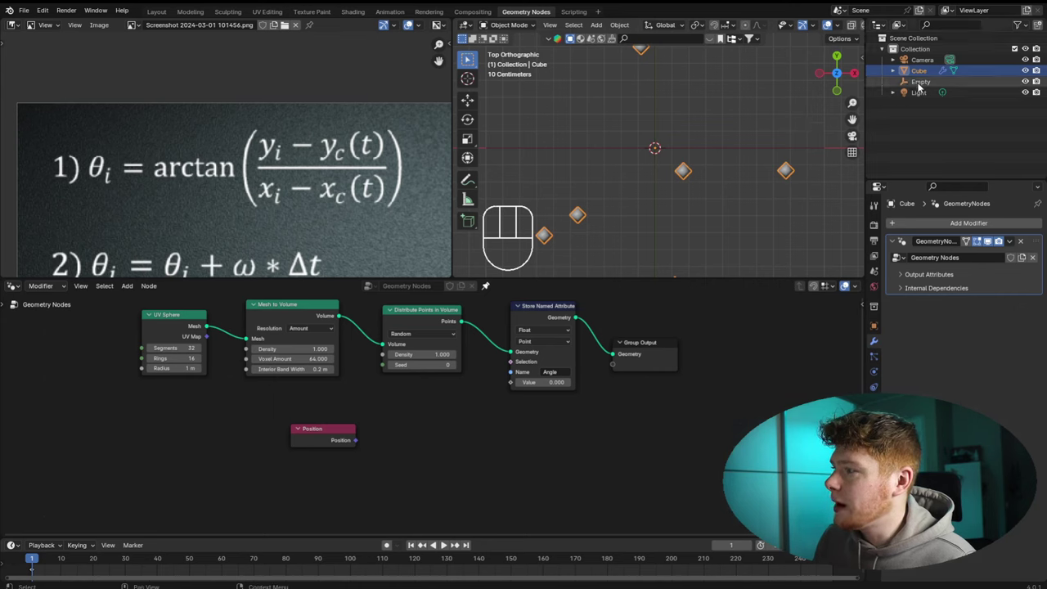
{"action": "left_click", "coordinate": [927, 85]}
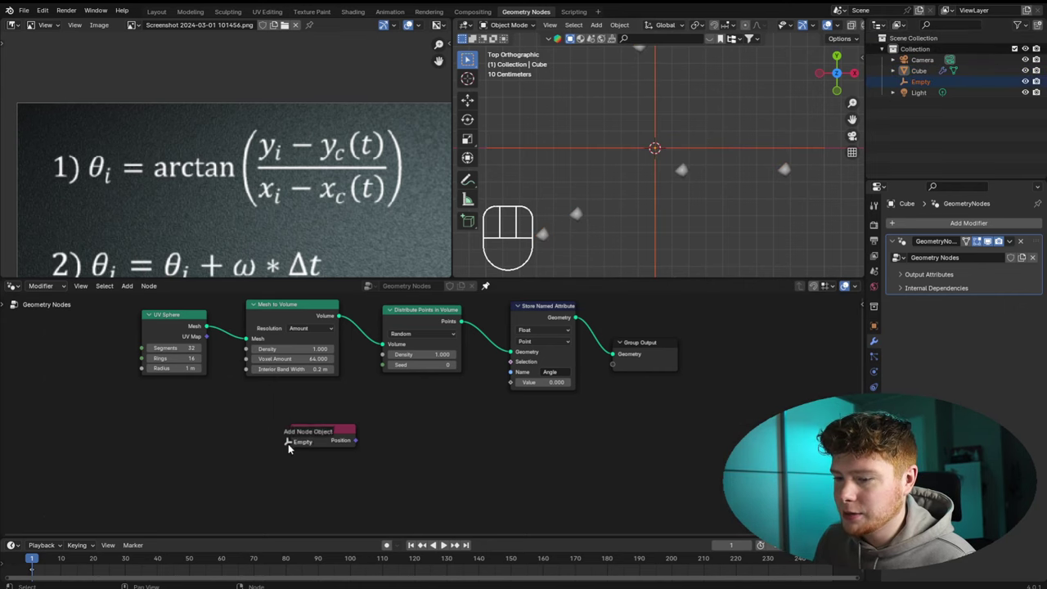
{"action": "left_click", "coordinate": [331, 492]}
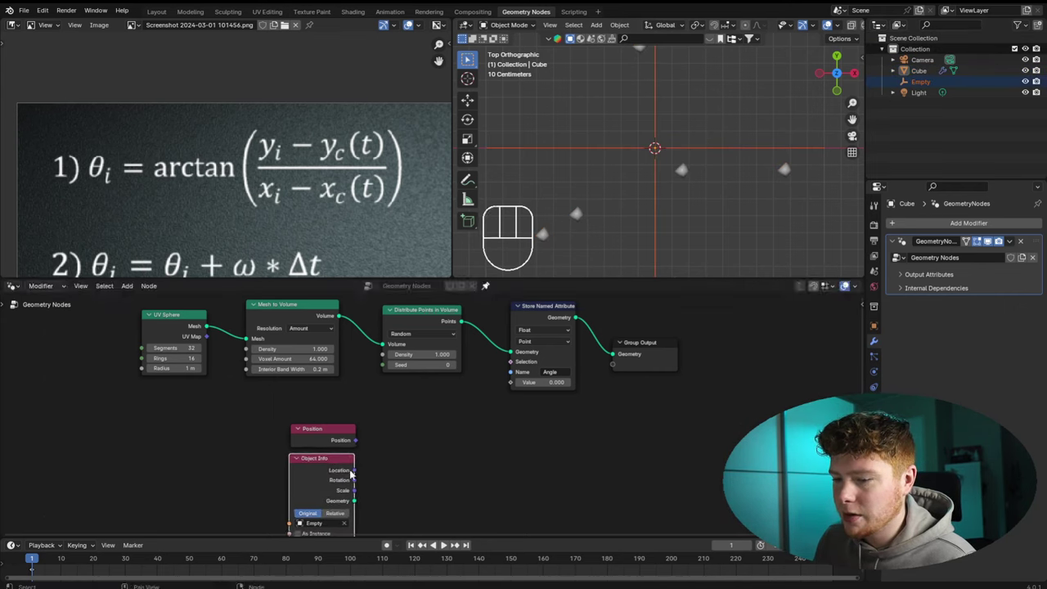
{"action": "key", "text": "g"}
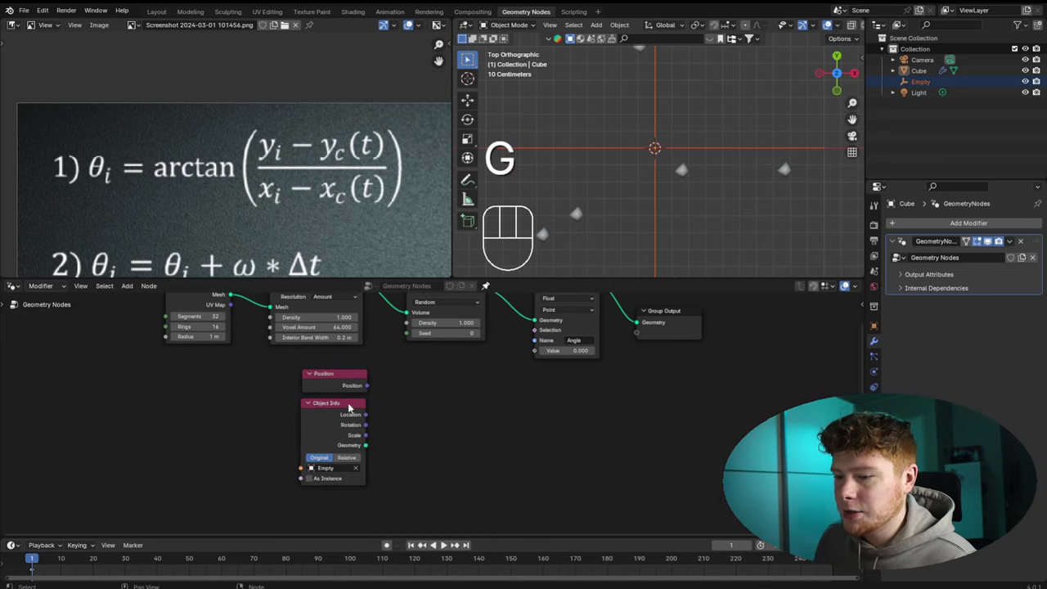
{"action": "key", "text": "shift+a"}
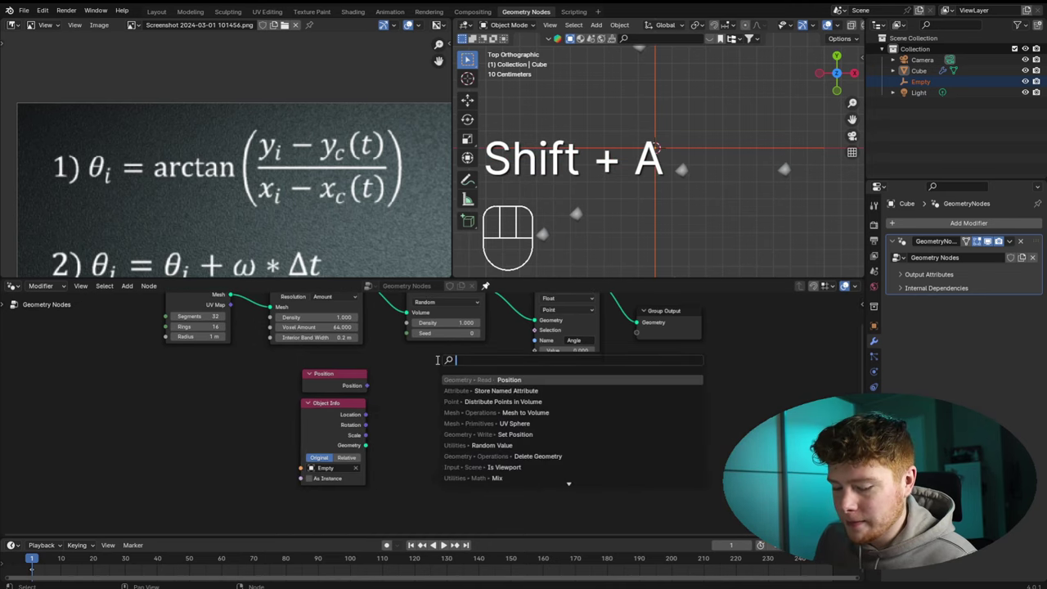
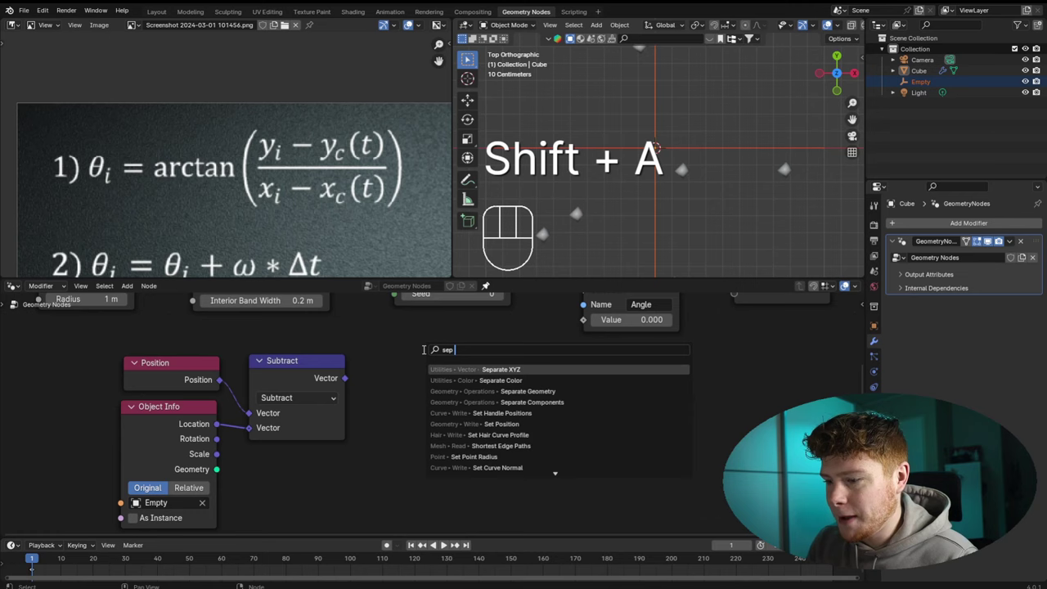
Place Separate XYZ after the Subtract node and add a Math node set to Divide
{"action": "double_click", "coordinate": [348, 379]}
{"action": "left_click", "coordinate": [211, 419]}
{"action": "key", "text": "g"}
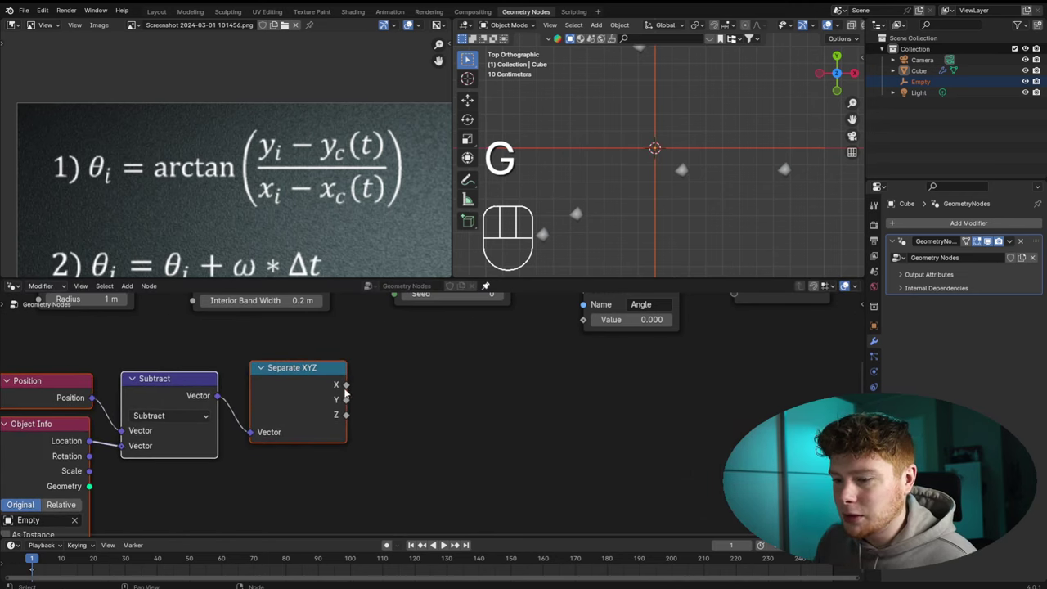
{"action": "left_click", "coordinate": [398, 417]}
{"action": "key", "text": "shift+a"}
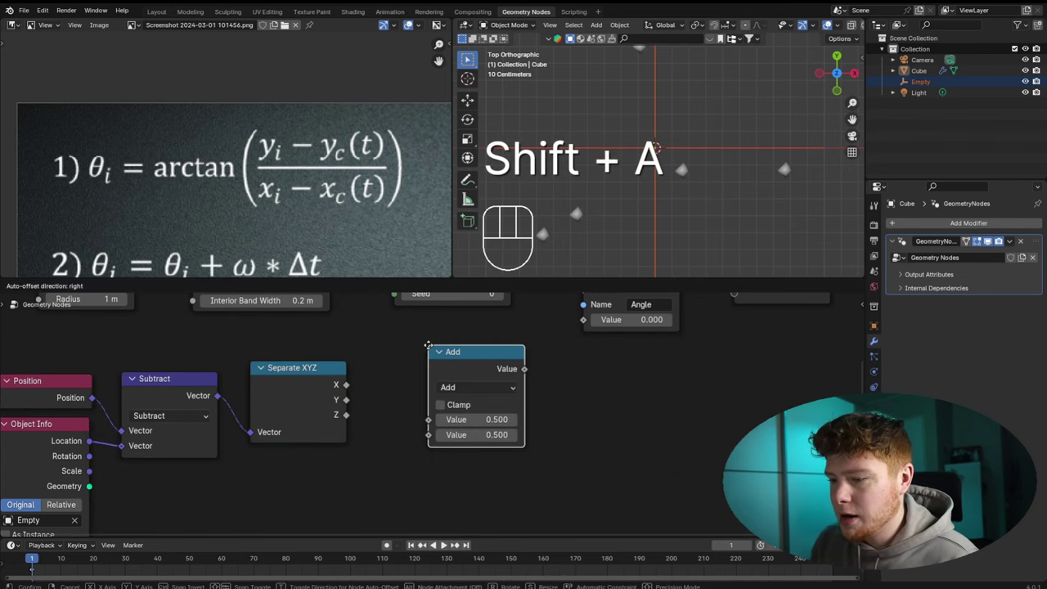
{"action": "left_click_drag", "start_coordinate": [425, 387], "coordinate": [425, 471]}
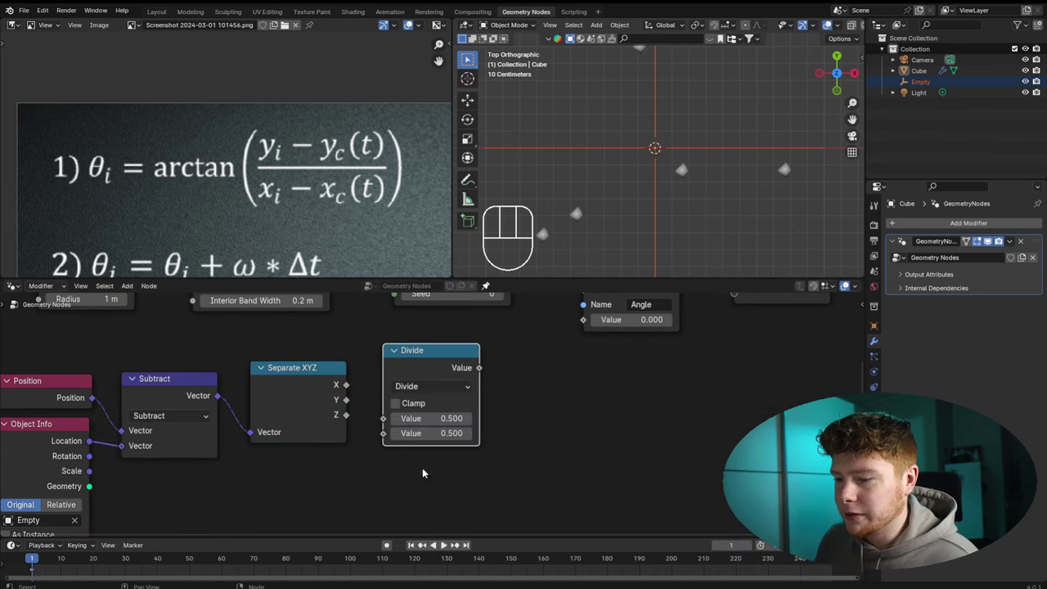
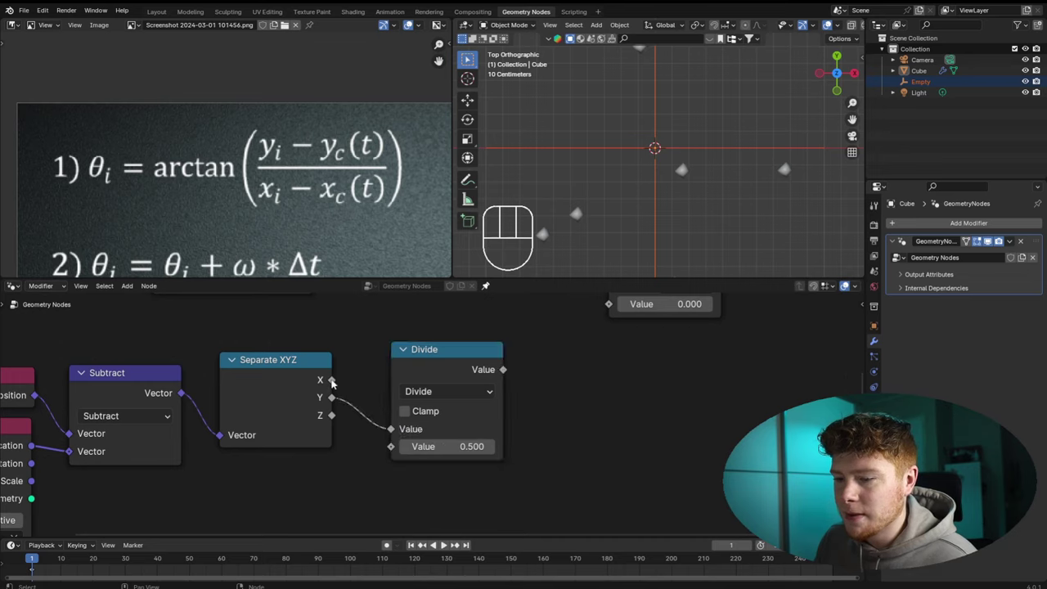
Wire Y and X into the Divide node and duplicate it for the next math step
{"action": "left_click_drag", "start_coordinate": [360, 371], "coordinate": [389, 452]}
{"action": "left_click", "coordinate": [438, 368]}
{"action": "double_click", "coordinate": [578, 418]}
{"action": "key", "text": "g"}
{"action": "left_click", "coordinate": [272, 381]}
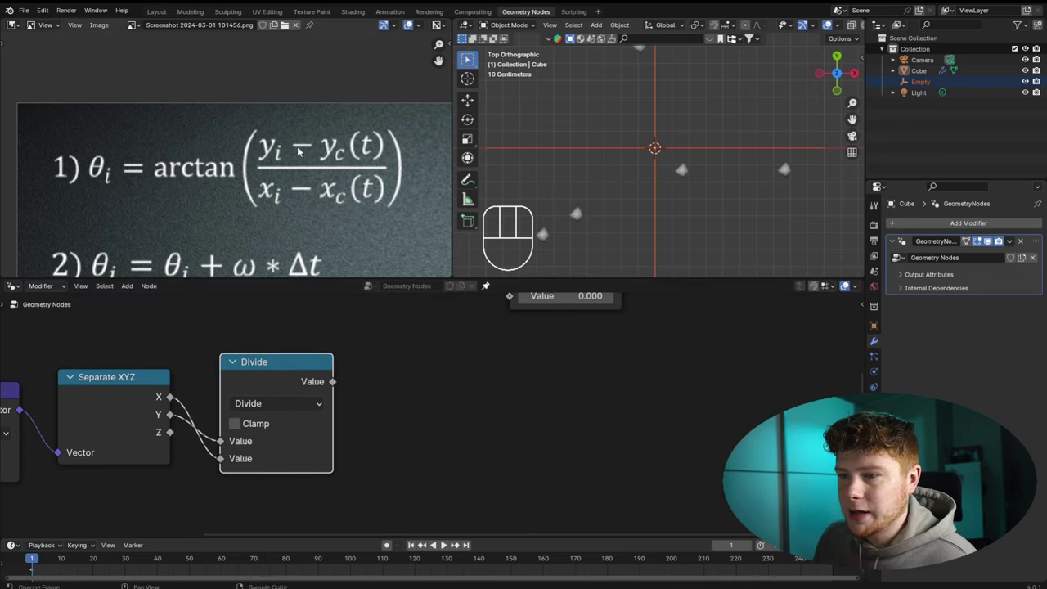
{"action": "left_click", "coordinate": [274, 396]}
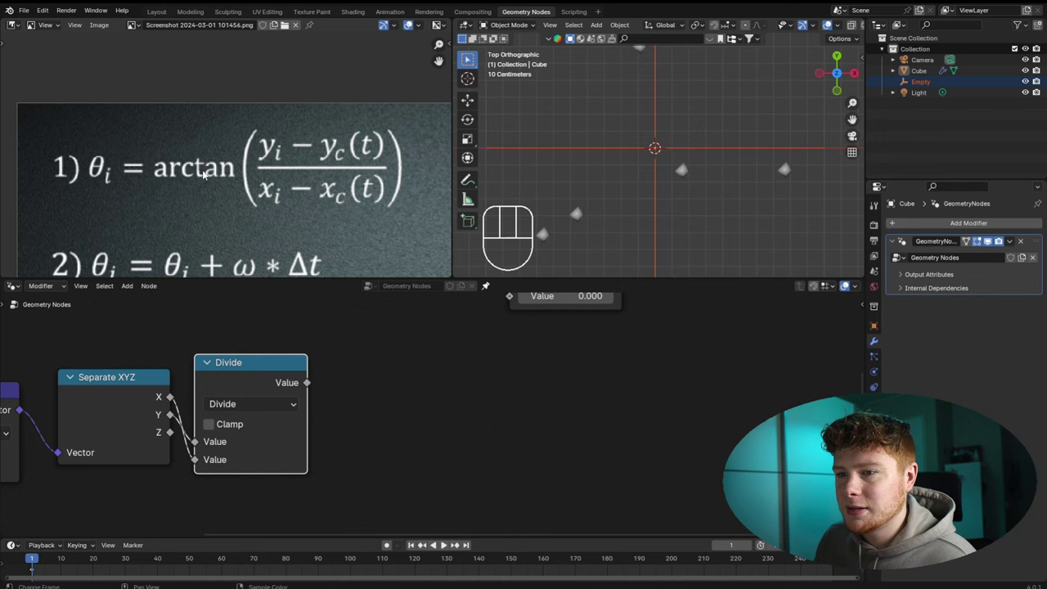
{"action": "key", "text": "x"}
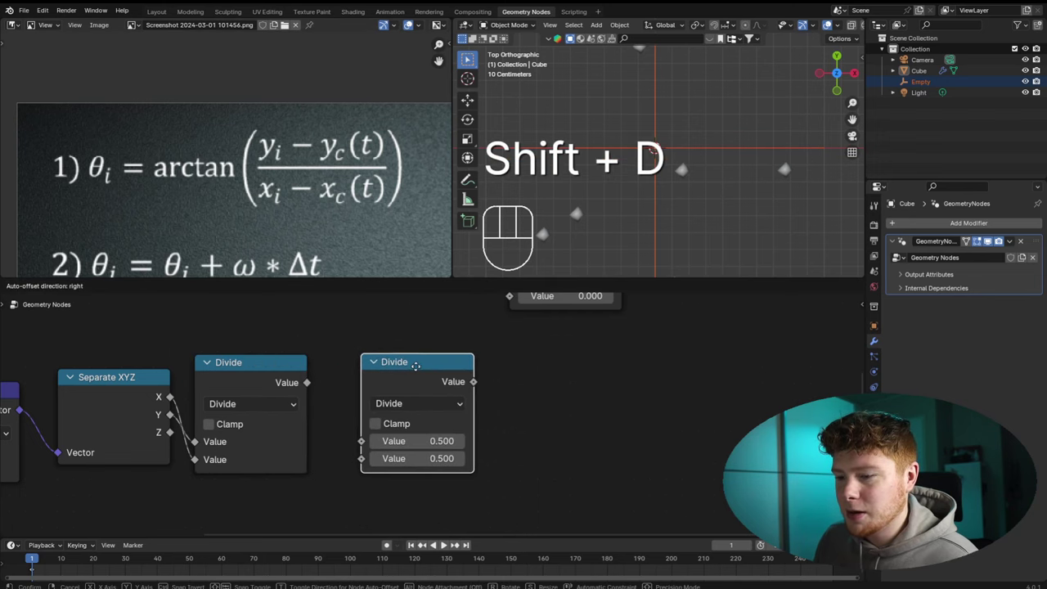
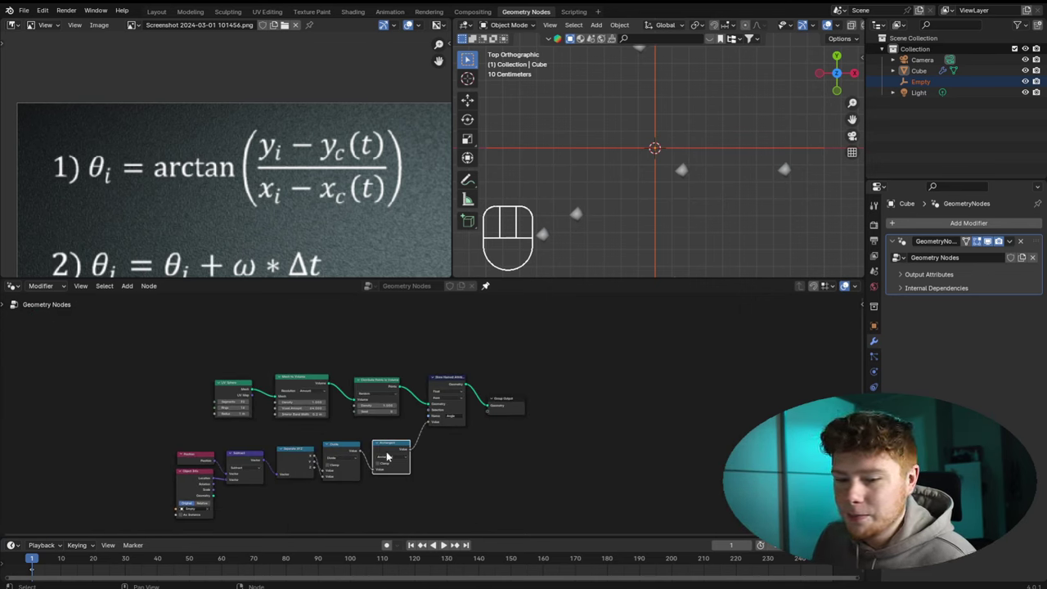
Play the animation so the Arctangent-driven 'Angle' attribute advances in the Timeline
{"action": "key", "text": "space"}
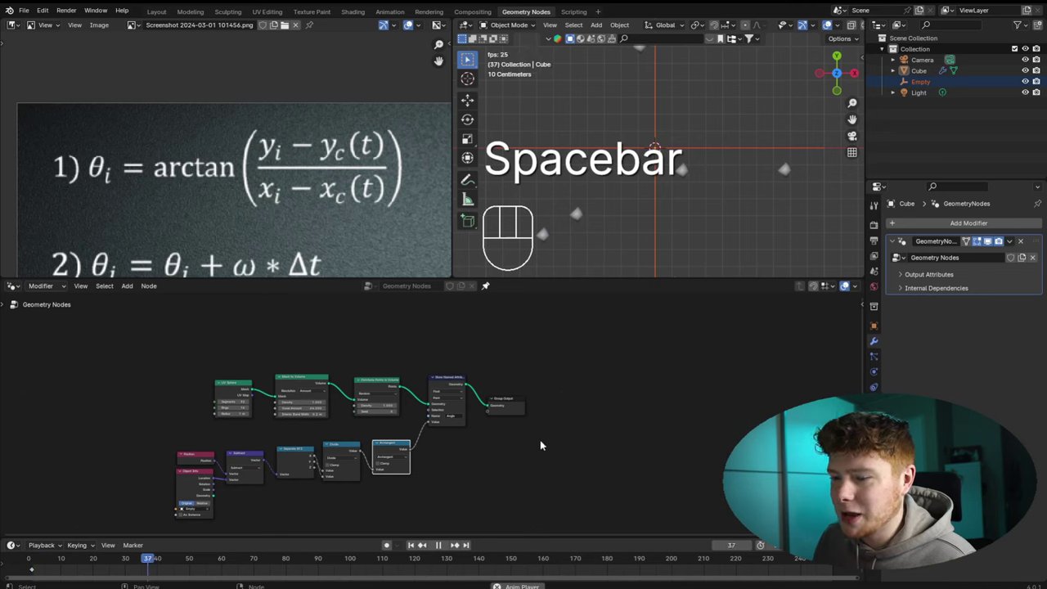
{"action": "left_click", "coordinate": [540, 442]}
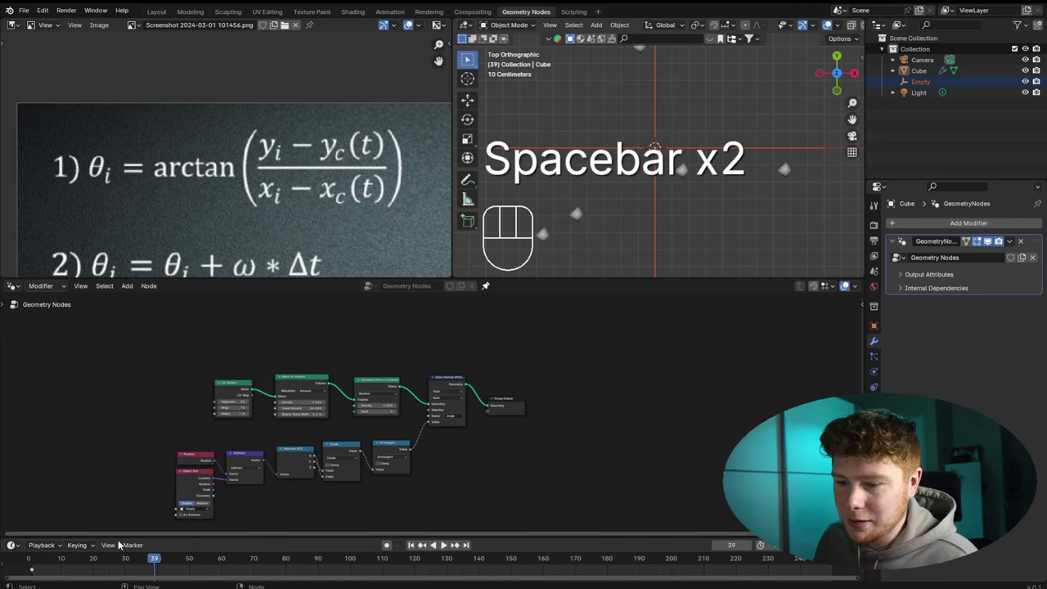
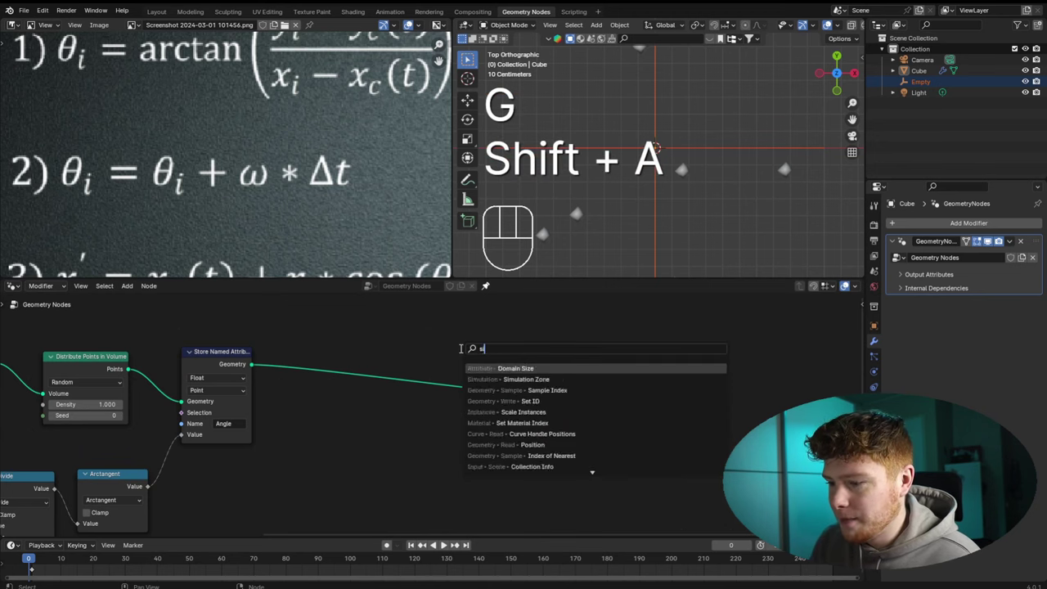
Insert a Simulation Zone into the geometry link and widen it to hold more nodes
{"action": "key", "text": "ctrl+z"}
{"action": "left_click", "coordinate": [253, 368]}
{"action": "left_click_drag", "start_coordinate": [295, 378], "coordinate": [313, 450]}
{"action": "left_click_drag", "start_coordinate": [535, 417], "coordinate": [601, 403]}
{"action": "left_click_drag", "start_coordinate": [331, 353], "coordinate": [311, 390]}
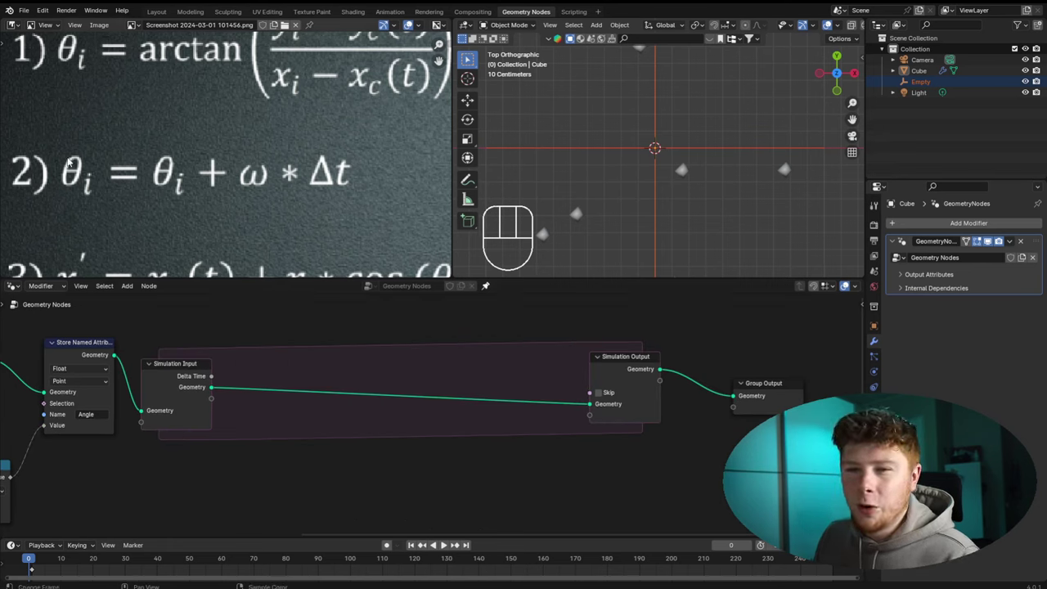
{"action": "left_click_drag", "start_coordinate": [260, 240], "coordinate": [252, 281]}
{"action": "right_click", "coordinate": [252, 282]}
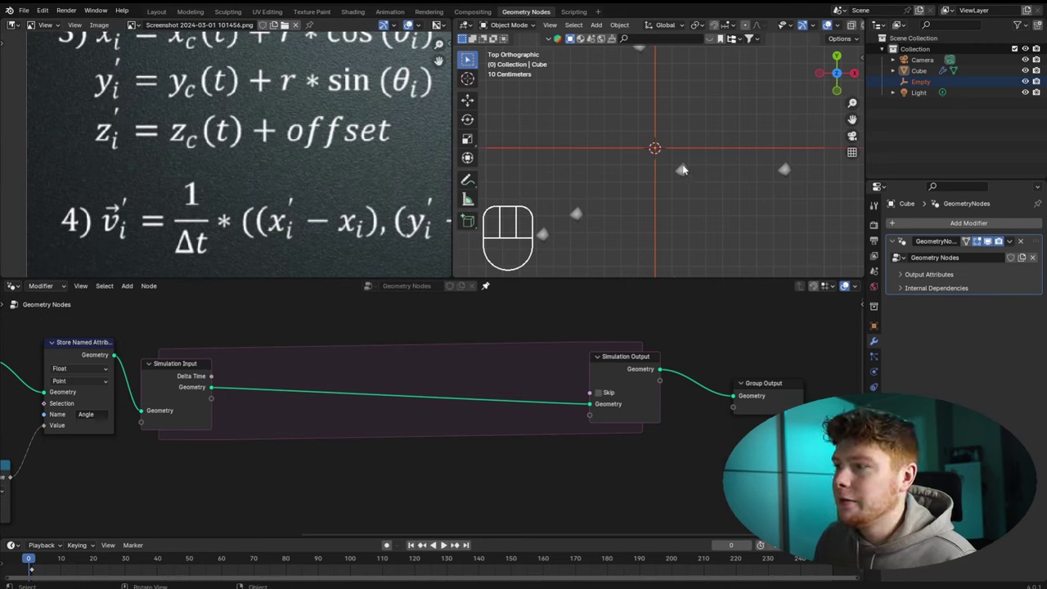
Inside the zone, store vector attribute 'v' and read it back with a Named Attribute node named v
{"action": "left_click_drag", "start_coordinate": [406, 365], "coordinate": [444, 320]}
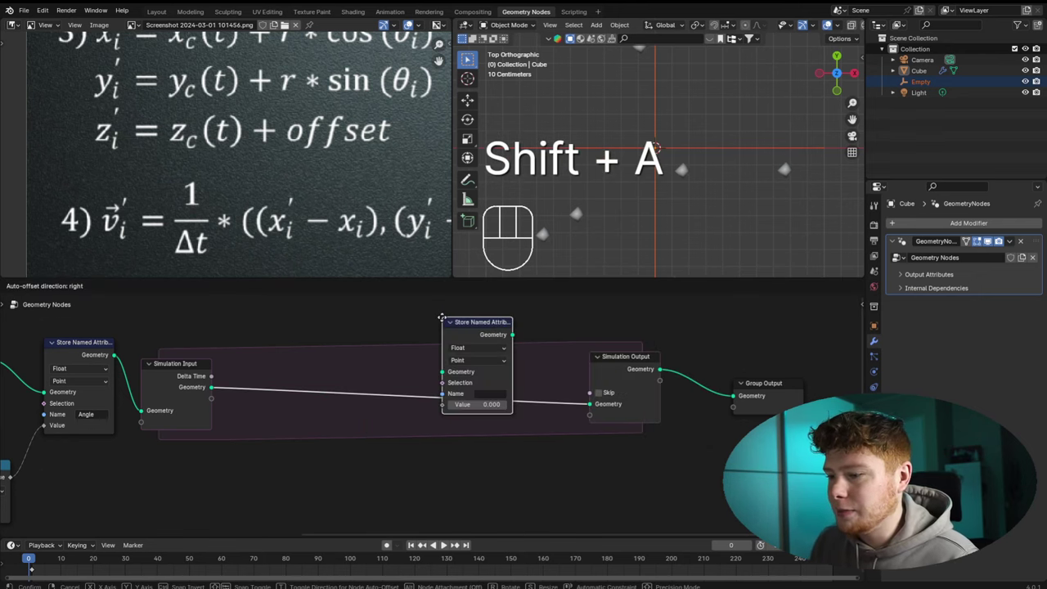
{"action": "left_click_drag", "start_coordinate": [420, 355], "coordinate": [431, 438]}
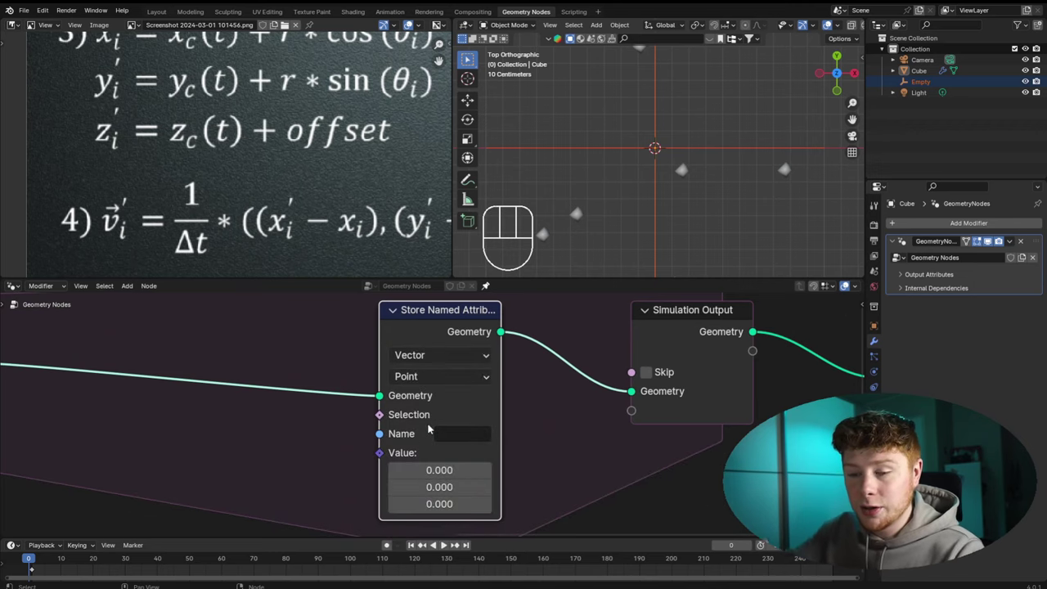
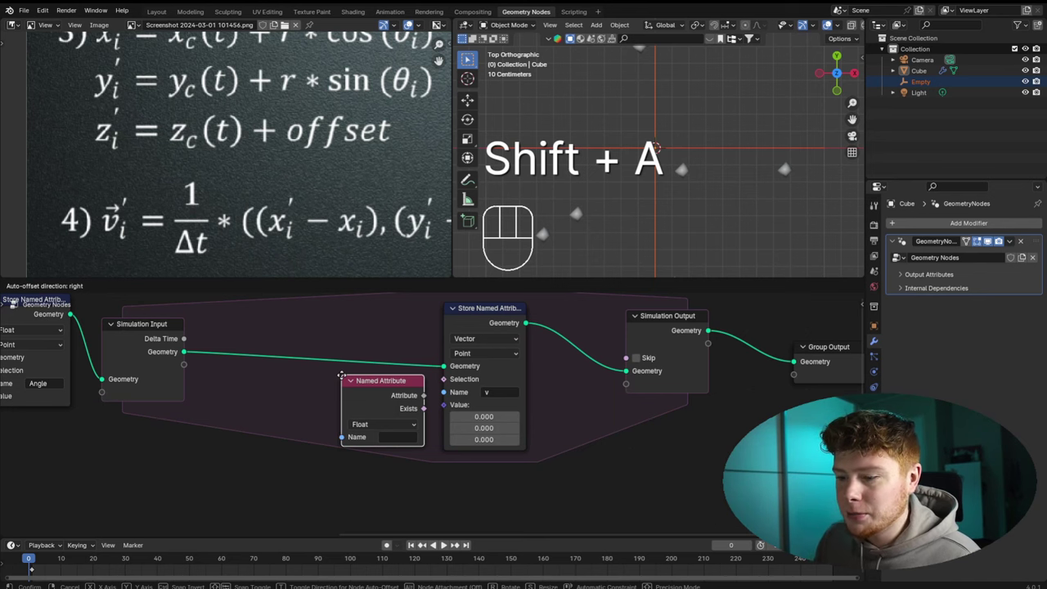
{"action": "left_click_drag", "start_coordinate": [326, 445], "coordinate": [284, 526]}
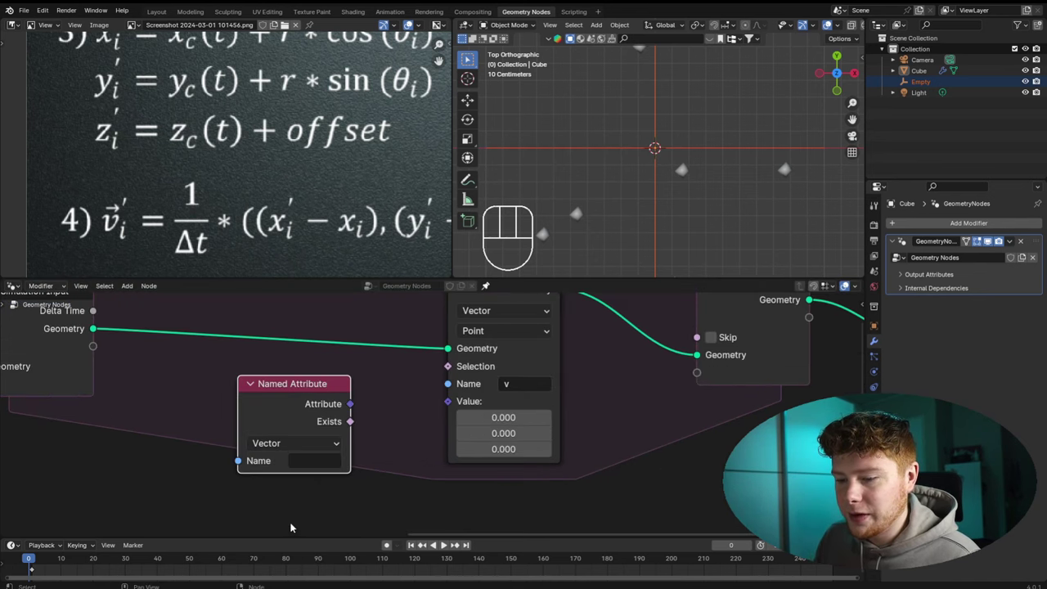
{"action": "left_click_drag", "start_coordinate": [309, 466], "coordinate": [309, 465]}
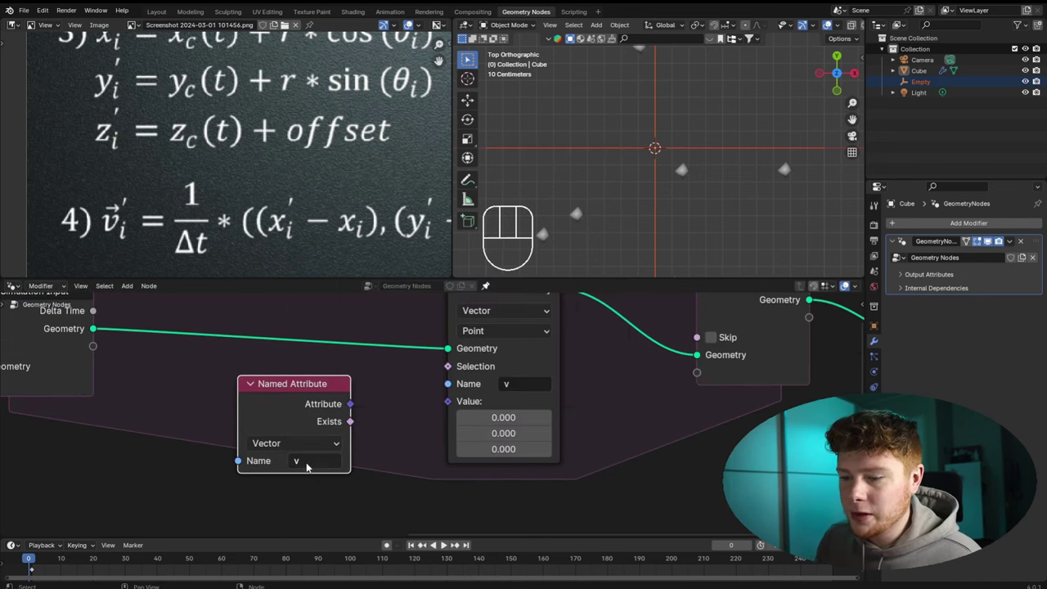
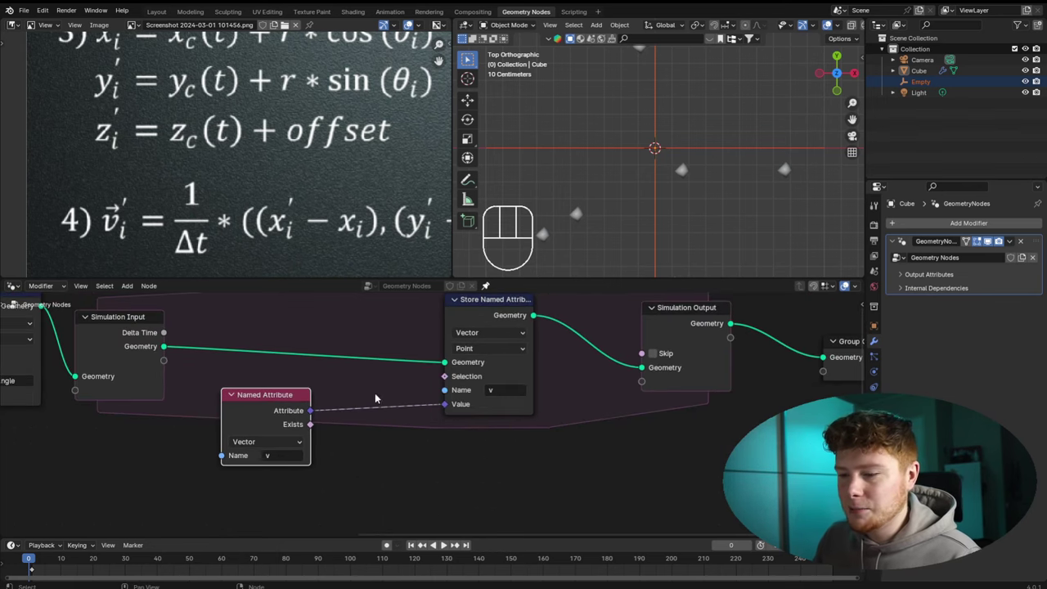
{"action": "left_click", "coordinate": [269, 416]}
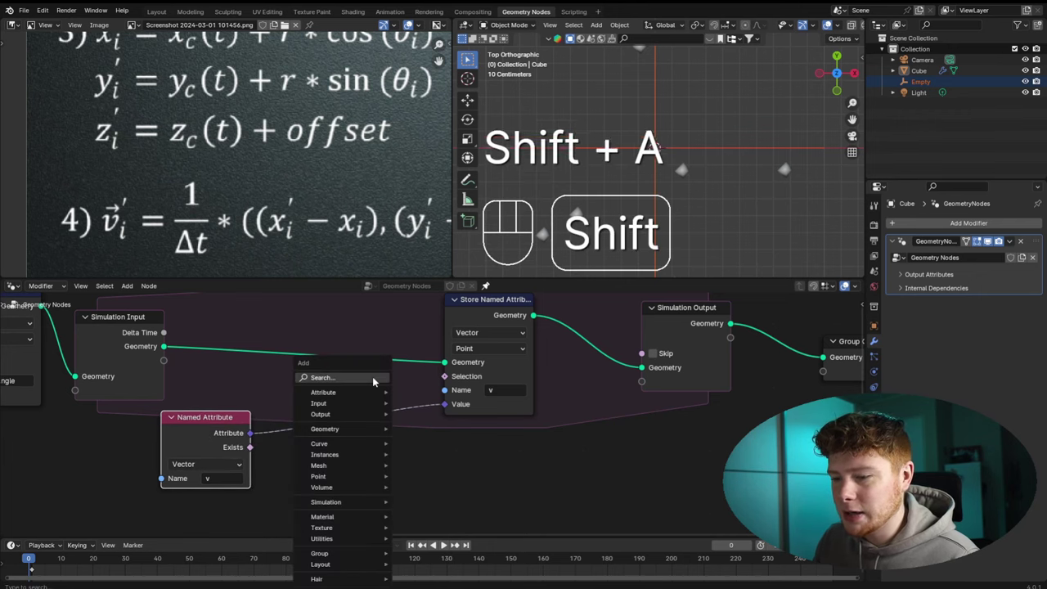
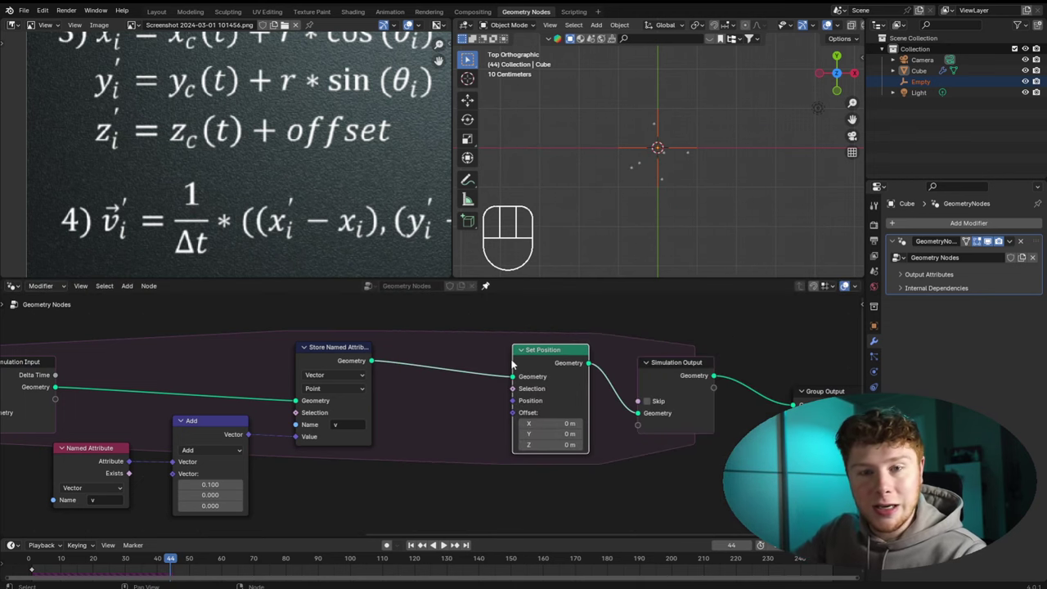
Add a Set Position node and a second 'v' reader to drive its Offset input
{"action": "left_click", "coordinate": [462, 435]}
{"action": "key", "text": "x"}
{"action": "middle_click", "coordinate": [466, 434]}
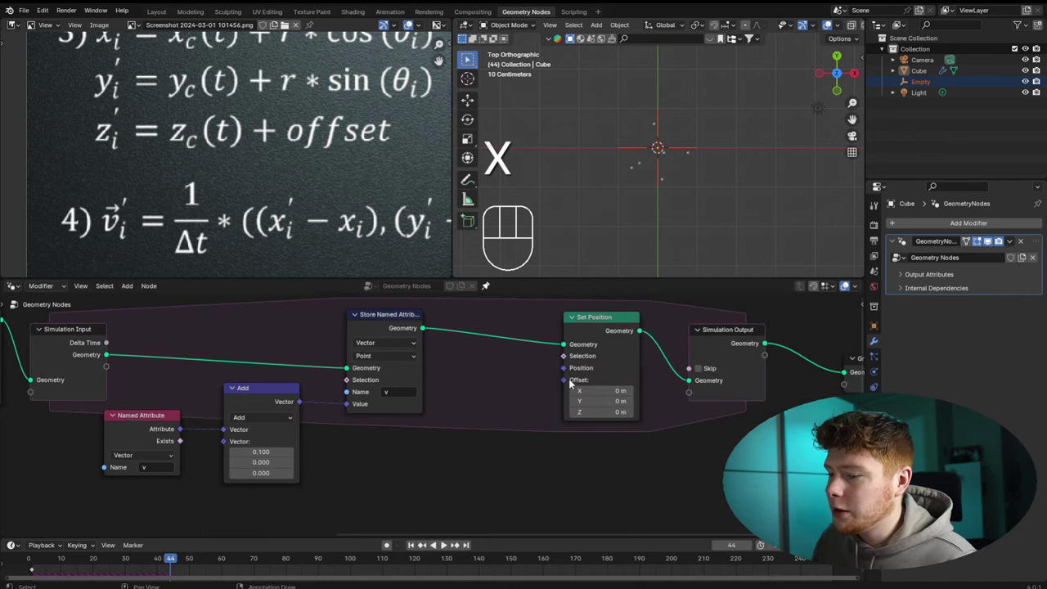
{"action": "left_click", "coordinate": [150, 431]}
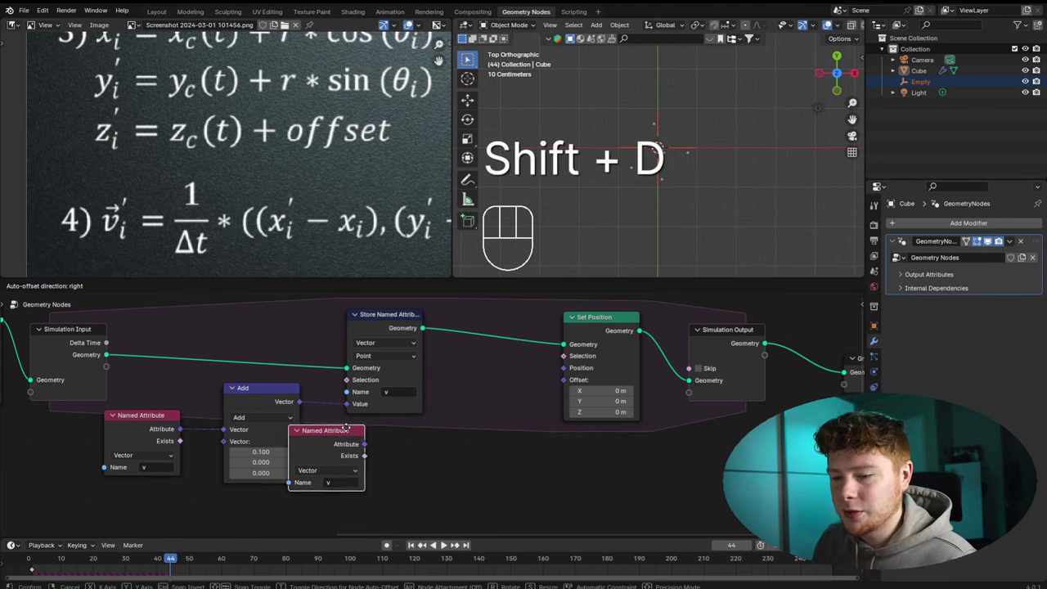
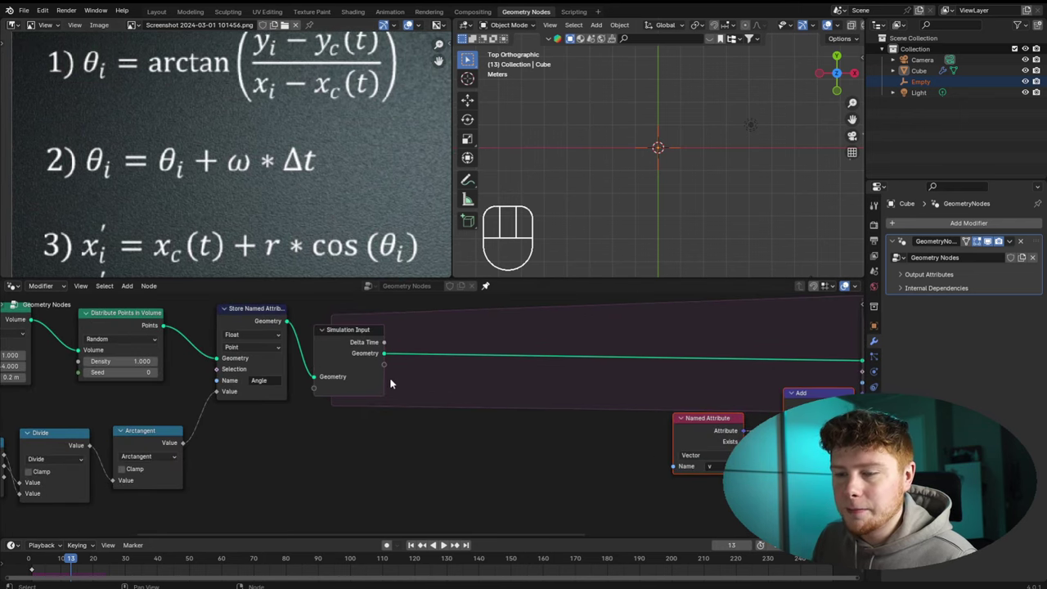
Inside the simulation, read 'Angle', add 0.5 with a Math Add node and store it back to 'Angle'
{"action": "middle_click", "coordinate": [315, 346]}
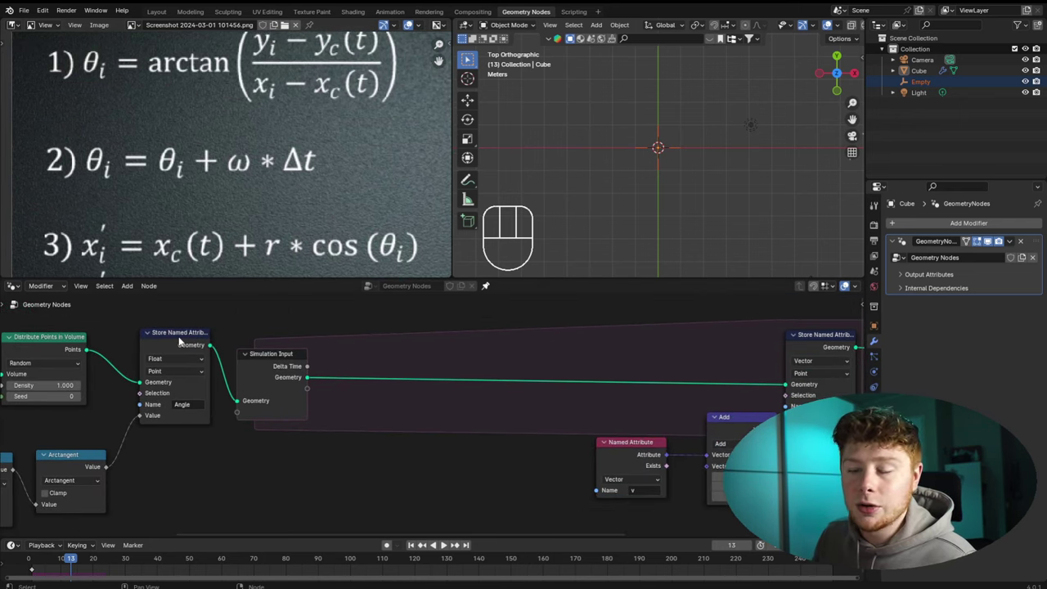
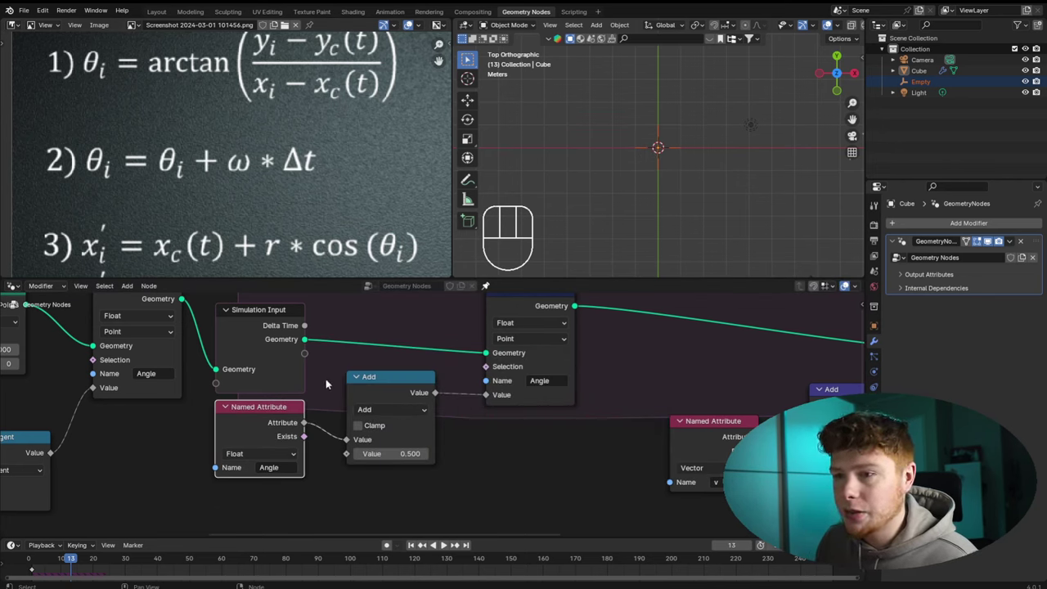
{"action": "left_click", "coordinate": [384, 387]}
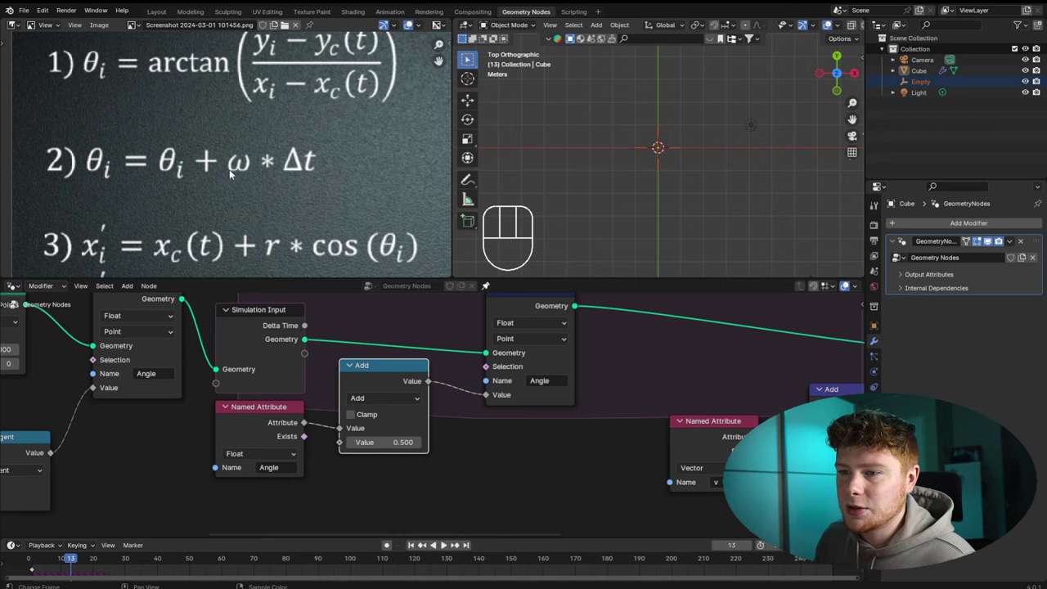
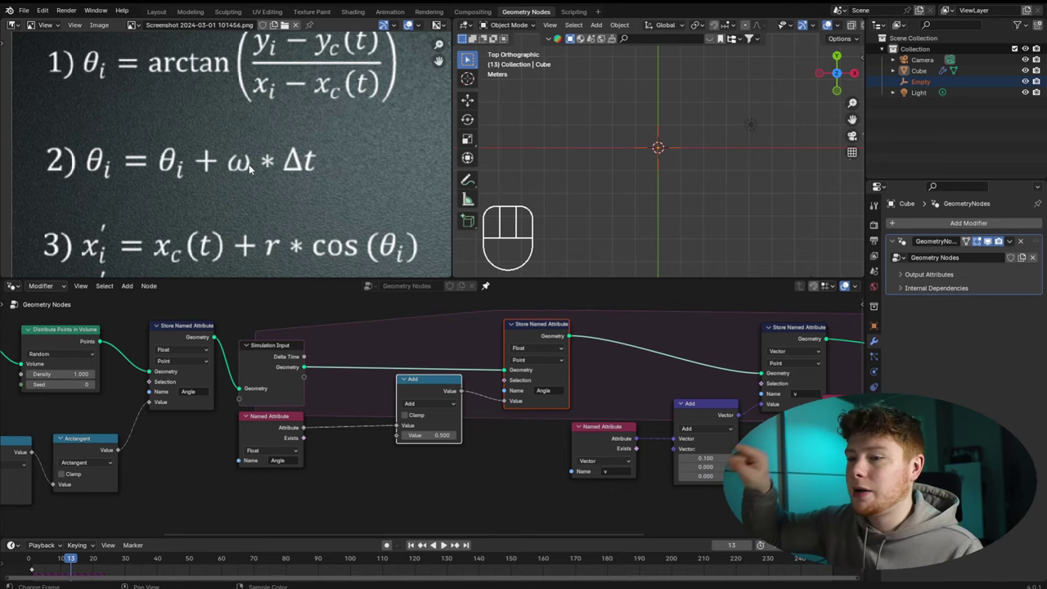
Replace the fixed 0.5 with Divide 6.283/3.000 times Delta Time feeding the Angle Add, then play
{"action": "left_click", "coordinate": [377, 465]}
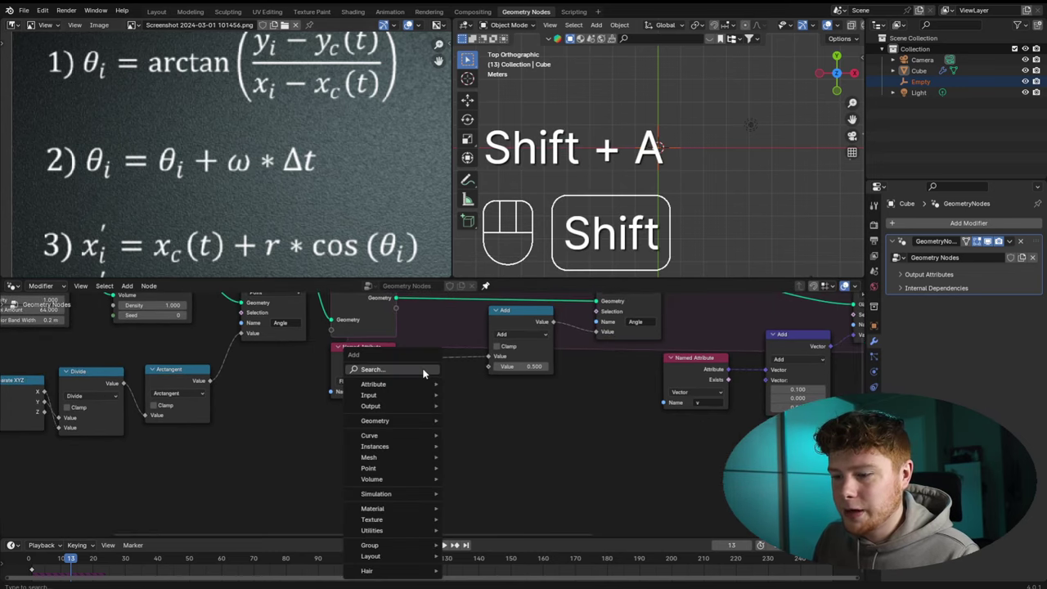
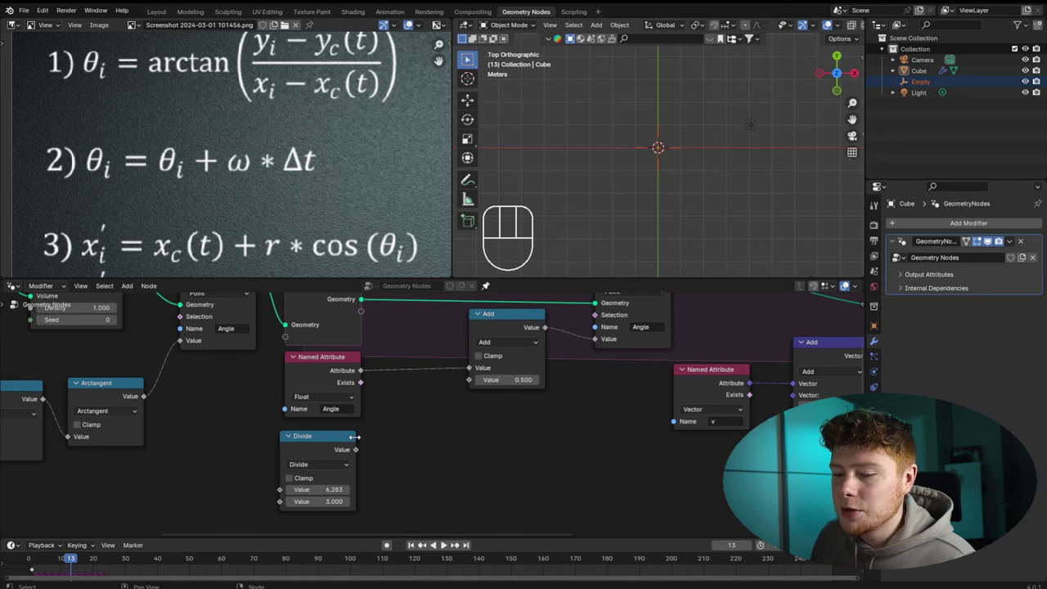
{"action": "left_click", "coordinate": [325, 443]}
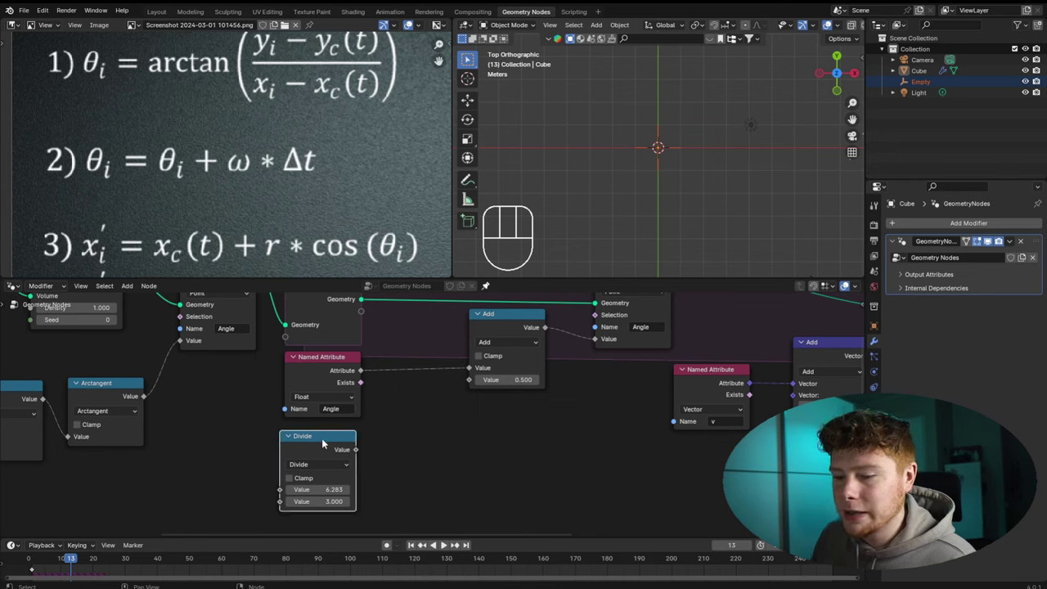
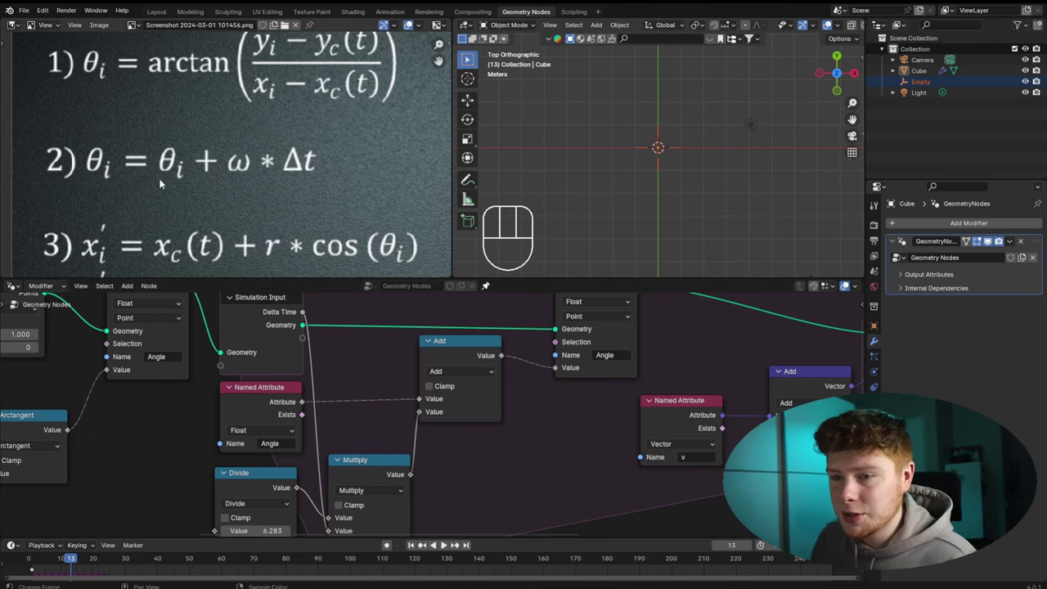
{"action": "left_click_drag", "start_coordinate": [513, 444], "coordinate": [447, 470]}
{"action": "key", "text": "space"}
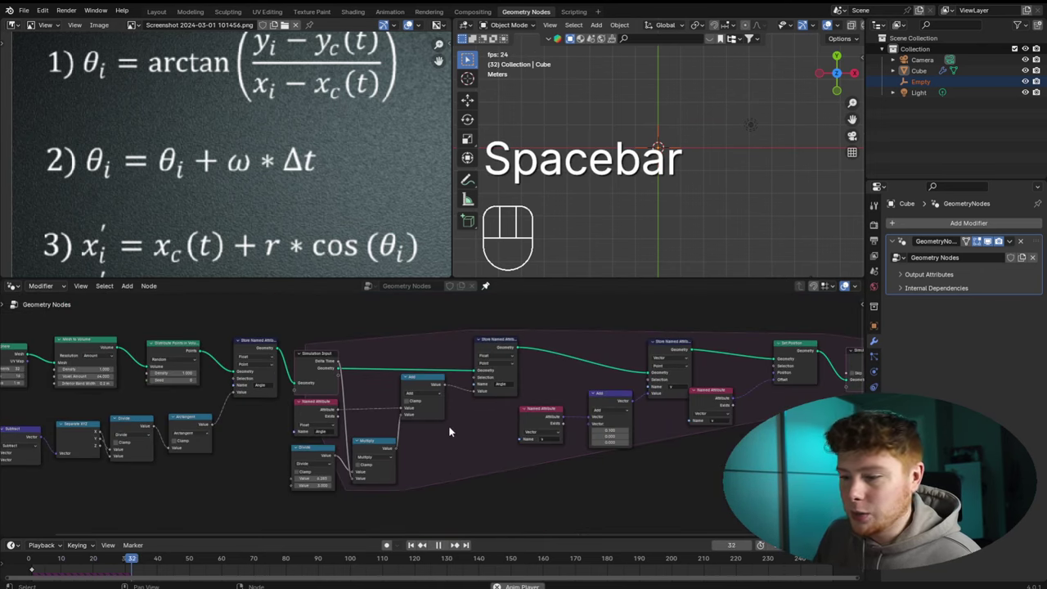
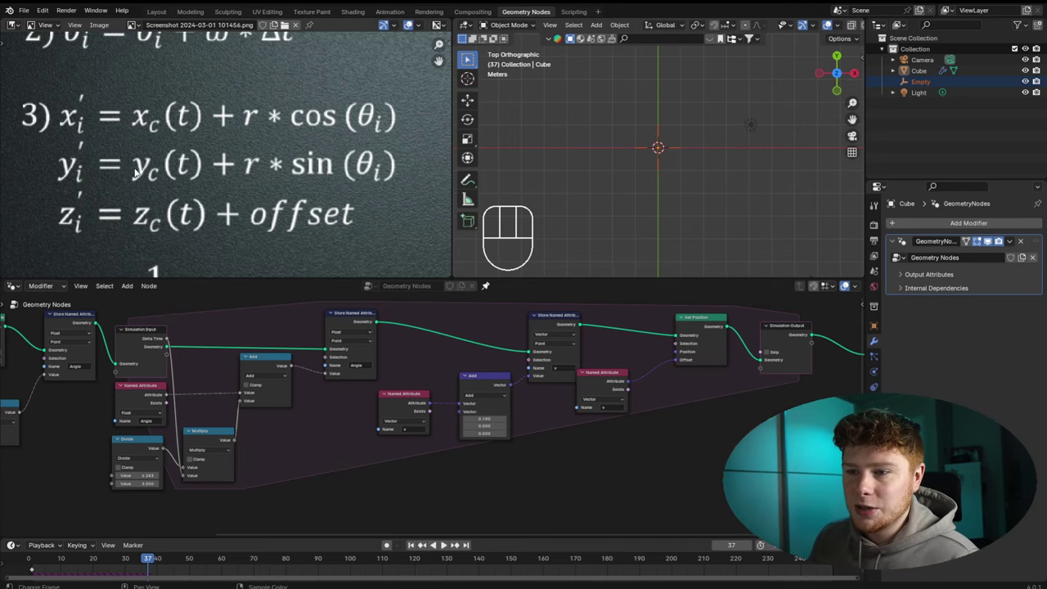
Duplicate the 'Angle' reader and Add node and move the copies below the Divide/Multiply nodes
{"action": "left_click", "coordinate": [422, 365]}
{"action": "key", "text": "g"}
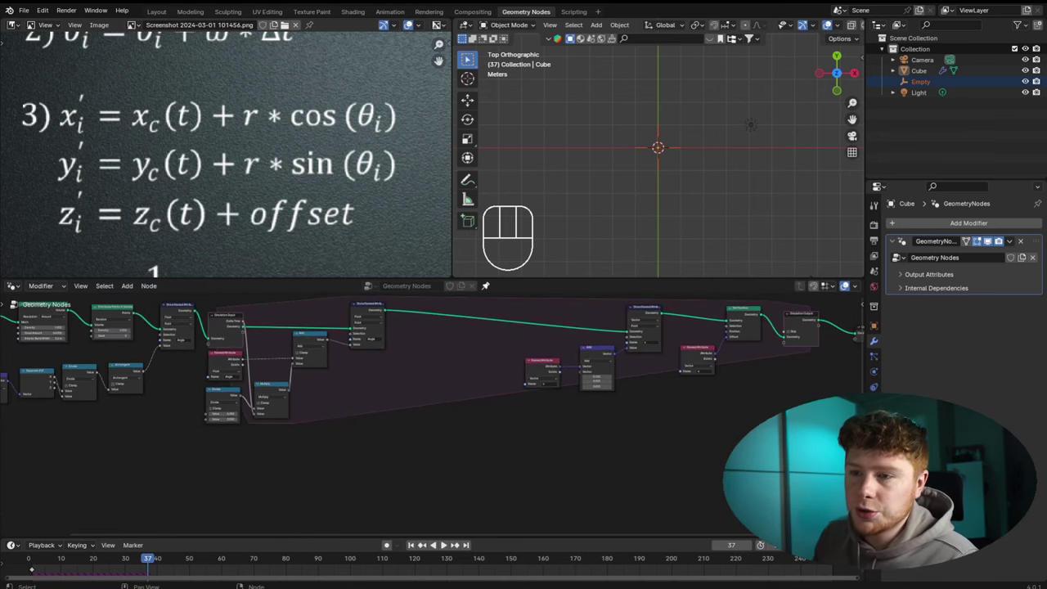
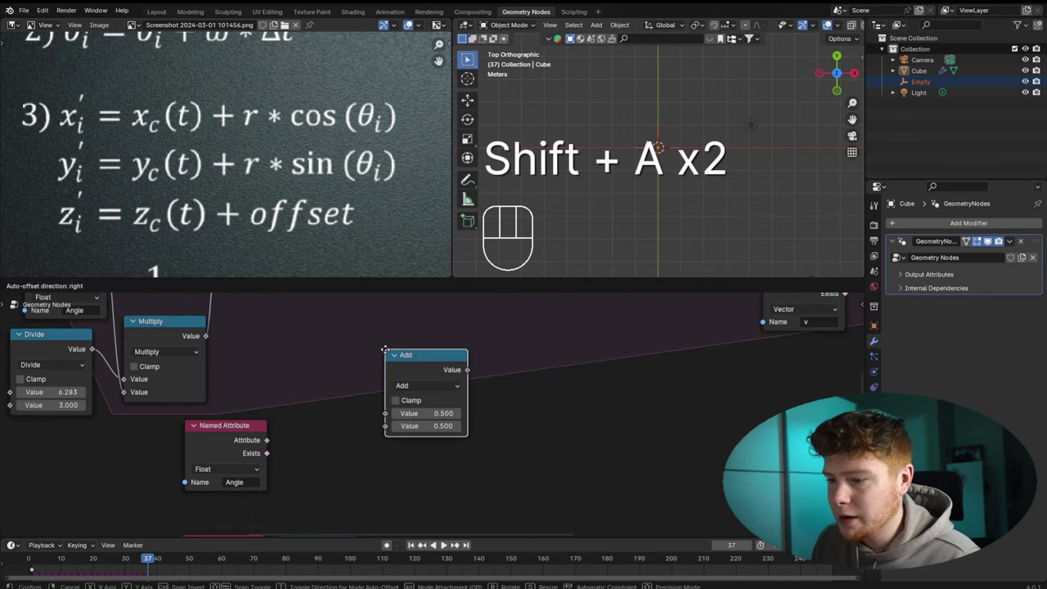
{"action": "left_click_drag", "start_coordinate": [372, 384], "coordinate": [655, 415]}
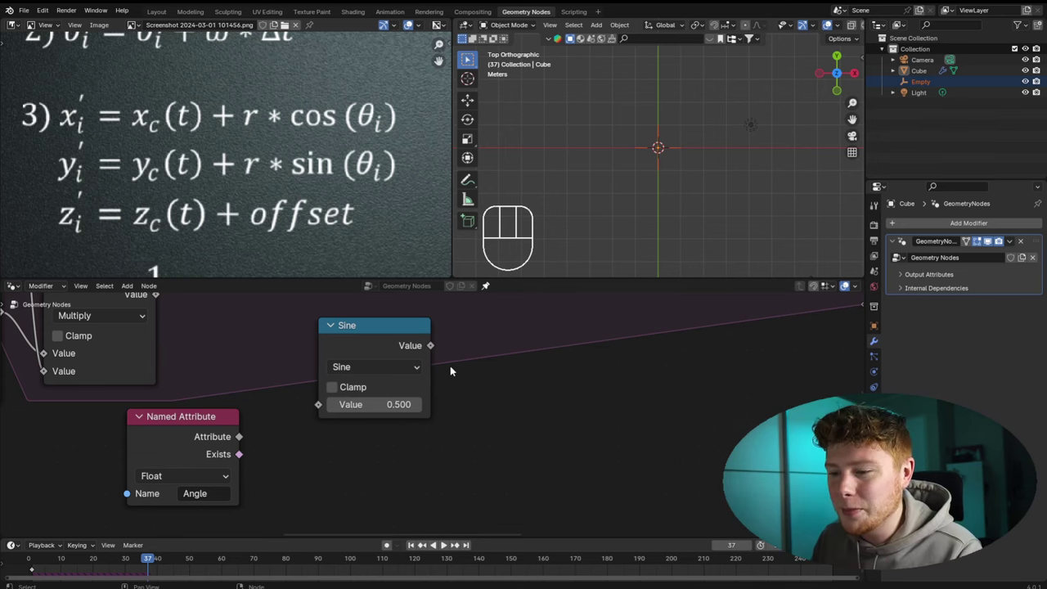
Set the new math nodes to Sine and Cosine, both fed by the second 'Angle' reader
{"action": "left_click", "coordinate": [393, 336]}
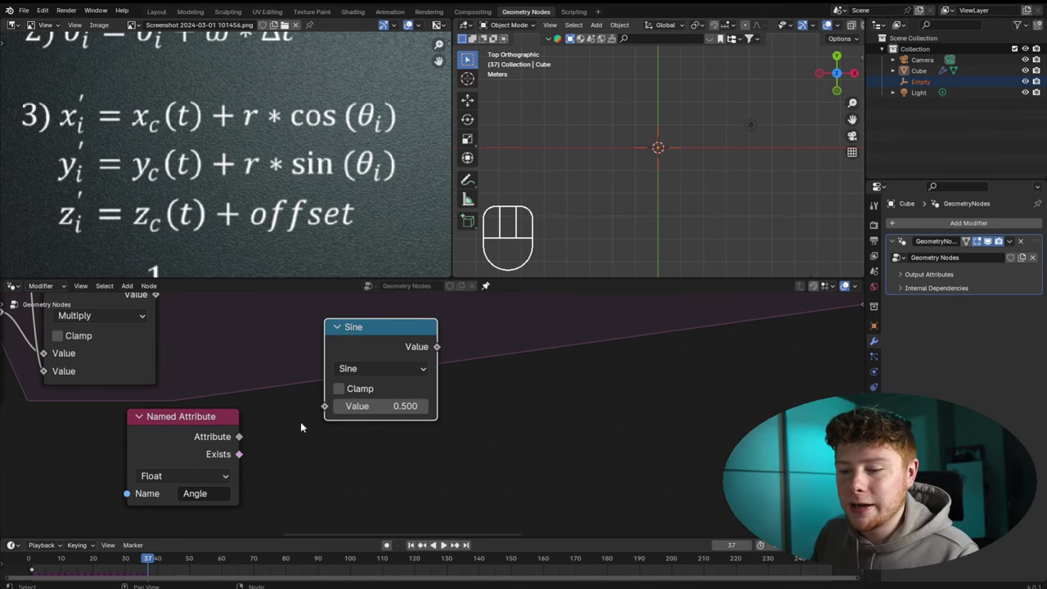
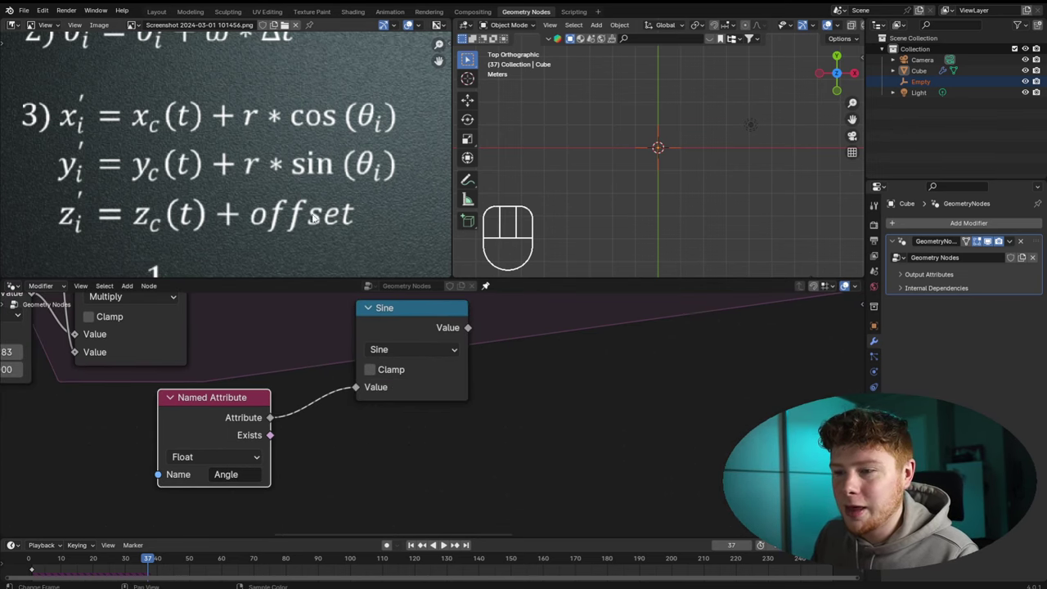
{"action": "left_click", "coordinate": [407, 327]}
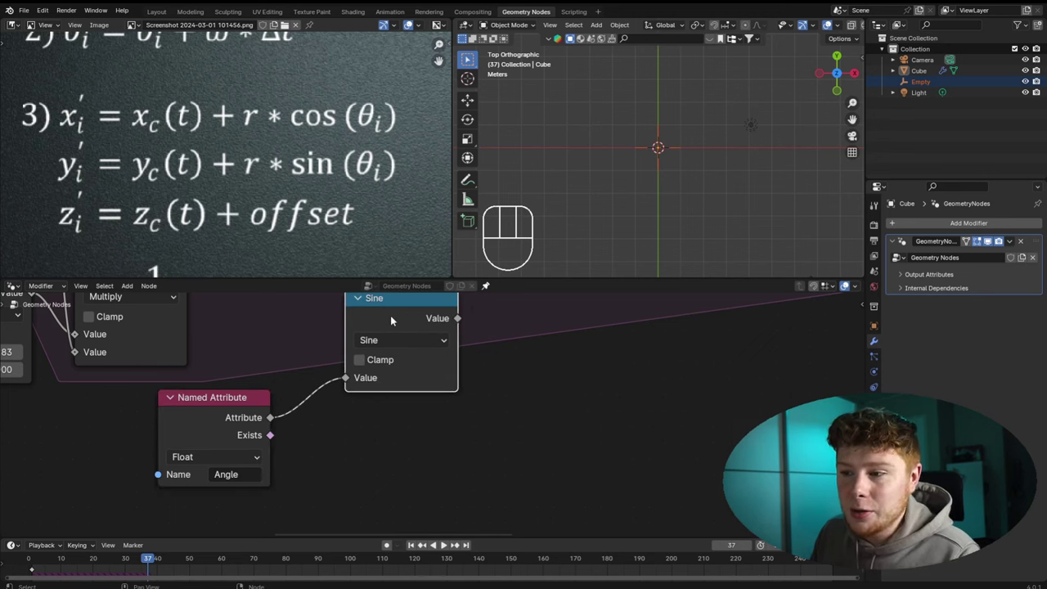
{"action": "left_click", "coordinate": [394, 322]}
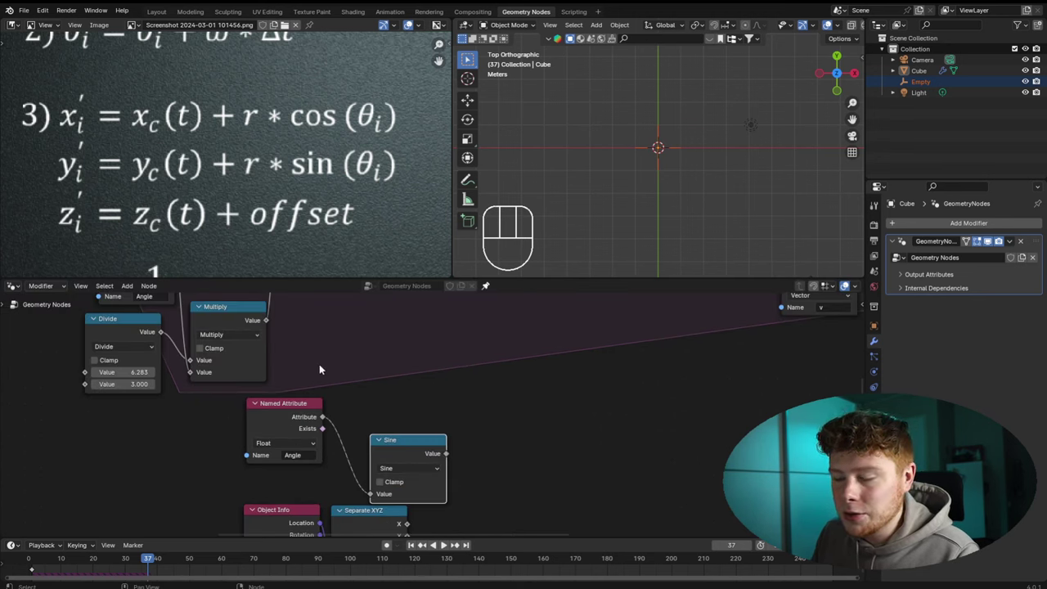
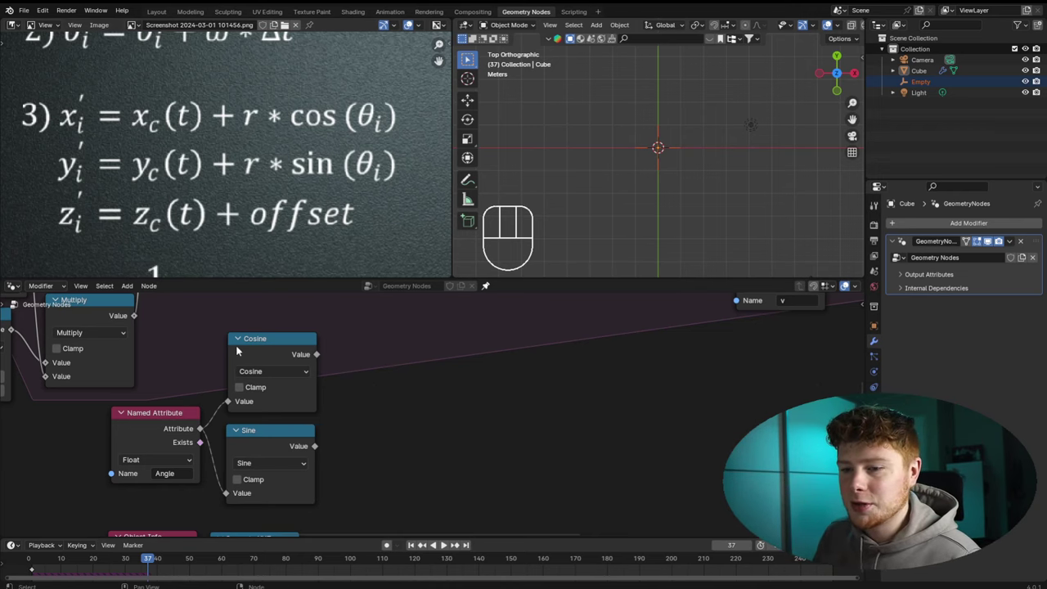
{"action": "middle_click", "coordinate": [330, 327]}
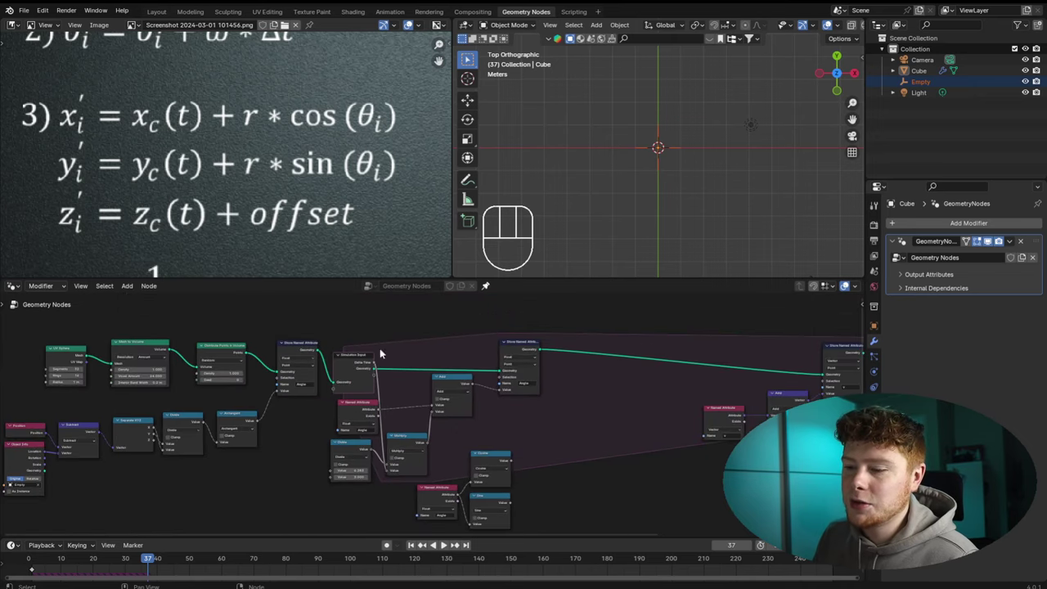
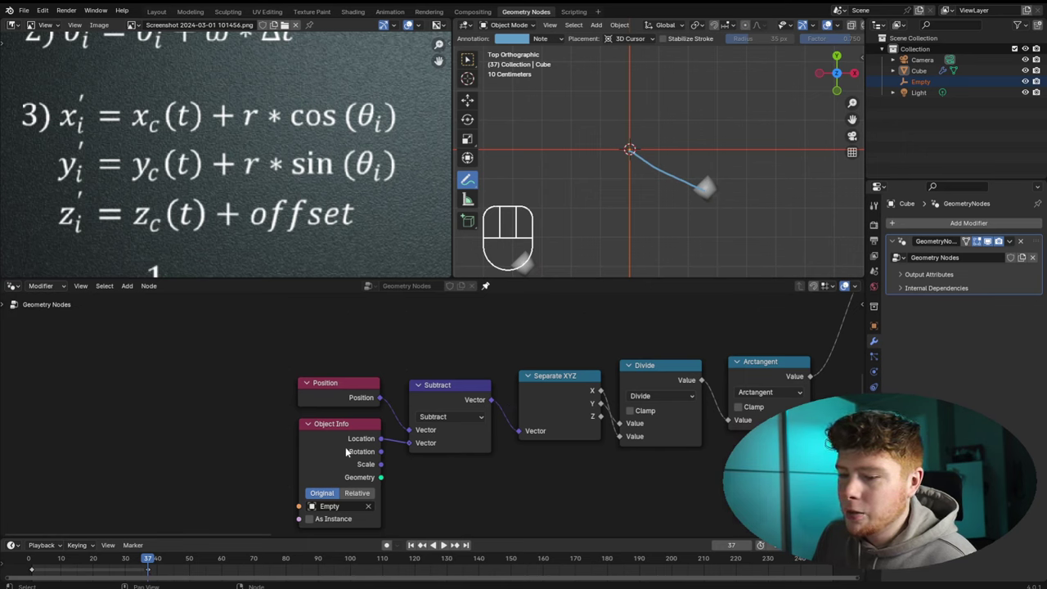
Bring the r attribute storing nodes into view beside the cosine and sine multiplies
{"action": "left_click", "coordinate": [338, 363]}
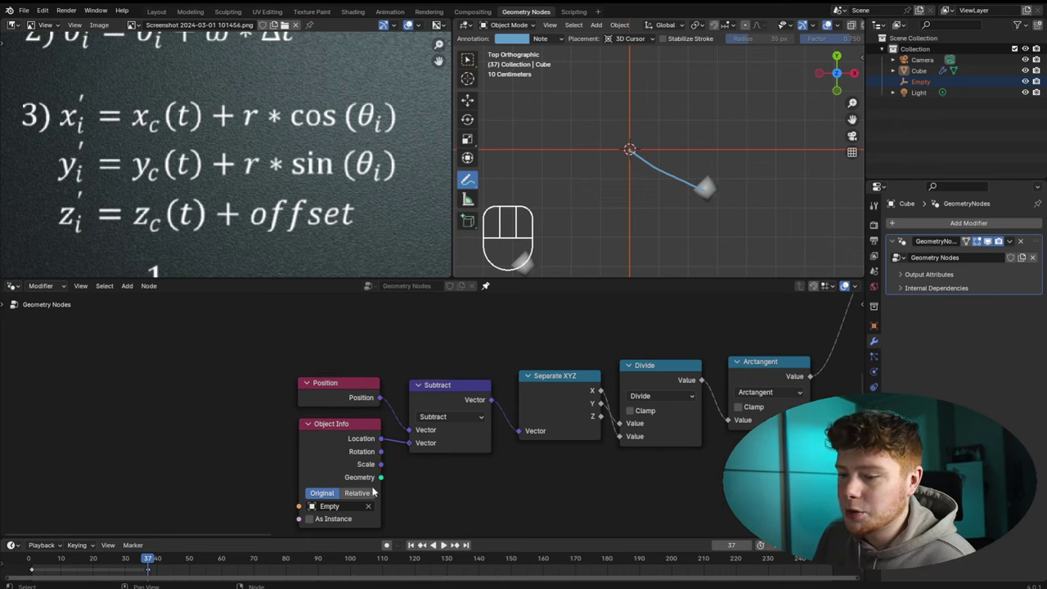
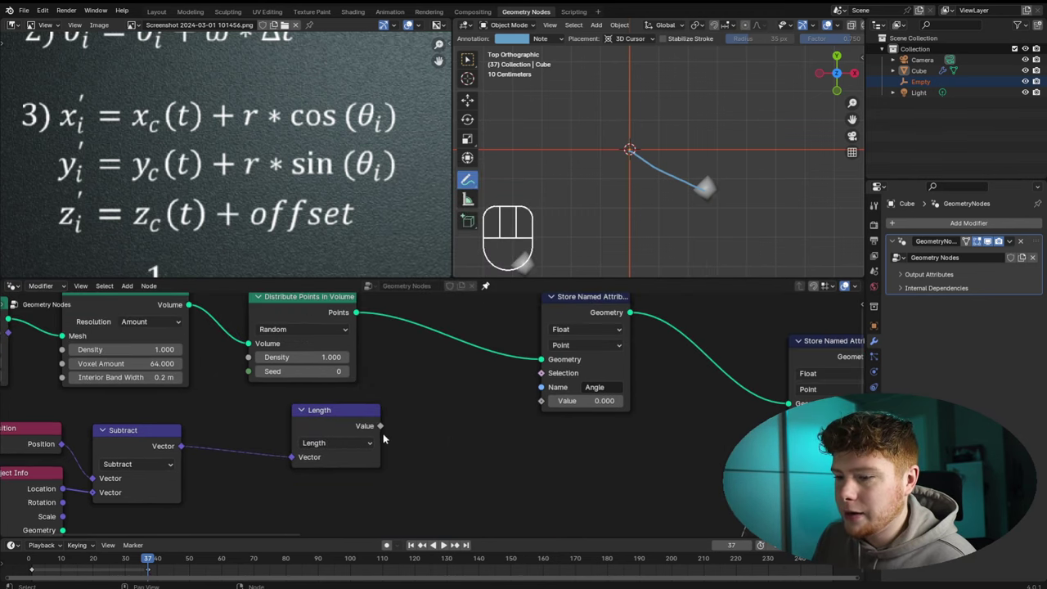
{"action": "left_click_drag", "start_coordinate": [382, 430], "coordinate": [550, 407]}
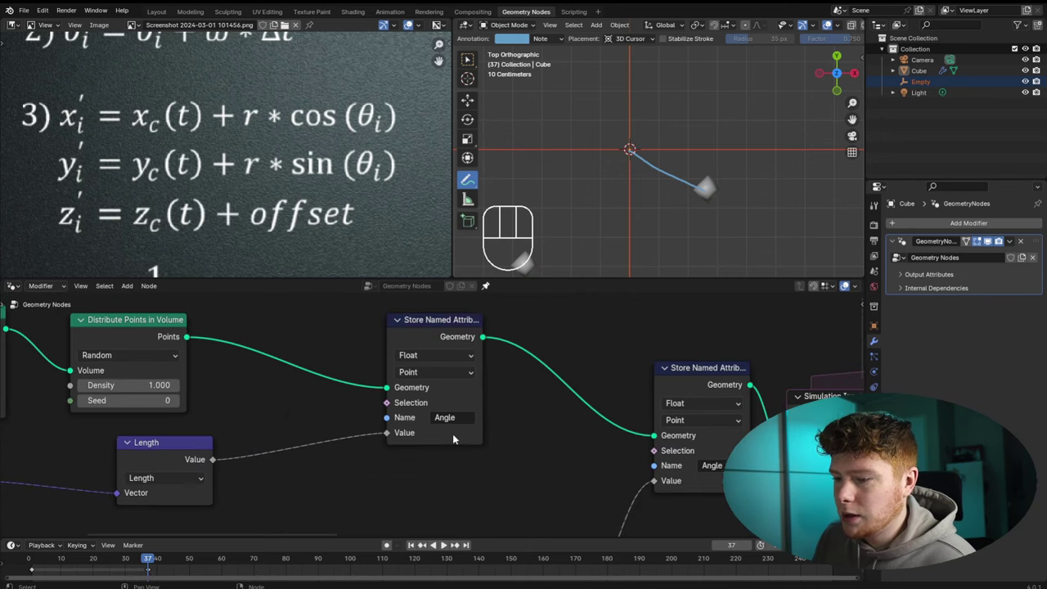
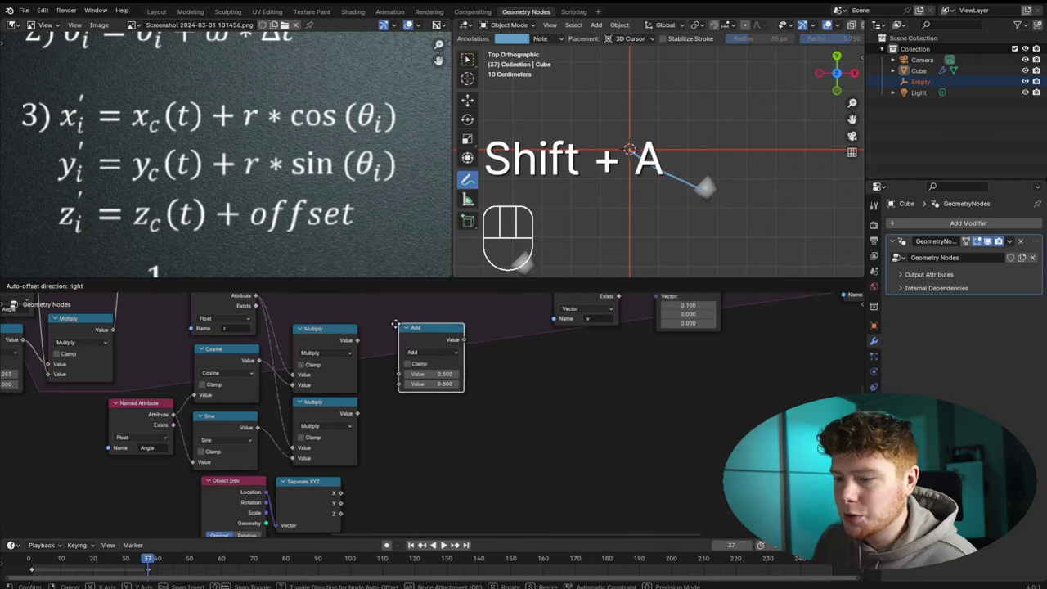
Add the Empty's X to the scaled cosine and its Y to the scaled sine with two Add nodes
{"action": "key", "text": "ctrl+z"}
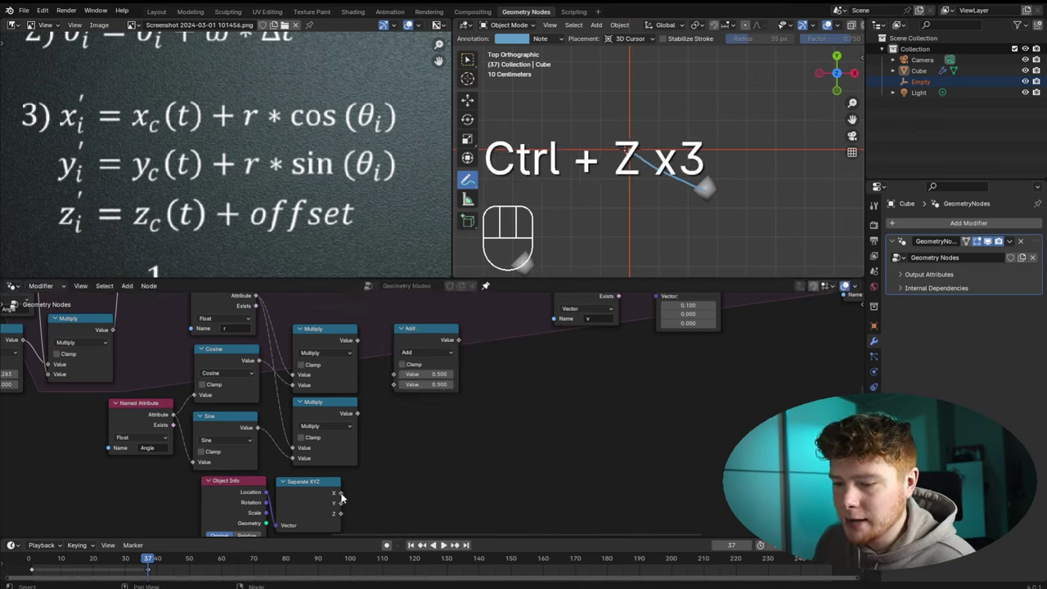
{"action": "left_click_drag", "start_coordinate": [356, 494], "coordinate": [393, 376]}
{"action": "left_click_drag", "start_coordinate": [367, 337], "coordinate": [395, 389]}
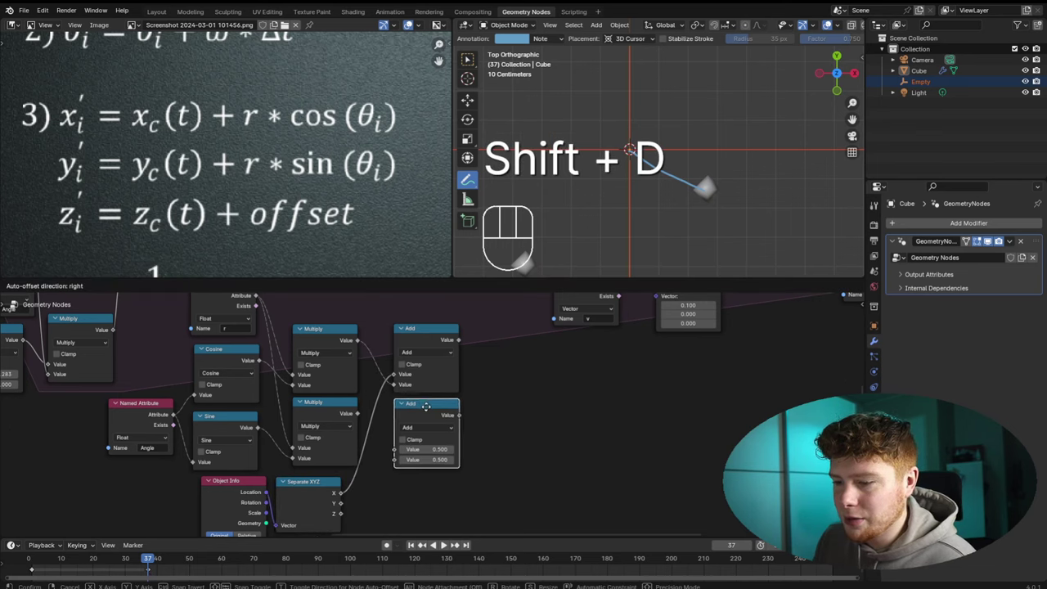
{"action": "left_click_drag", "start_coordinate": [342, 504], "coordinate": [405, 449]}
{"action": "left_click", "coordinate": [360, 417]}
{"action": "left_click_drag", "start_coordinate": [378, 416], "coordinate": [401, 462]}
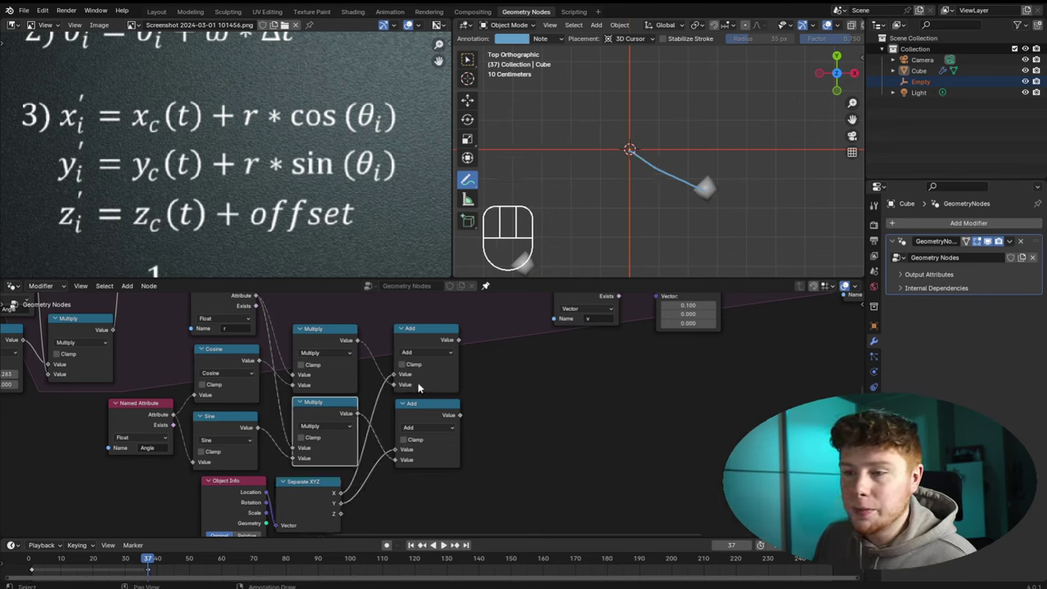
Search for a Combine XYZ node to merge the two sums into one vector
{"action": "left_click", "coordinate": [537, 402]}
{"action": "key", "text": "shift+a"}
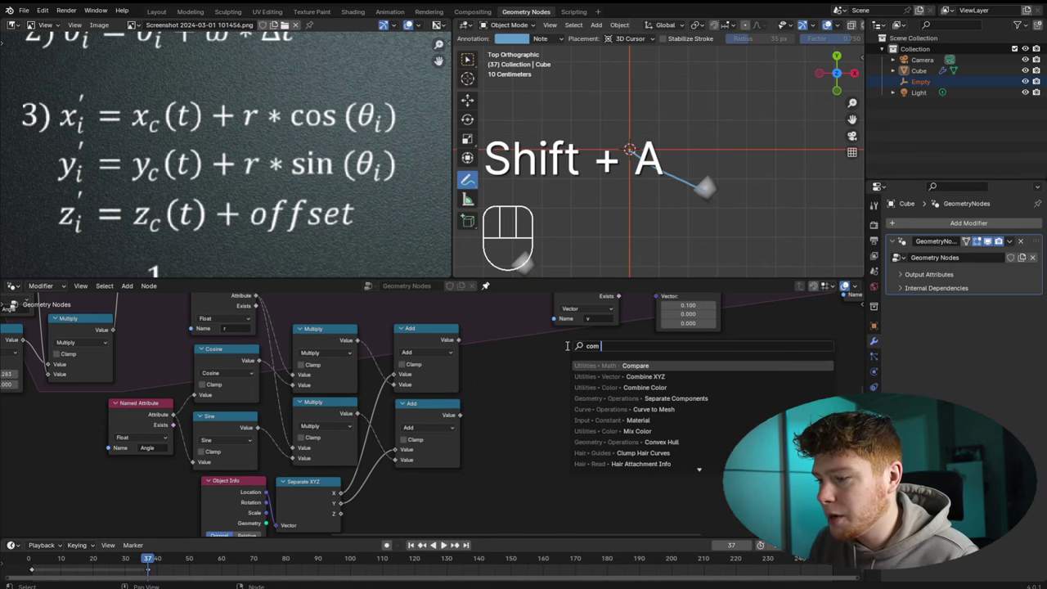
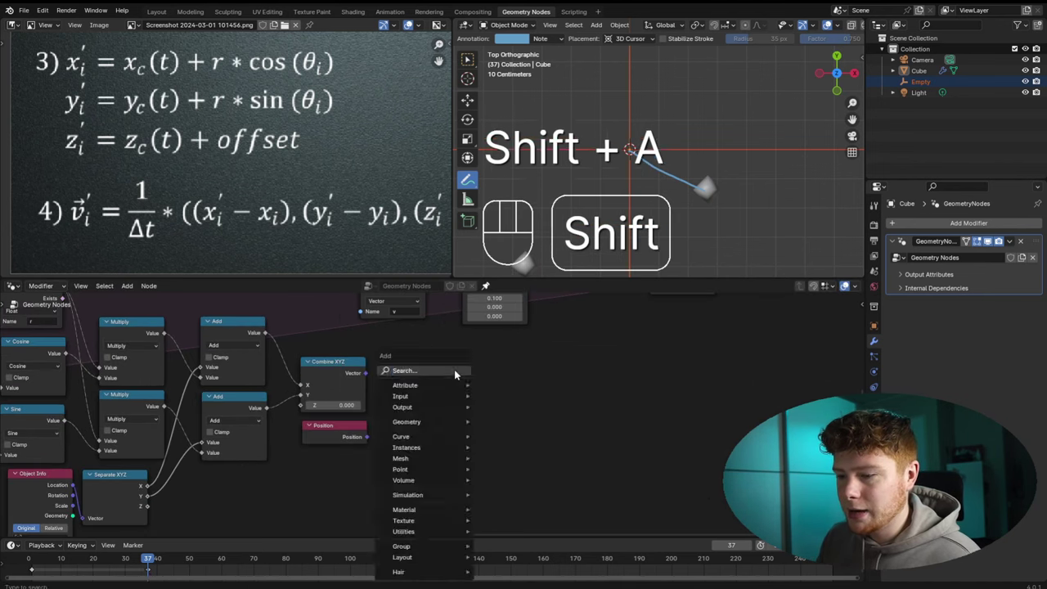
Place a vector math node fed by the Combine XYZ orbit vector and the Position node
{"action": "left_click_drag", "start_coordinate": [505, 370], "coordinate": [541, 387]}
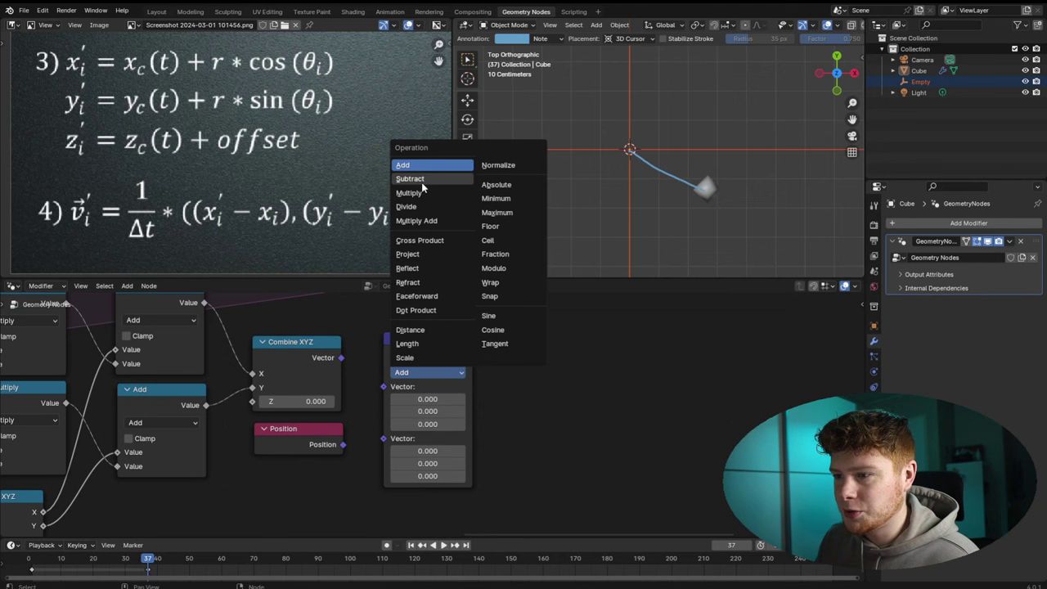
{"action": "left_click", "coordinate": [579, 444]}
{"action": "left_click_drag", "start_coordinate": [323, 345], "coordinate": [371, 377]}
{"action": "left_click_drag", "start_coordinate": [332, 428], "coordinate": [372, 397]}
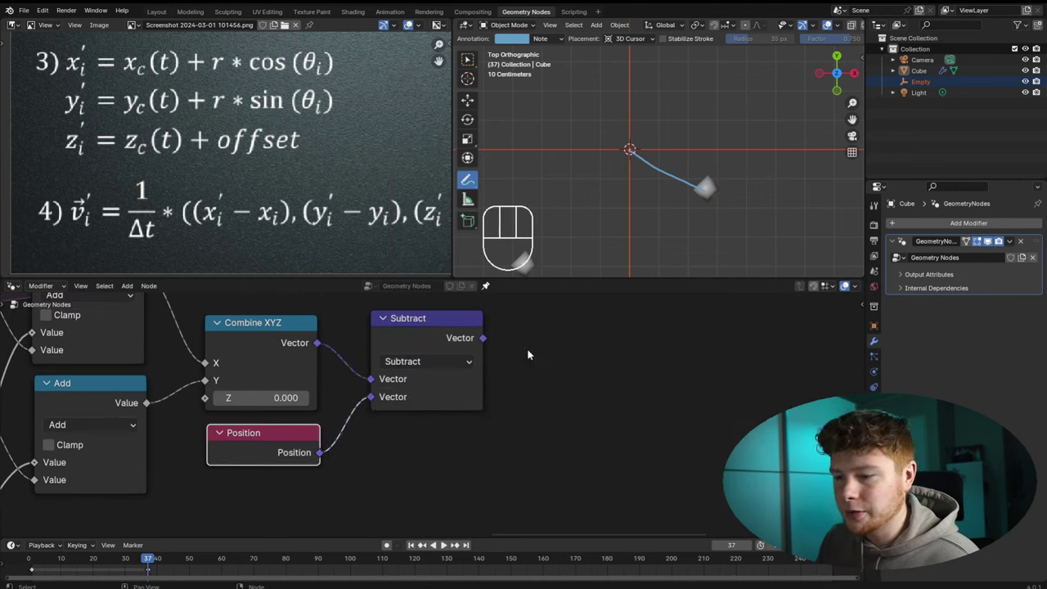
Set the vector node to Subtract, checking the velocity formula in the reference
{"action": "left_click", "coordinate": [456, 459]}
{"action": "middle_click", "coordinate": [245, 183]}
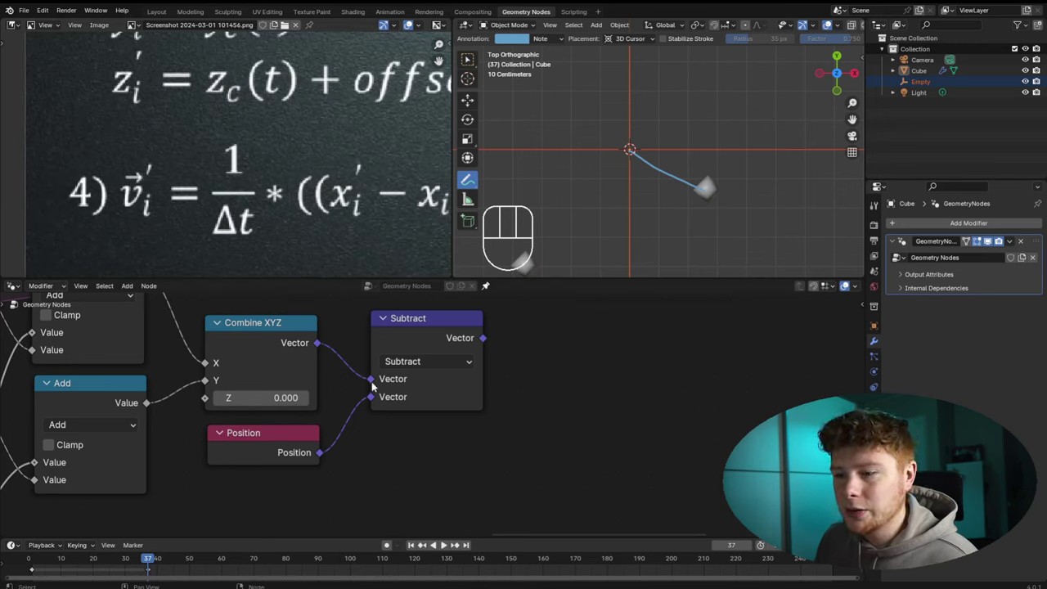
{"action": "middle_click", "coordinate": [308, 200]}
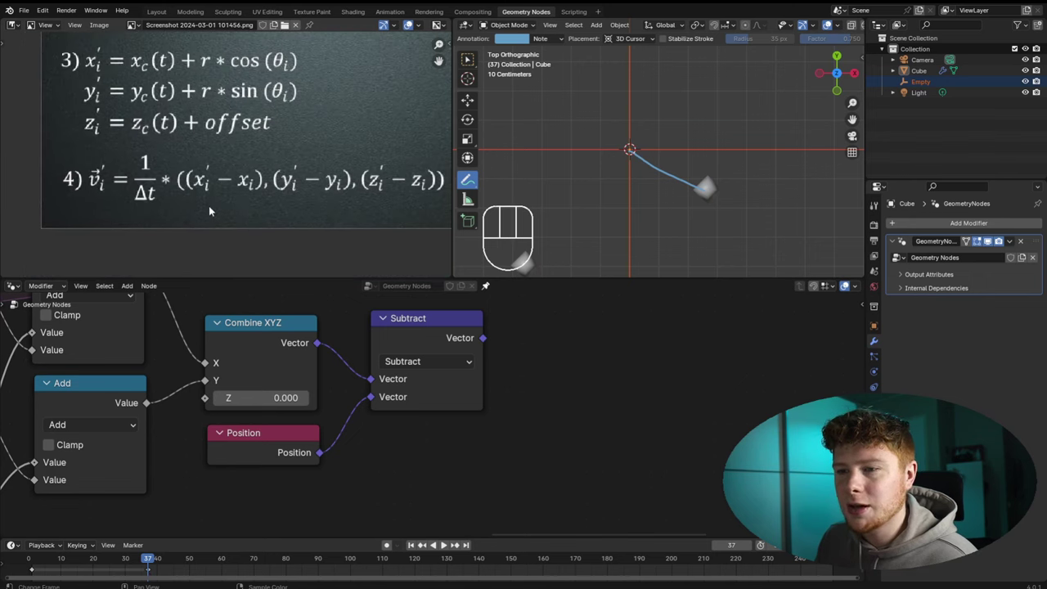
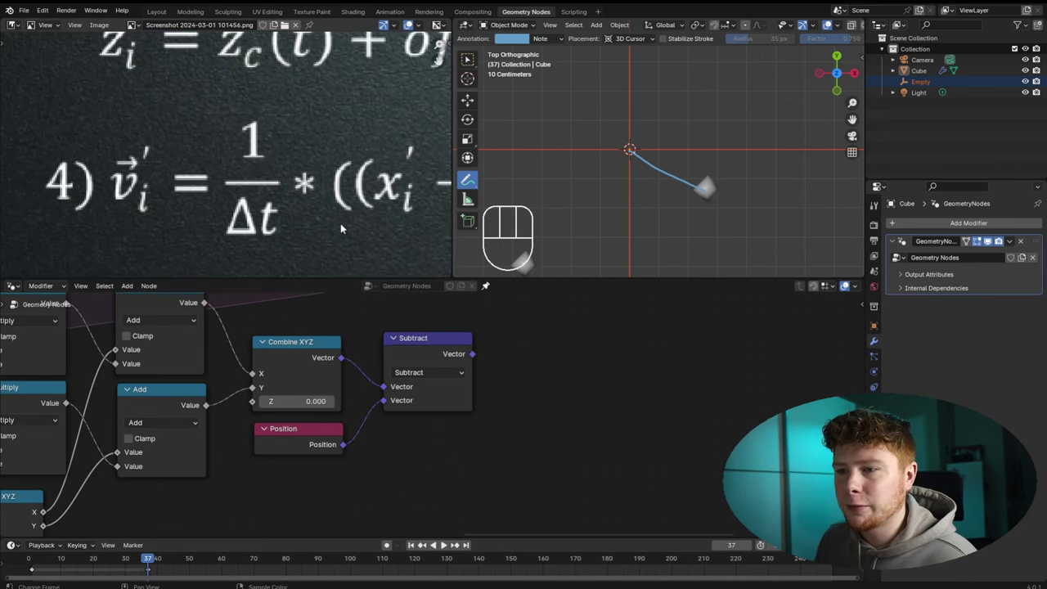
{"action": "key", "text": "g"}
{"action": "key", "text": "ctrl+z"}
Box-select the orbit formula nodes and move them into a tidier spot
{"action": "left_click", "coordinate": [225, 360]}
{"action": "left_click_drag", "start_coordinate": [365, 457], "coordinate": [448, 516]}
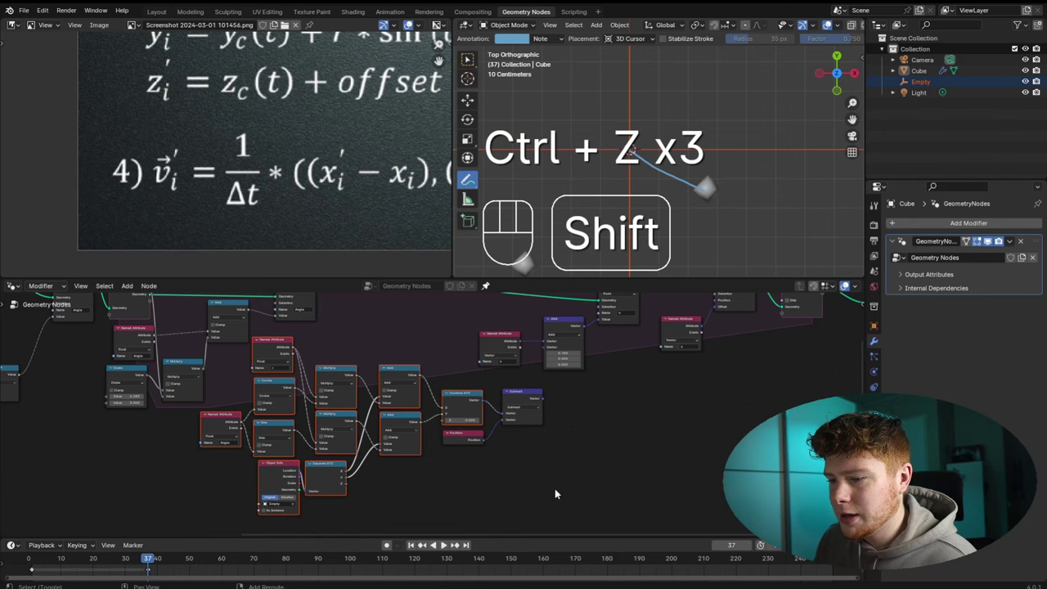
{"action": "left_click_drag", "start_coordinate": [525, 454], "coordinate": [442, 407]}
{"action": "key", "text": "g"}
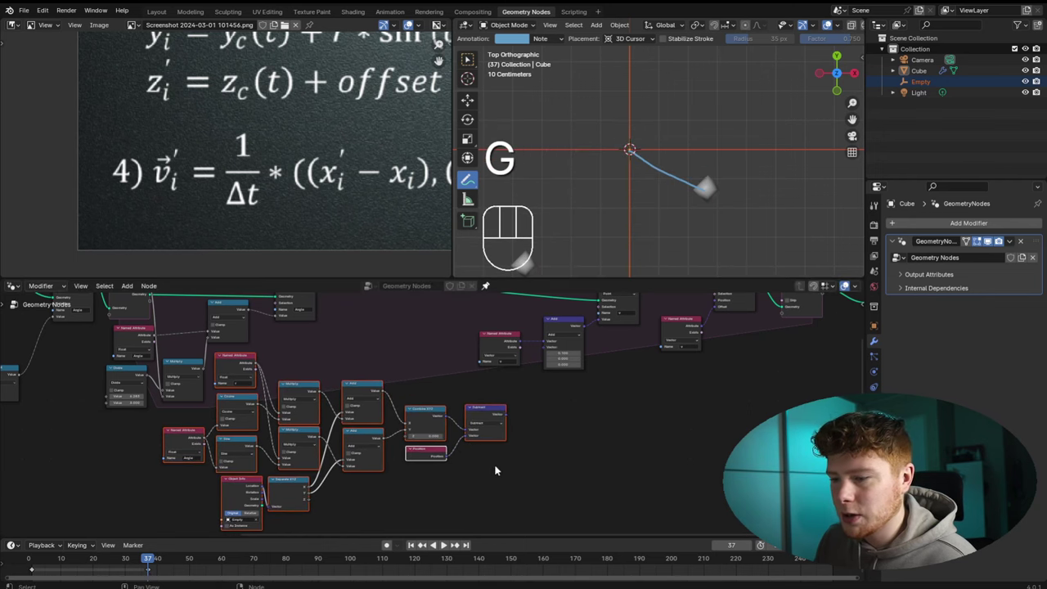
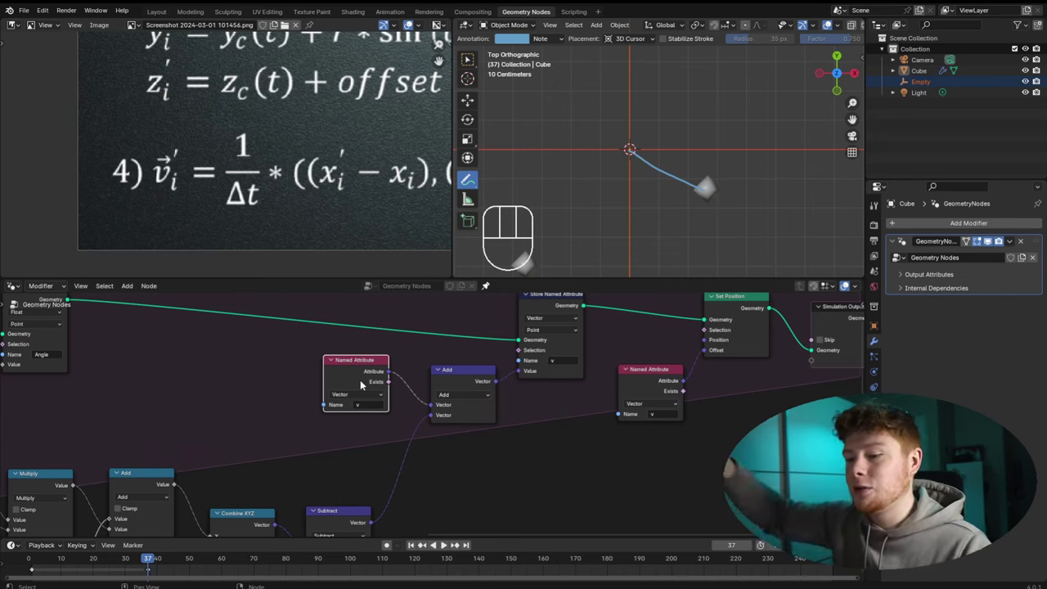
Rewind to frame 0 and play the simulation, stopping around frame 212
{"action": "left_click", "coordinate": [22, 562]}
{"action": "key", "text": "space"}
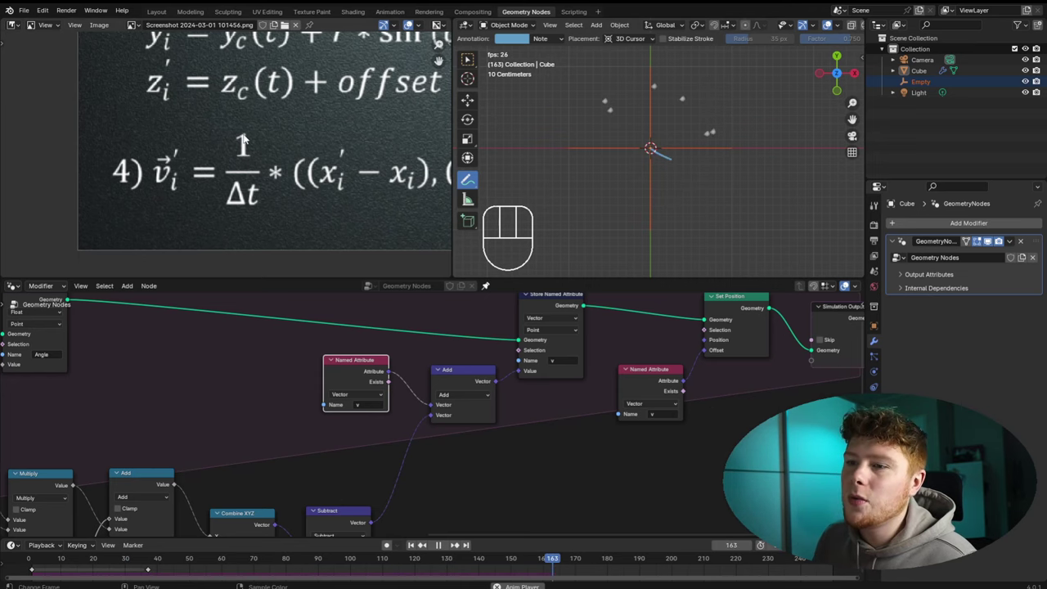
{"action": "key", "text": "space"}
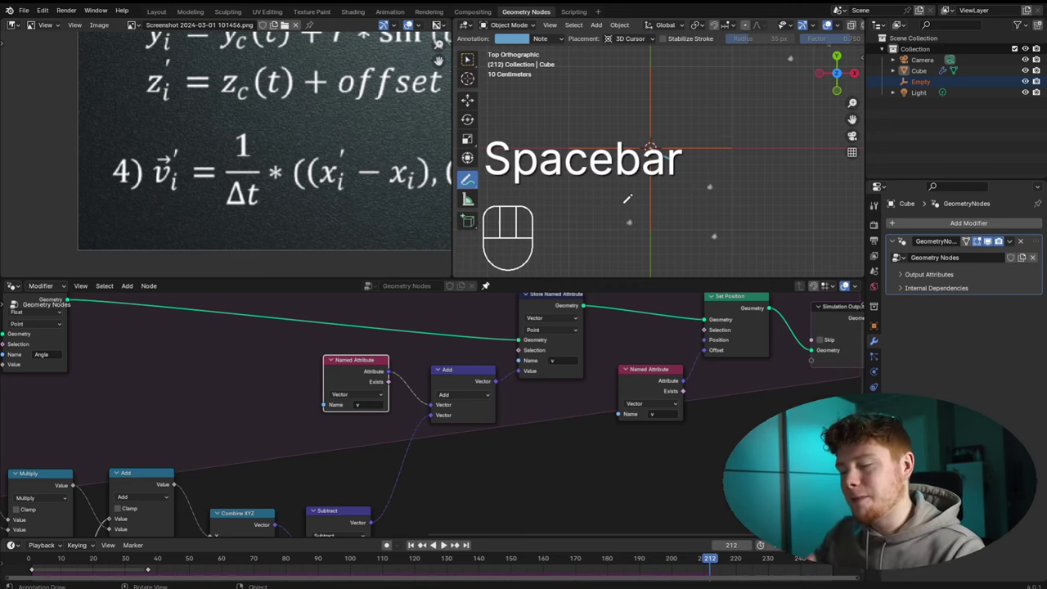
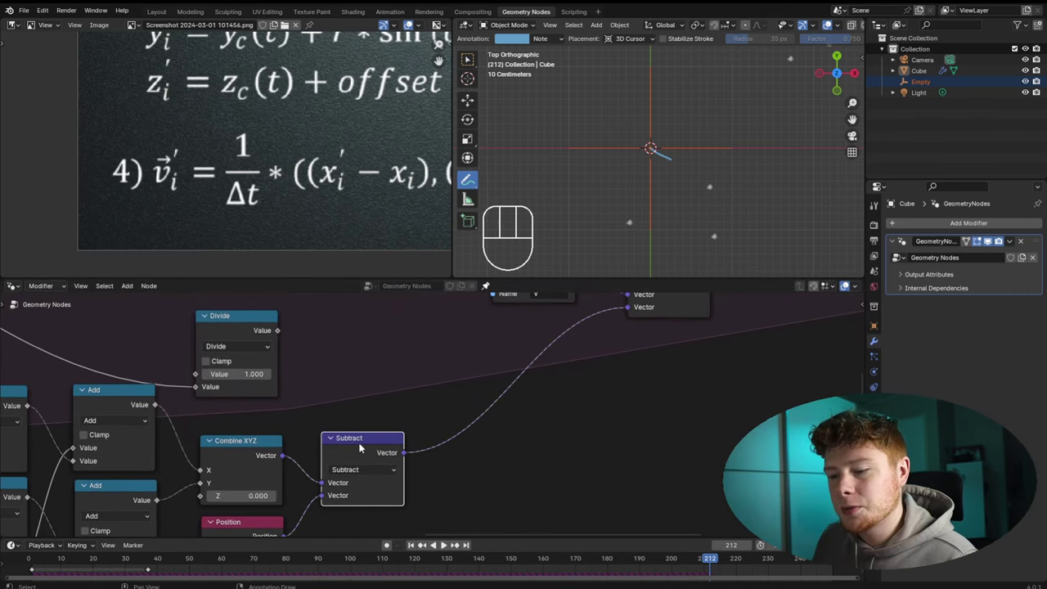
Set the second vector operation to Scale and start linking its scale factor
{"action": "left_click", "coordinate": [493, 404]}
{"action": "left_click_drag", "start_coordinate": [486, 414], "coordinate": [452, 472]}
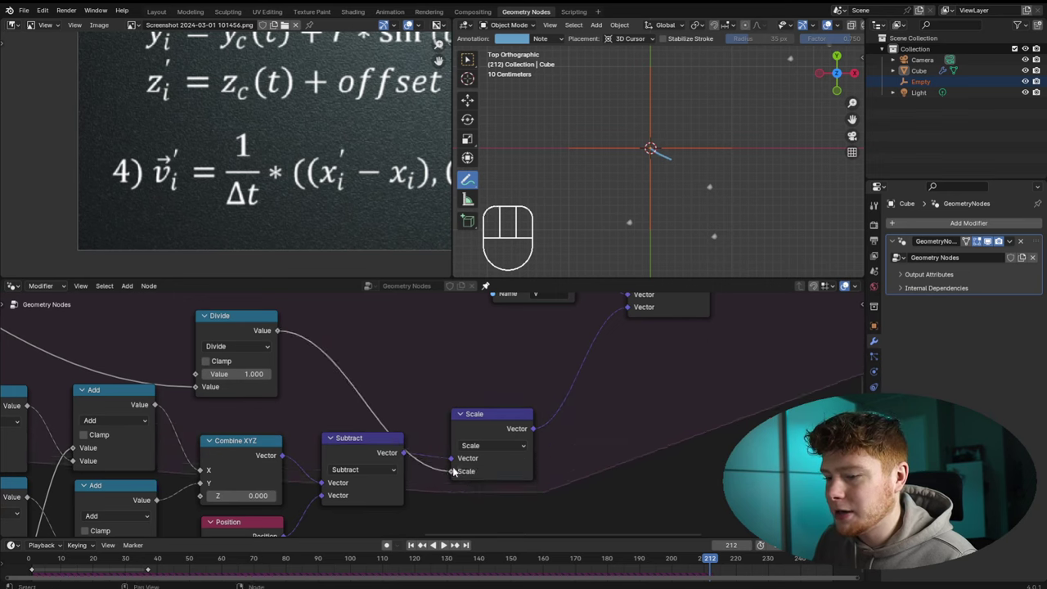
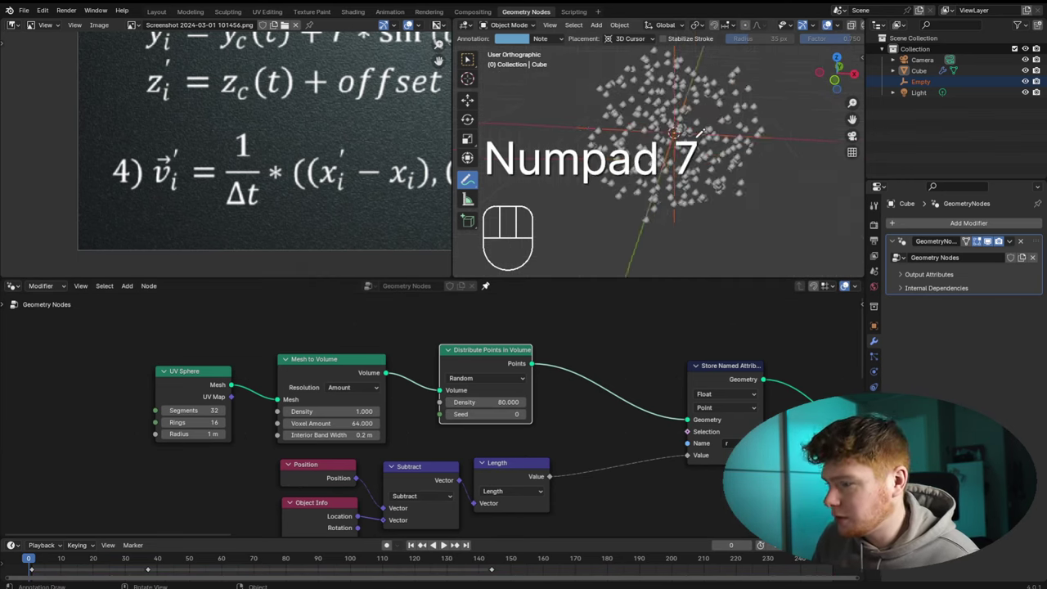
Play the simulation through the frame range with density 80
{"action": "key", "text": "space"}
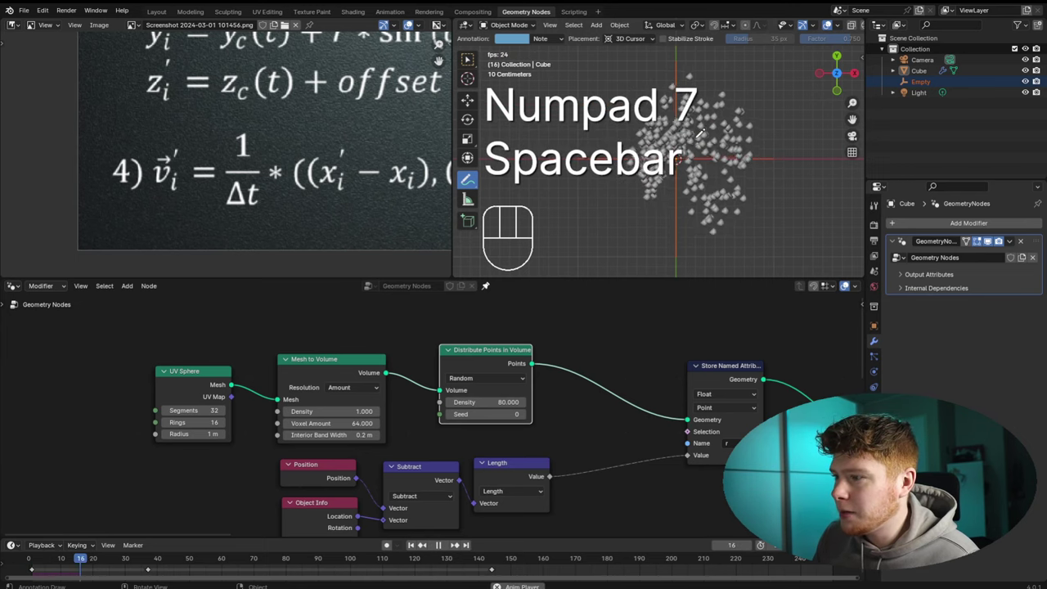
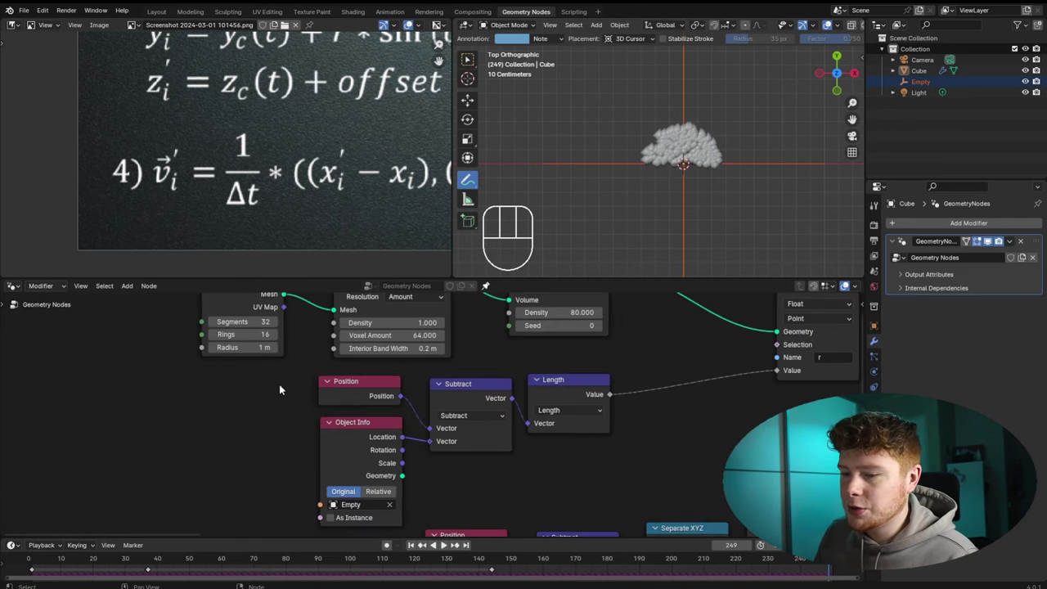
Insert a Multiply vector node set to 10, 10, 0 between the Subtract and Length nodes
{"action": "left_click_drag", "start_coordinate": [399, 441], "coordinate": [480, 480]}
{"action": "left_click", "coordinate": [471, 405]}
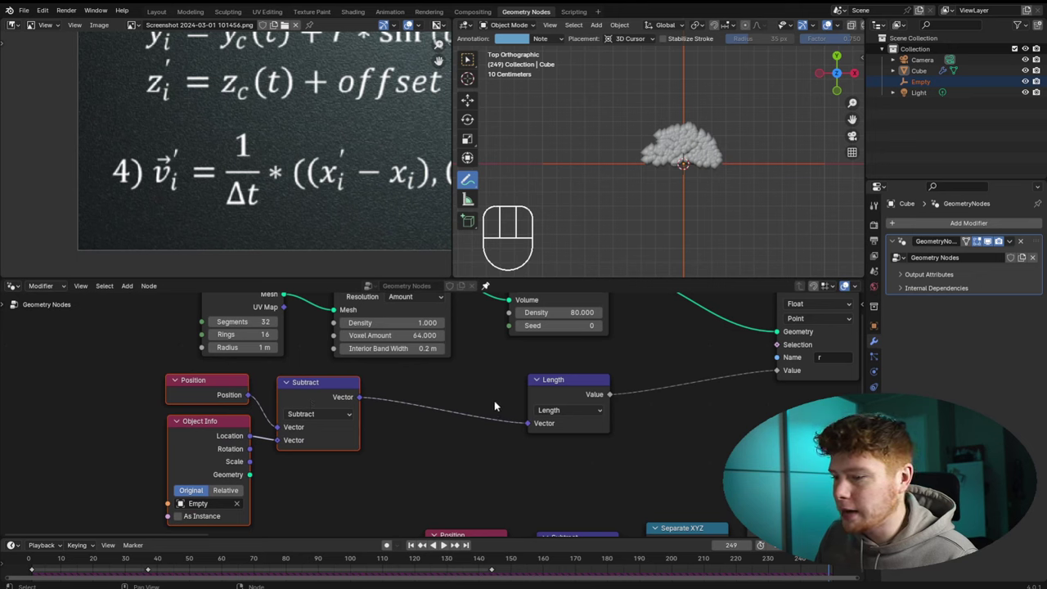
{"action": "key", "text": "shift+a"}
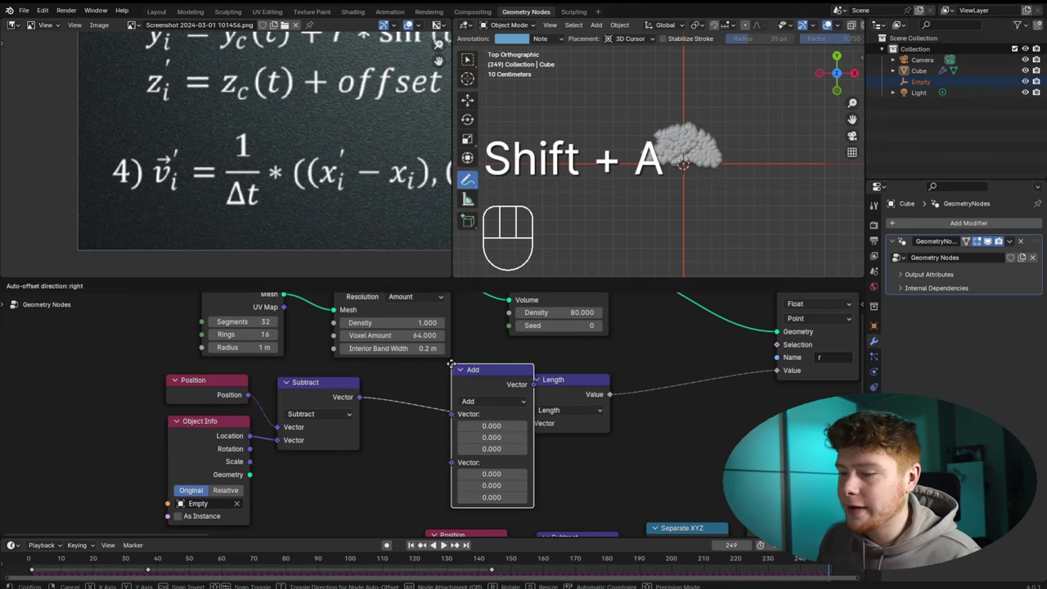
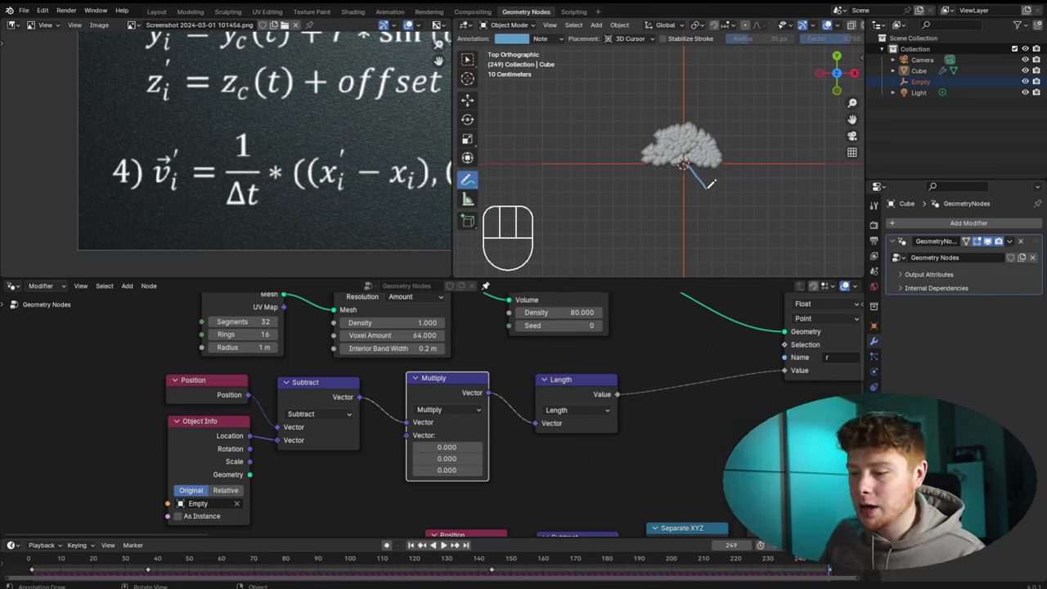
{"action": "left_click", "coordinate": [692, 301]}
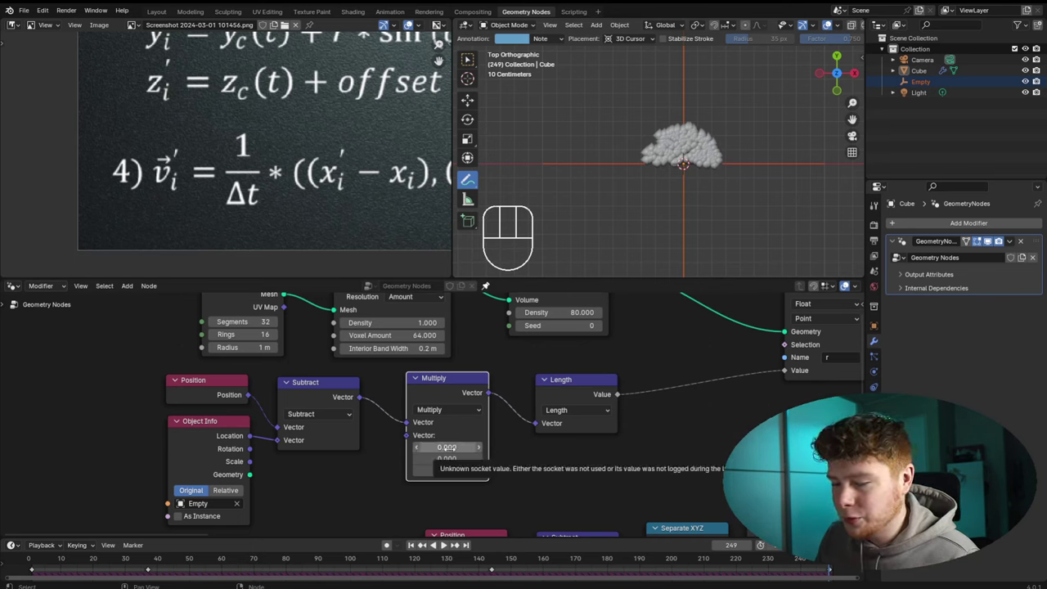
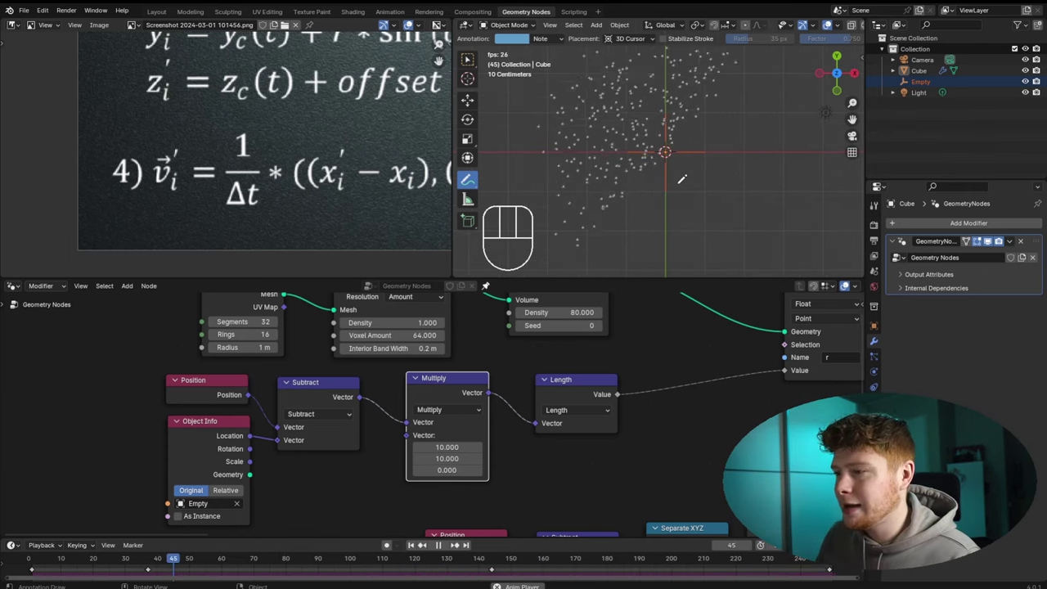
Stop playback to return to the angle-based orbit position nodes
{"action": "key", "text": "space"}
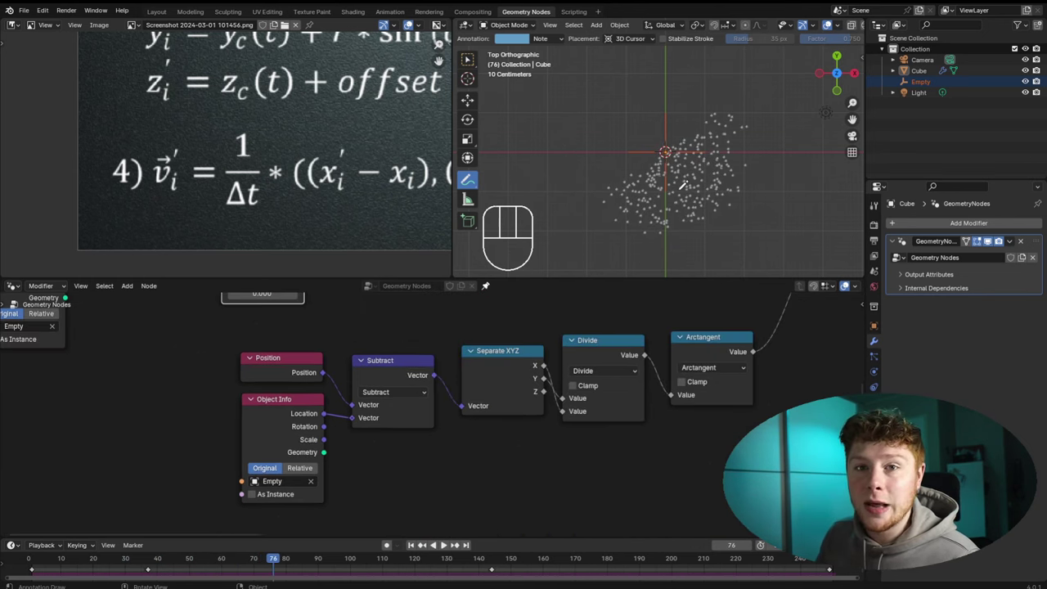
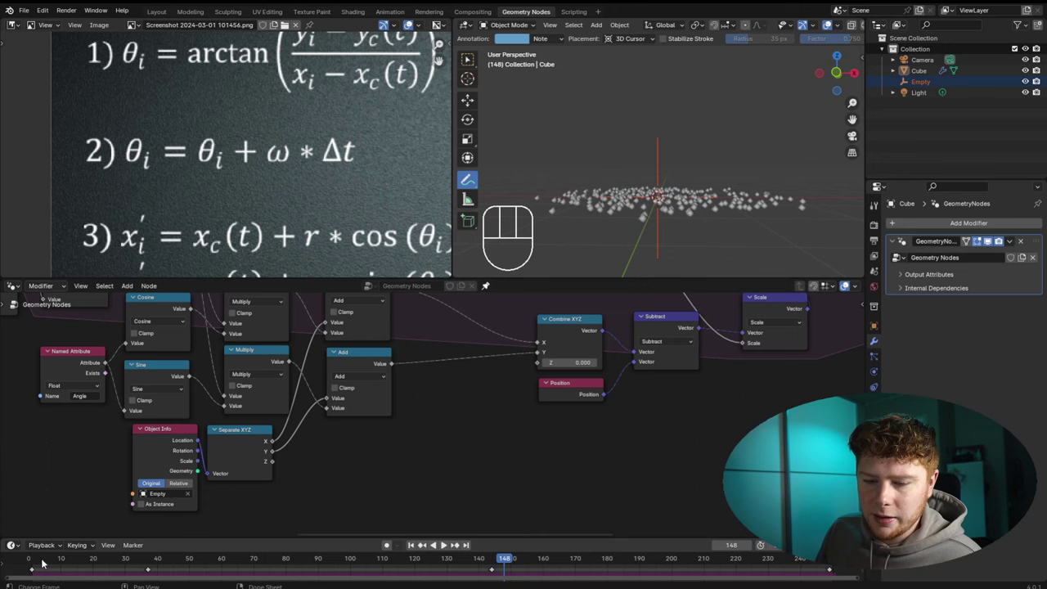
Rewind to frame 0 and add a vector Store Named Attribute named 'OG pos' after the 'r' store
{"action": "left_click", "coordinate": [20, 565]}
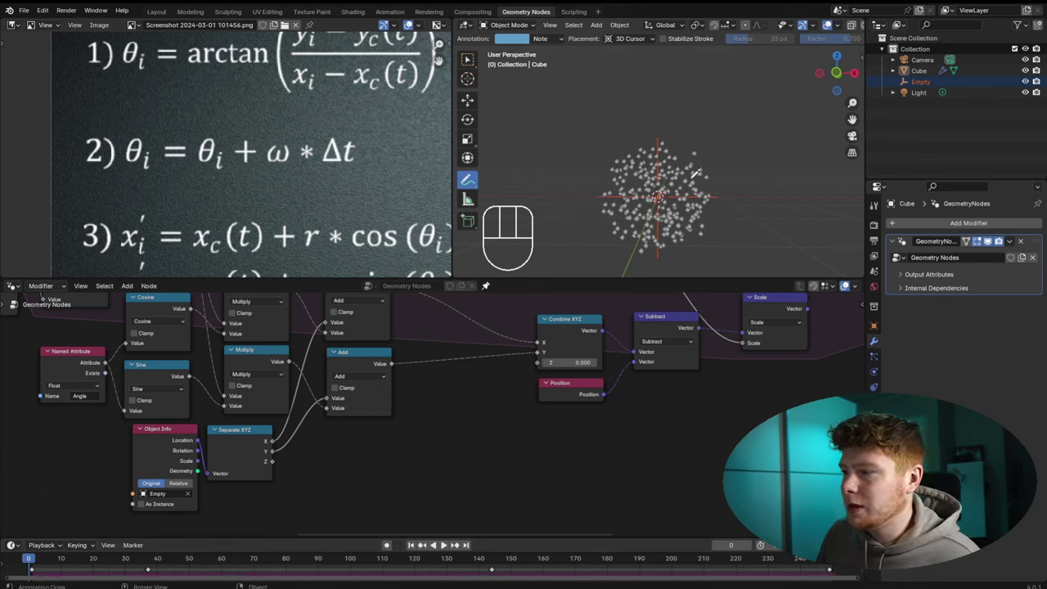
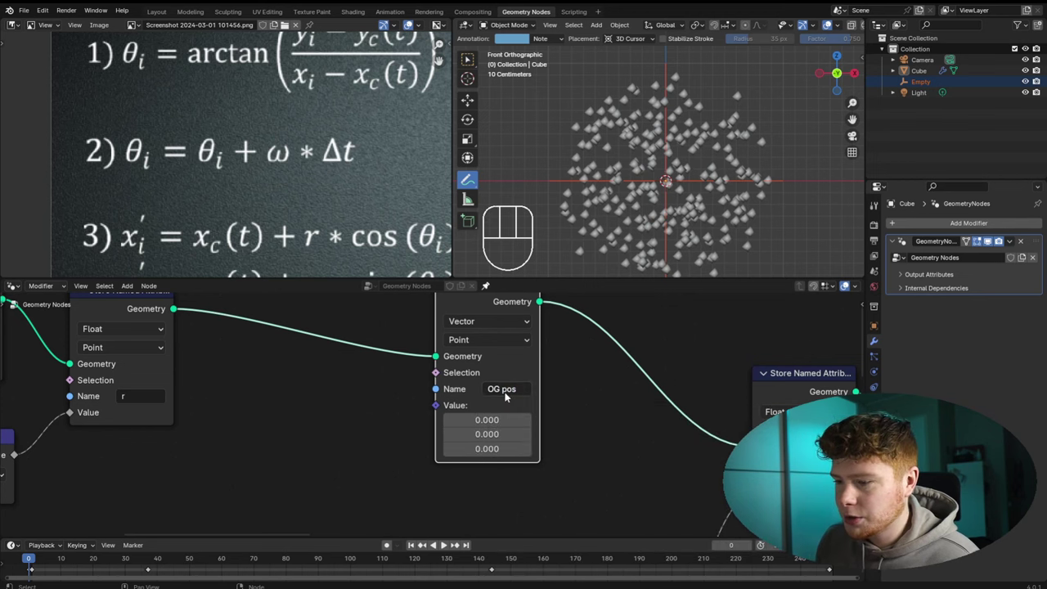
{"action": "middle_click", "coordinate": [314, 393]}
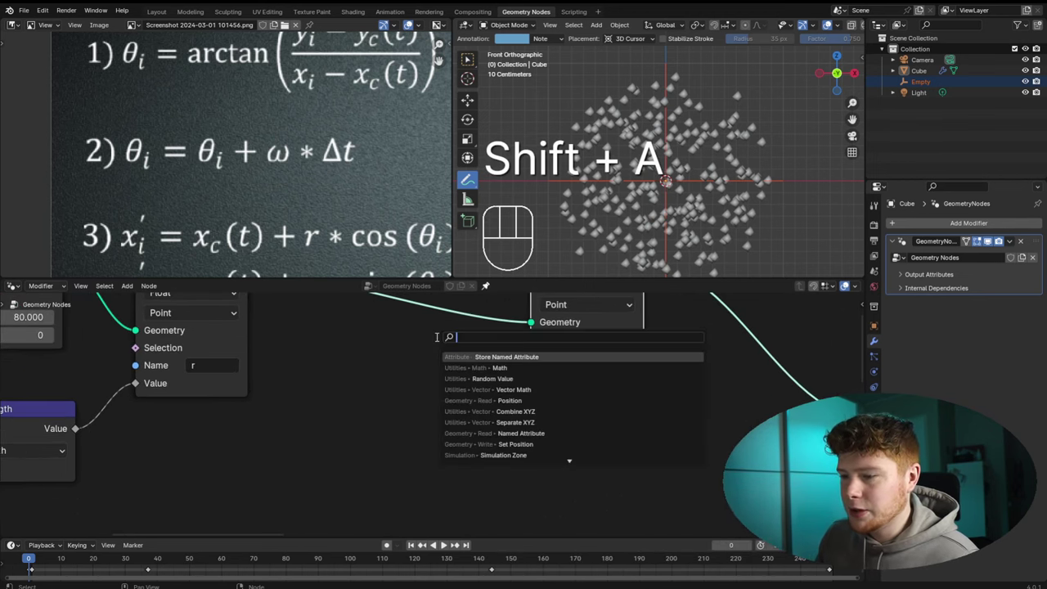
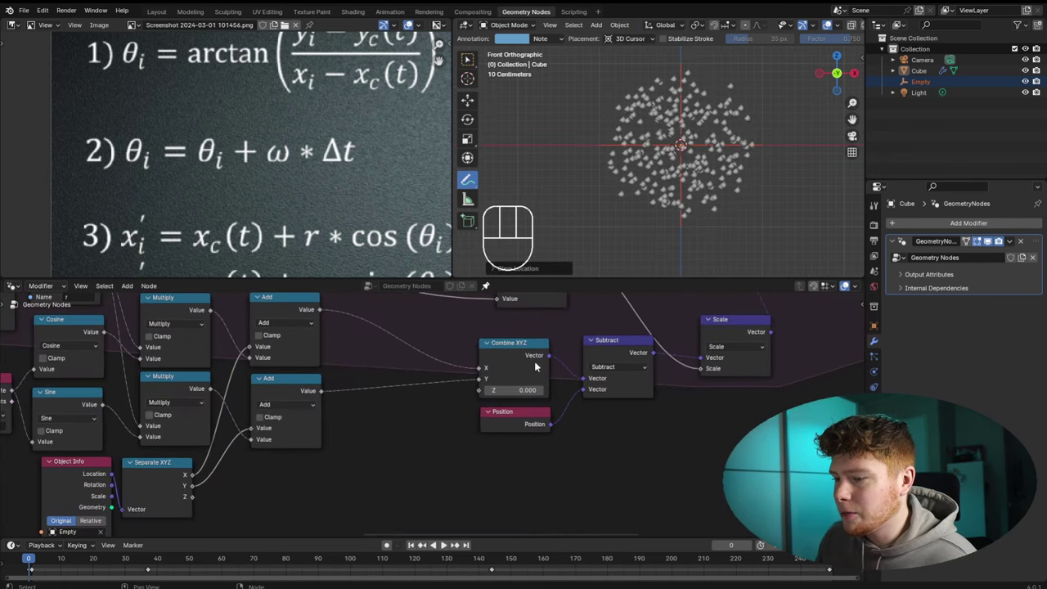
Add a Named Attribute node reading the Vector attribute 'OG pos'
{"action": "key", "text": "shift+a"}
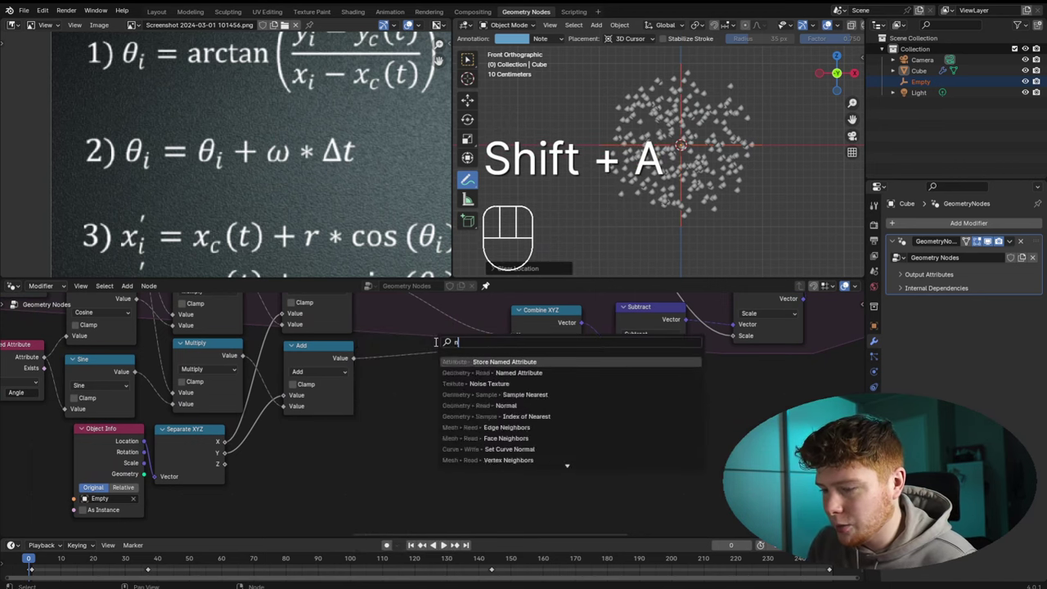
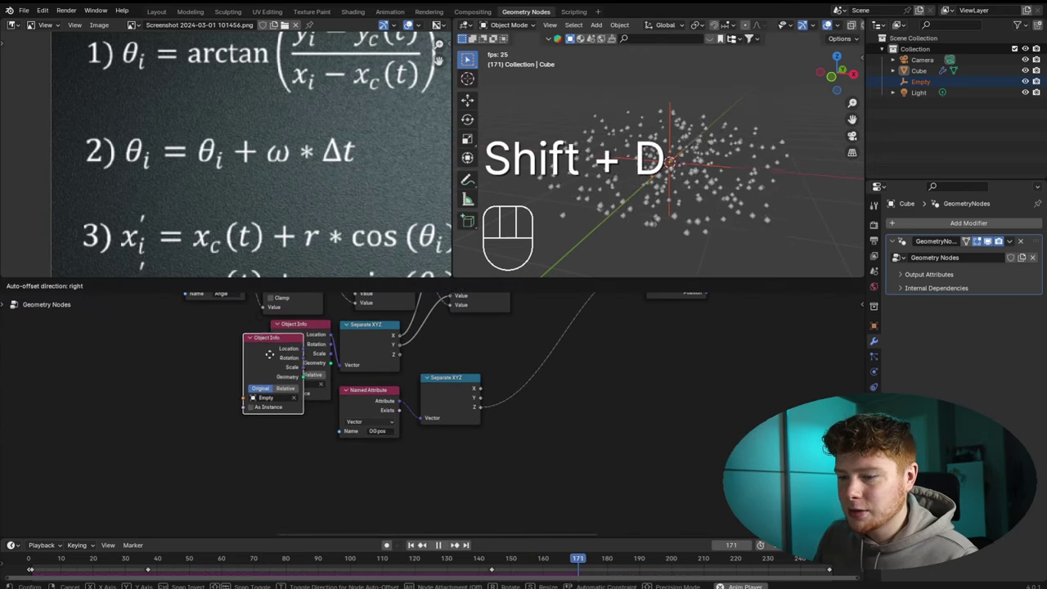
Place the duplicated Empty info node below the OG pos reader and wire its Z into a Multiply node
{"action": "left_click", "coordinate": [376, 460]}
{"action": "left_click_drag", "start_coordinate": [456, 480], "coordinate": [366, 353]}
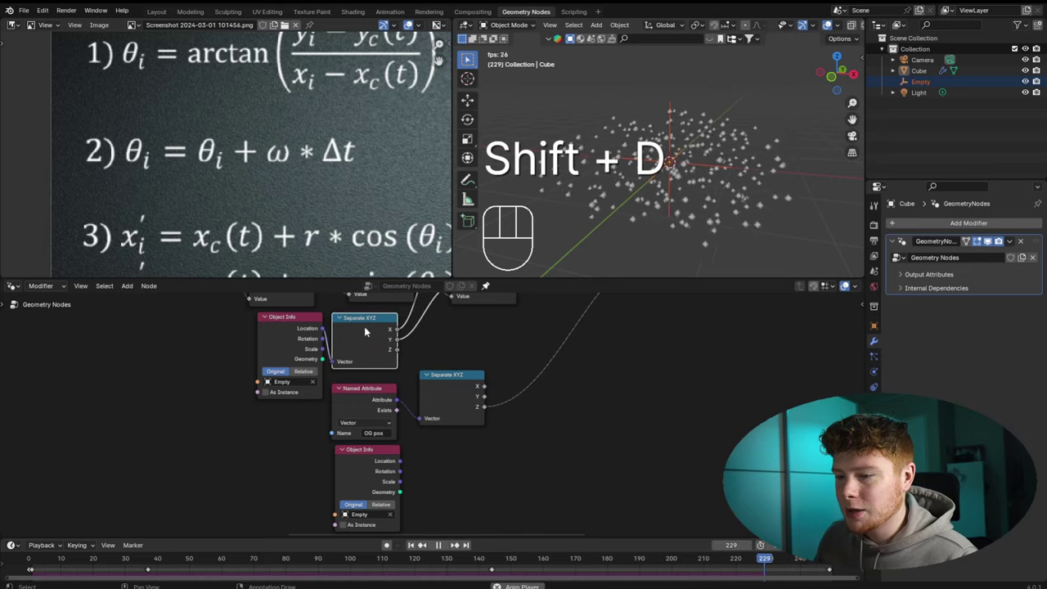
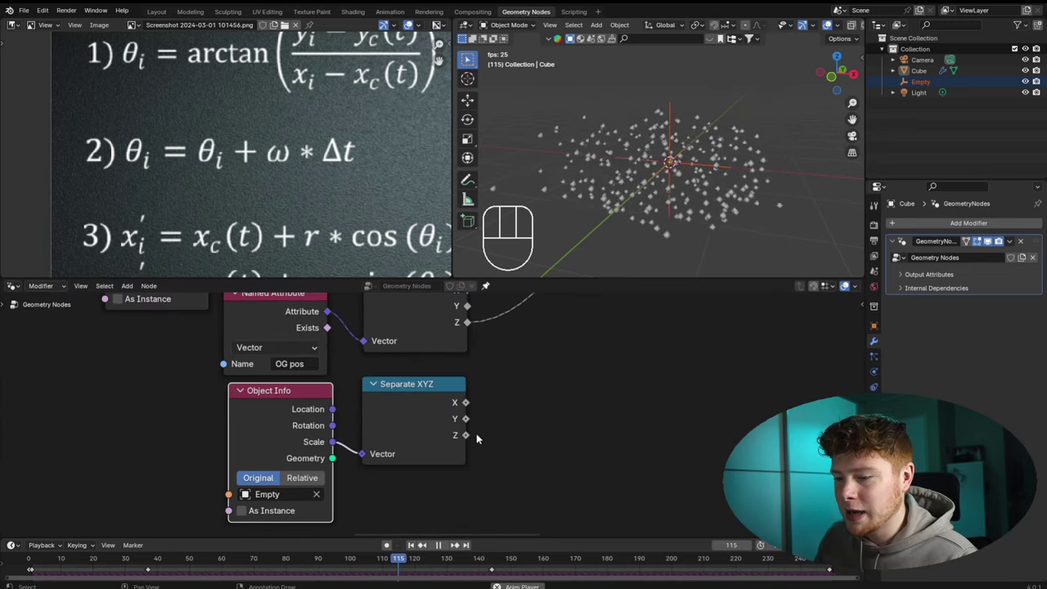
{"action": "left_click", "coordinate": [401, 455]}
{"action": "left_click", "coordinate": [444, 468]}
{"action": "left_click", "coordinate": [473, 436]}
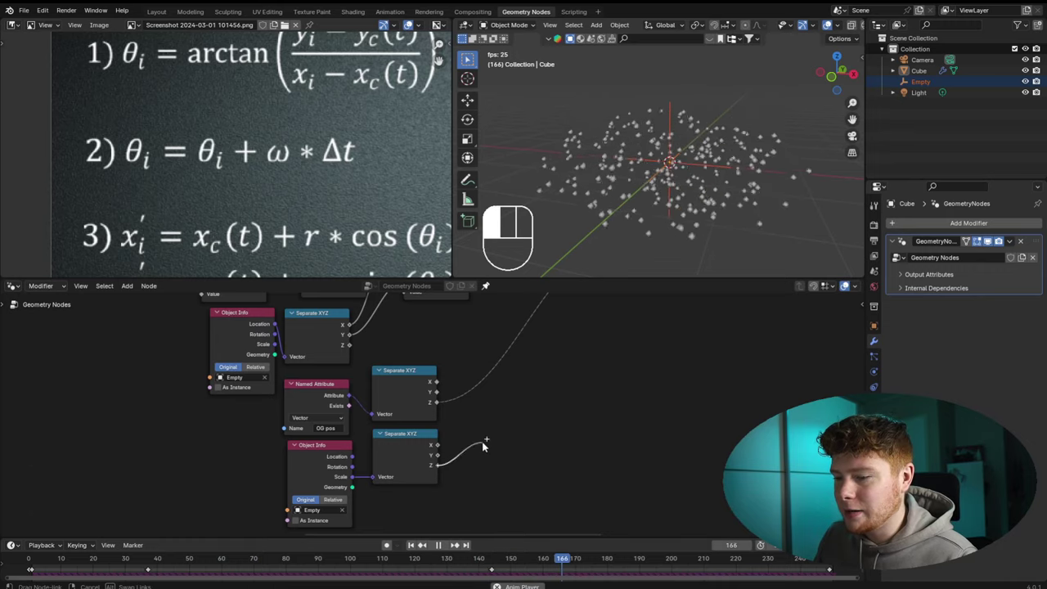
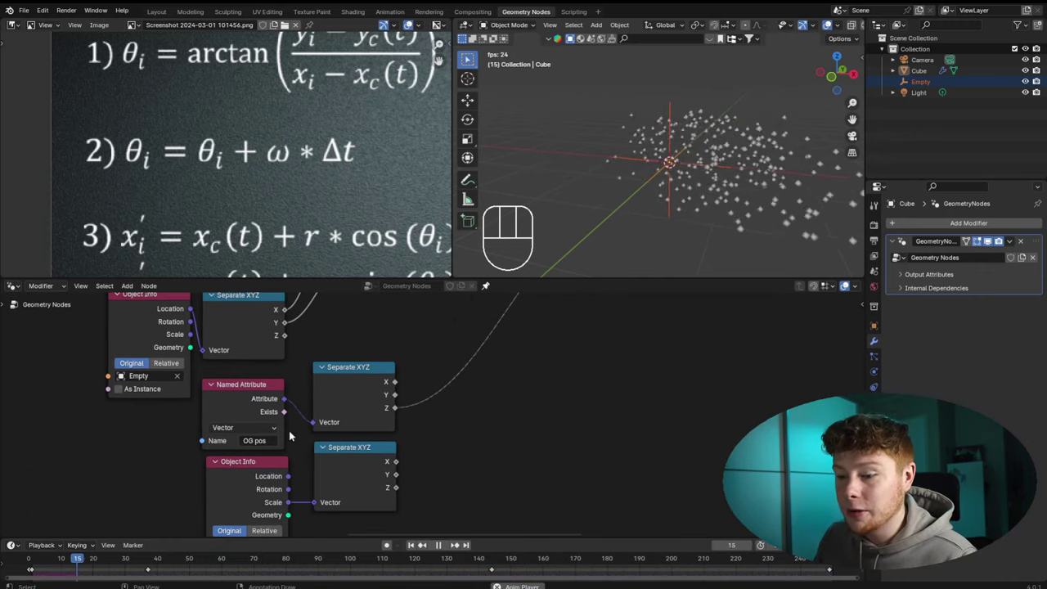
{"action": "key", "text": "shift+a"}
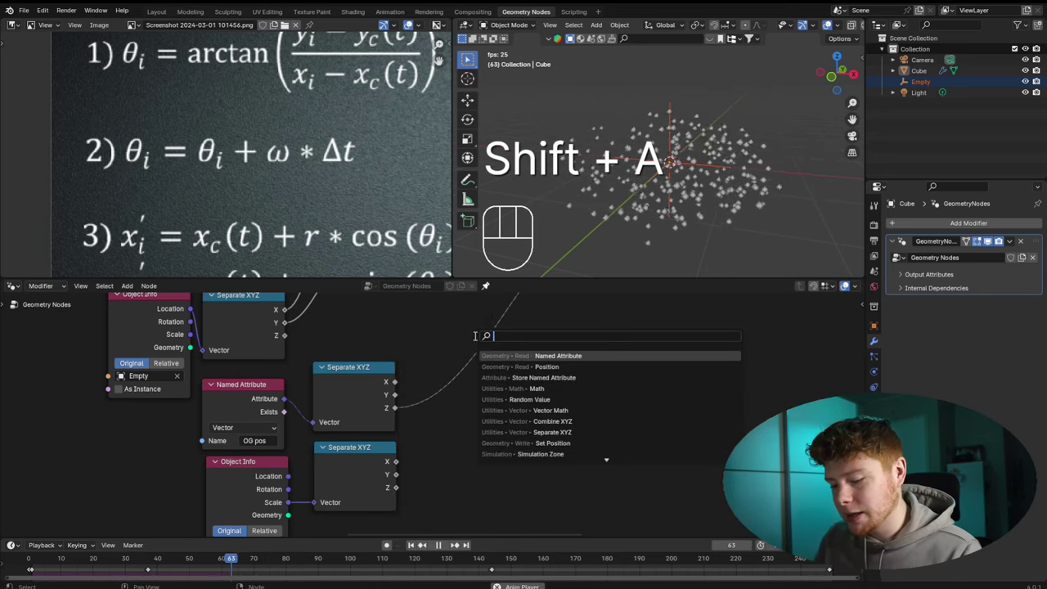
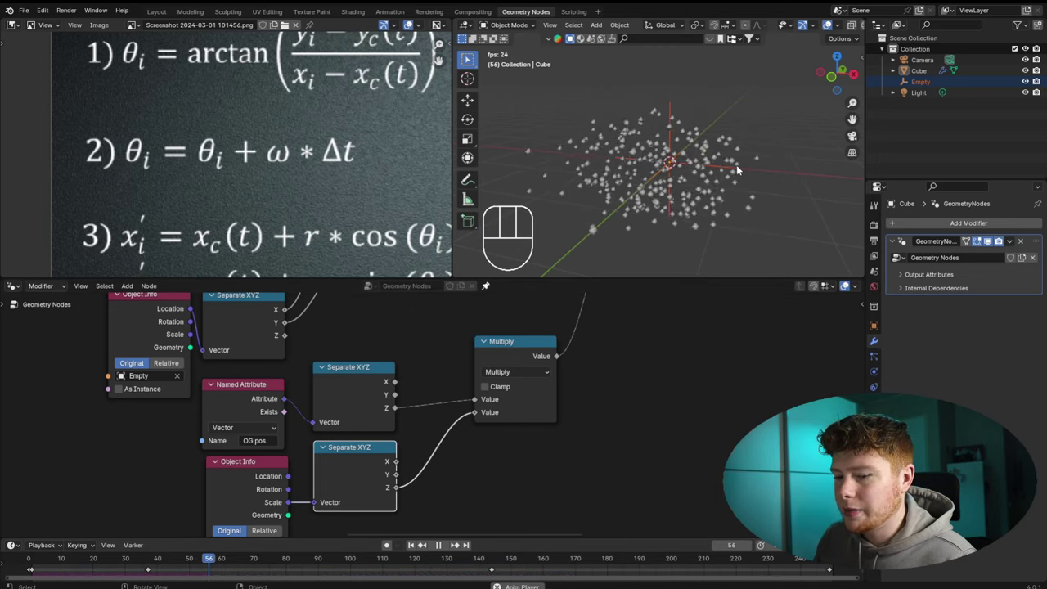
Scale the Empty along its height and play back the simulation with the formulas in view
{"action": "key", "text": "s"}
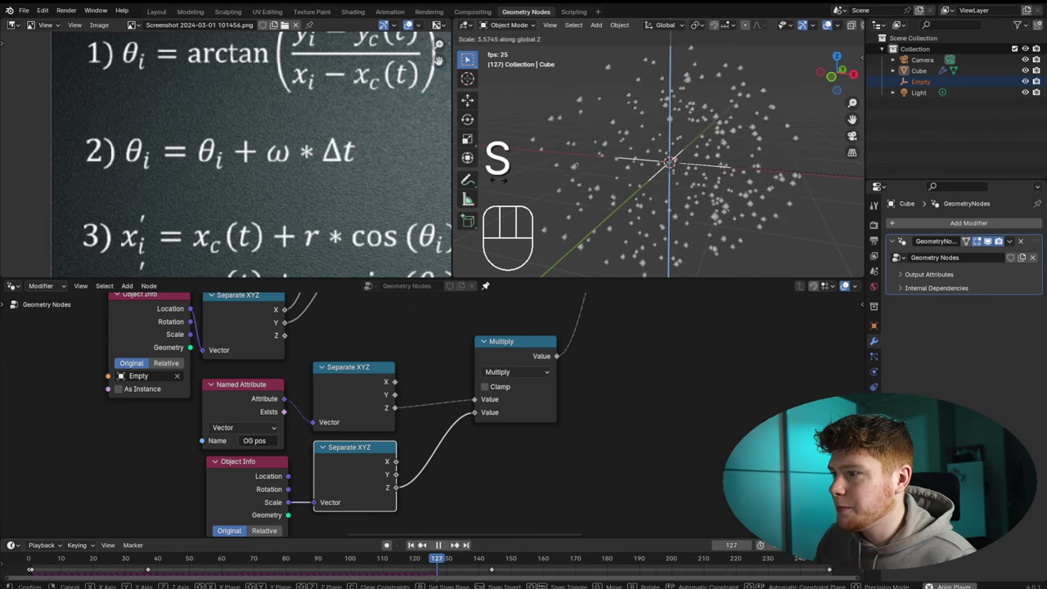
{"action": "left_click", "coordinate": [521, 184]}
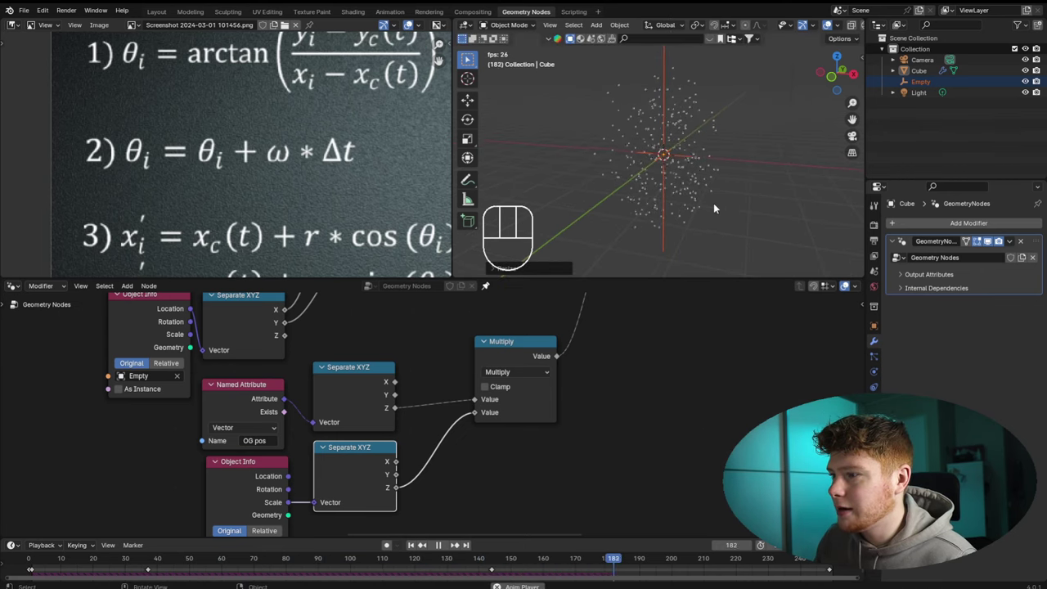
{"action": "key", "text": "space"}
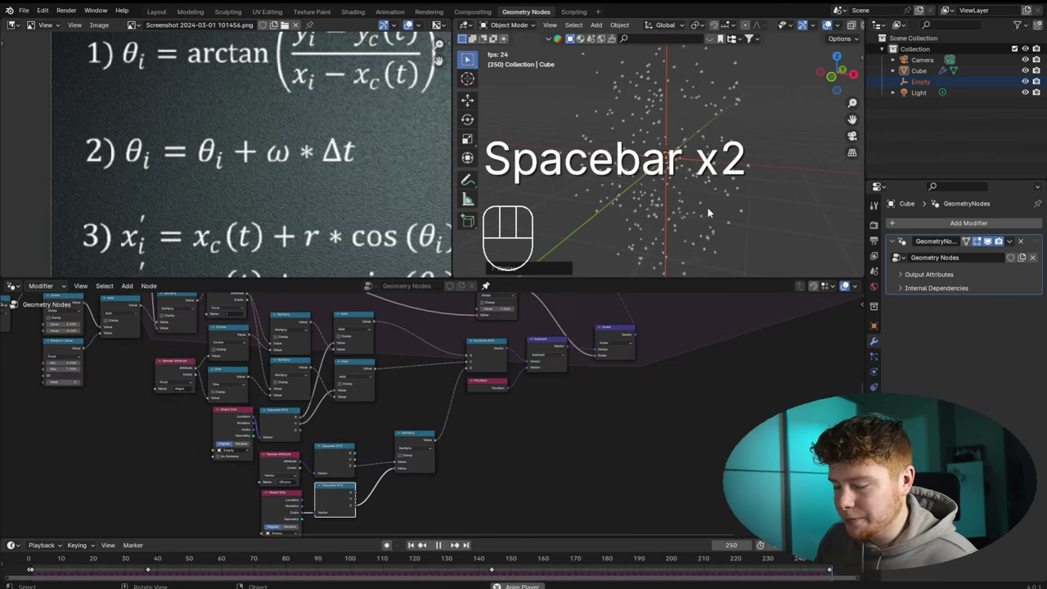
{"action": "key", "text": "ctrl+z"}
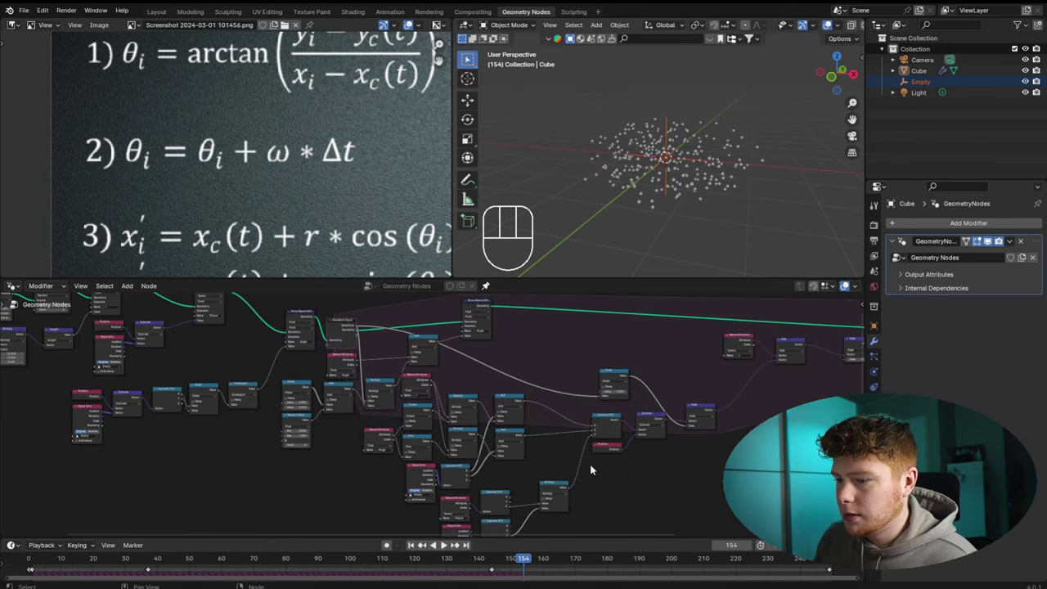
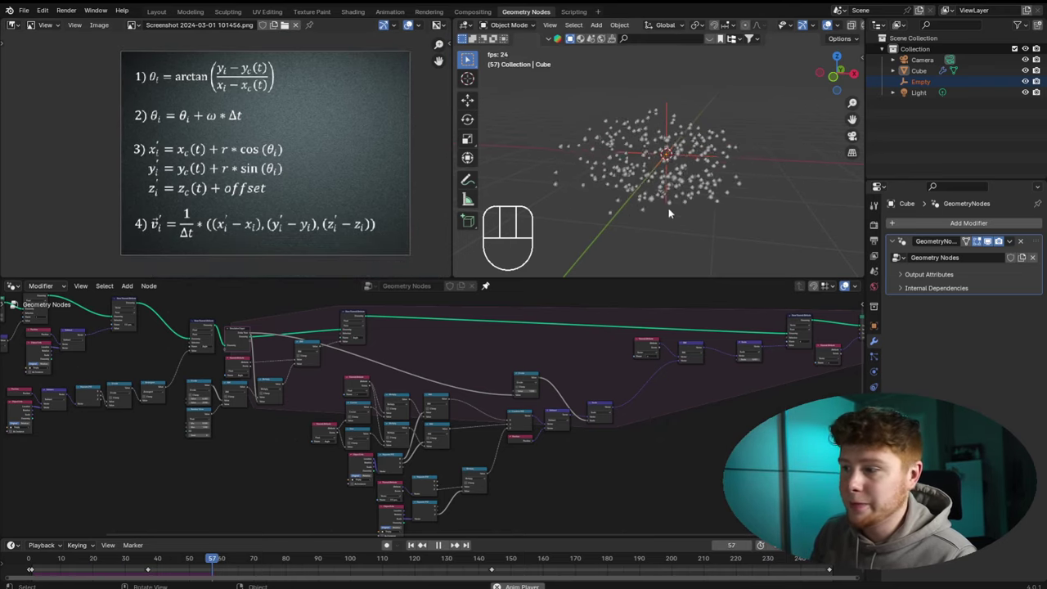
Orbit the 3D view around the fish swarm
{"action": "left_click_drag", "start_coordinate": [699, 163], "coordinate": [692, 158]}
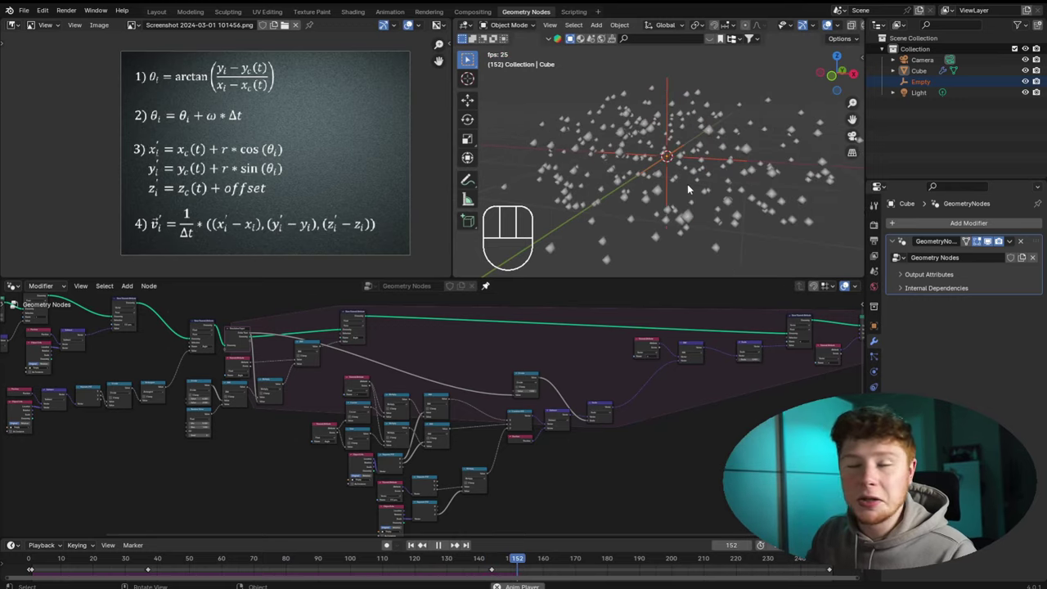
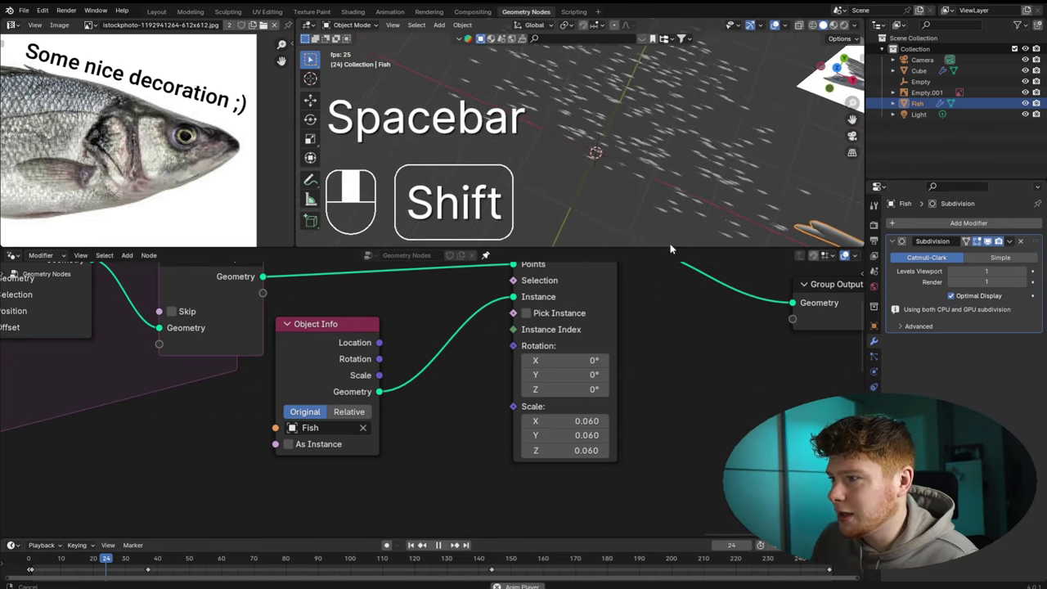
Inspect the swarming fish, toggle playback, and bring the Set Position and instancing nodes into view
{"action": "left_click_drag", "start_coordinate": [616, 187], "coordinate": [633, 165]}
{"action": "left_click_drag", "start_coordinate": [650, 138], "coordinate": [649, 82]}
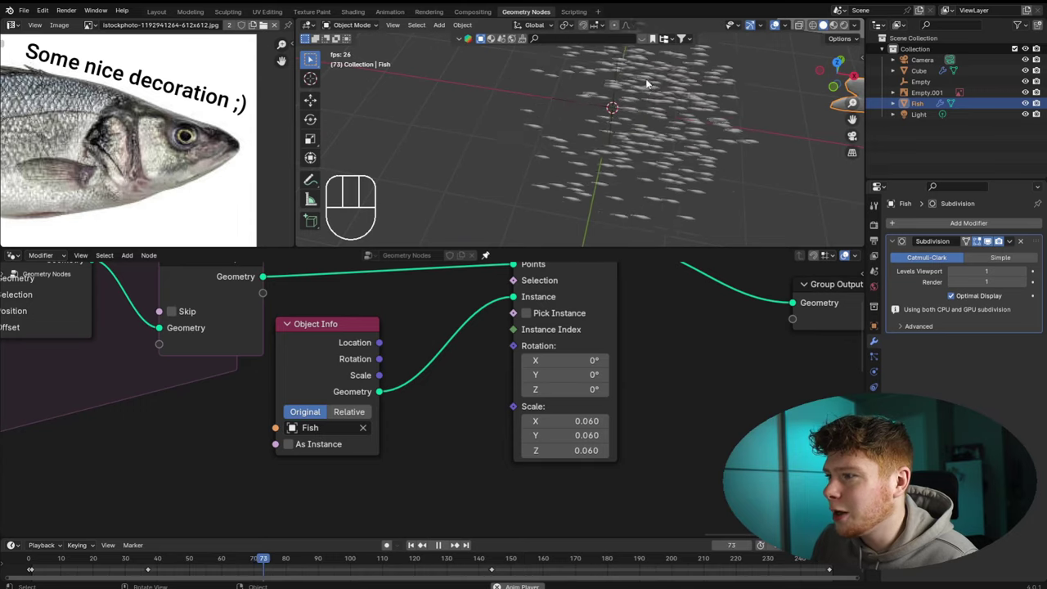
{"action": "left_click_drag", "start_coordinate": [560, 163], "coordinate": [626, 164]}
{"action": "left_click", "coordinate": [799, 195]}
{"action": "key", "text": "space"}
{"action": "middle_click", "coordinate": [615, 149]}
{"action": "middle_click", "coordinate": [617, 147]}
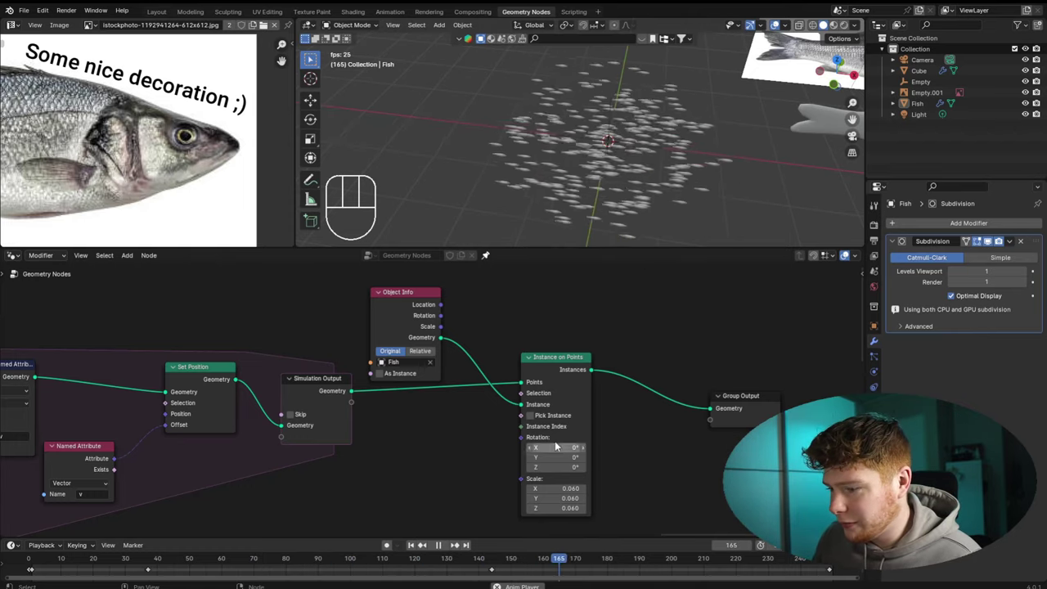
Drive the Instance on Points rotation from the Named Attribute 'v' and inspect the oriented fish
{"action": "middle_click", "coordinate": [358, 482]}
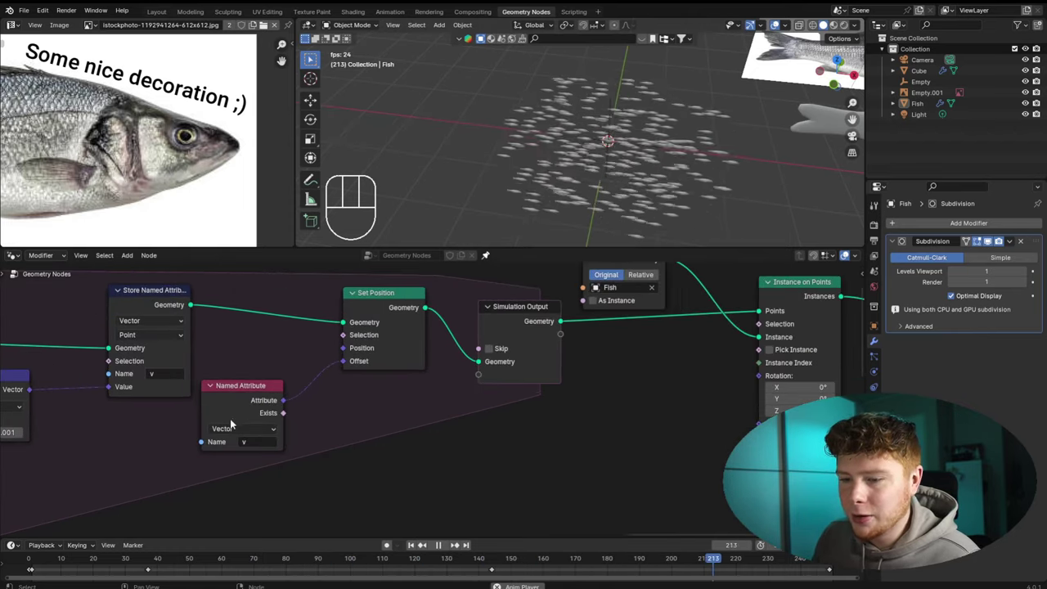
{"action": "left_click", "coordinate": [254, 401]}
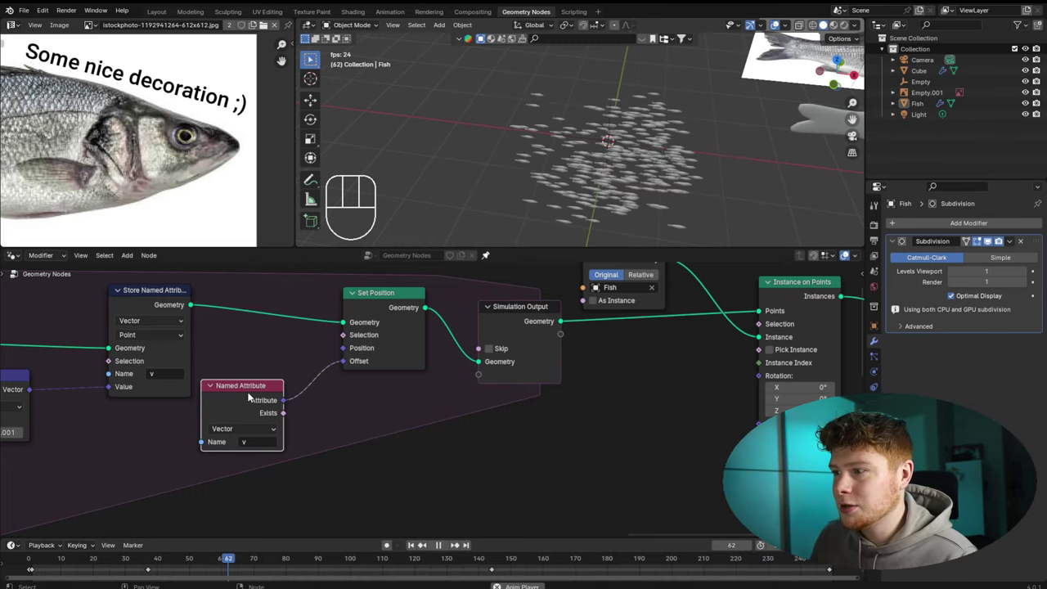
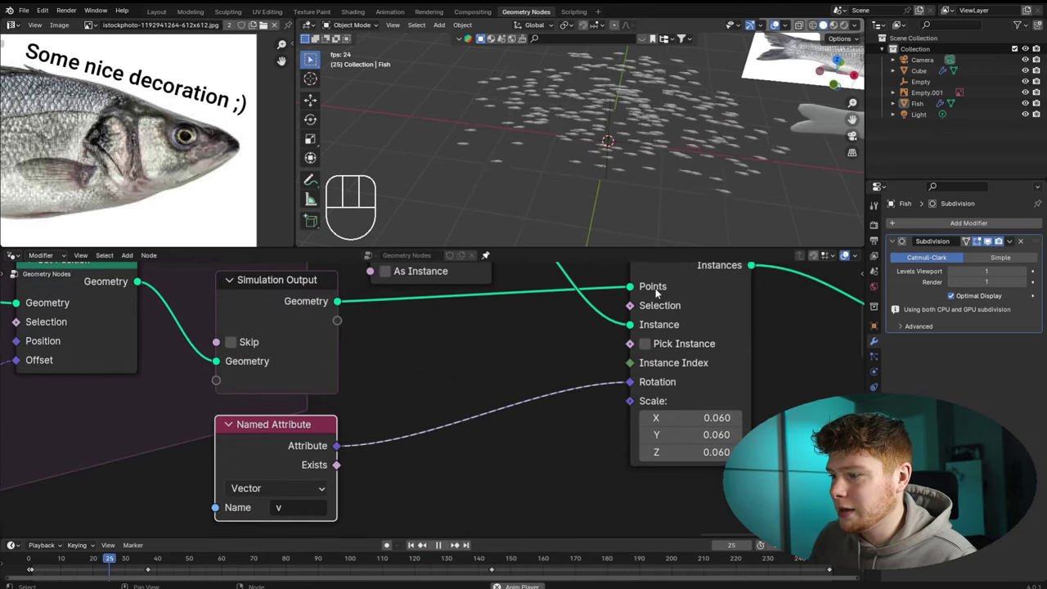
{"action": "middle_click", "coordinate": [651, 296]}
{"action": "left_click_drag", "start_coordinate": [590, 139], "coordinate": [579, 207]}
{"action": "left_click_drag", "start_coordinate": [583, 218], "coordinate": [613, 184]}
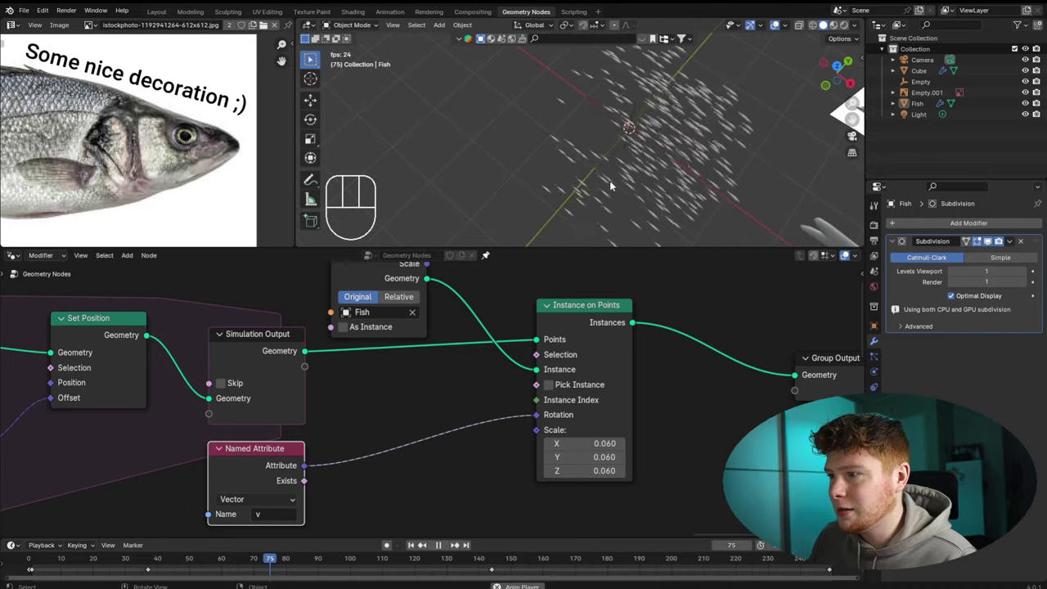
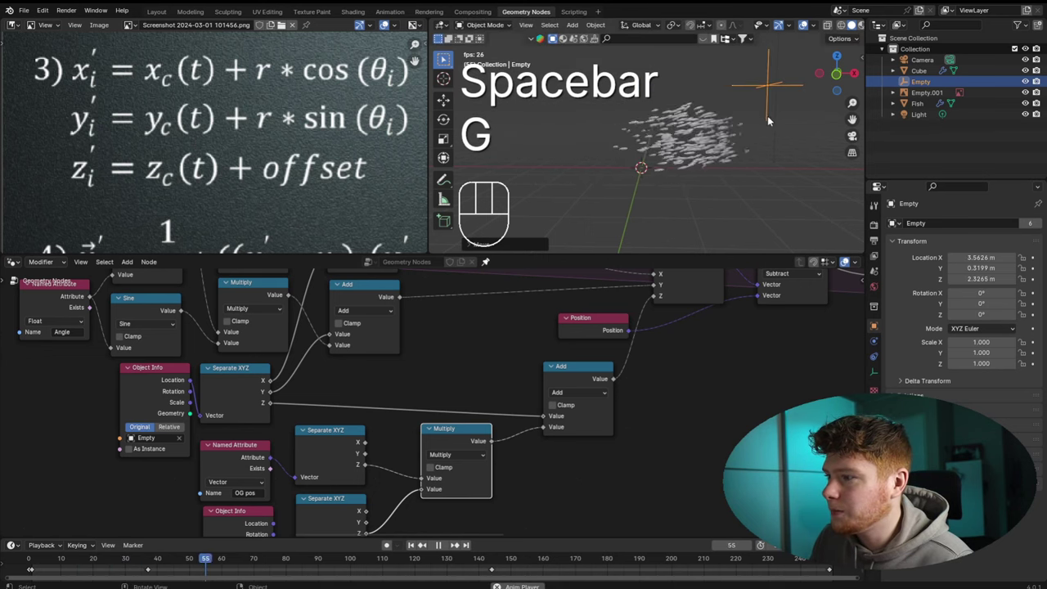
Move the Empty to a new location, then play and stop the simulation to check the swarm follows
{"action": "key", "text": "g"}
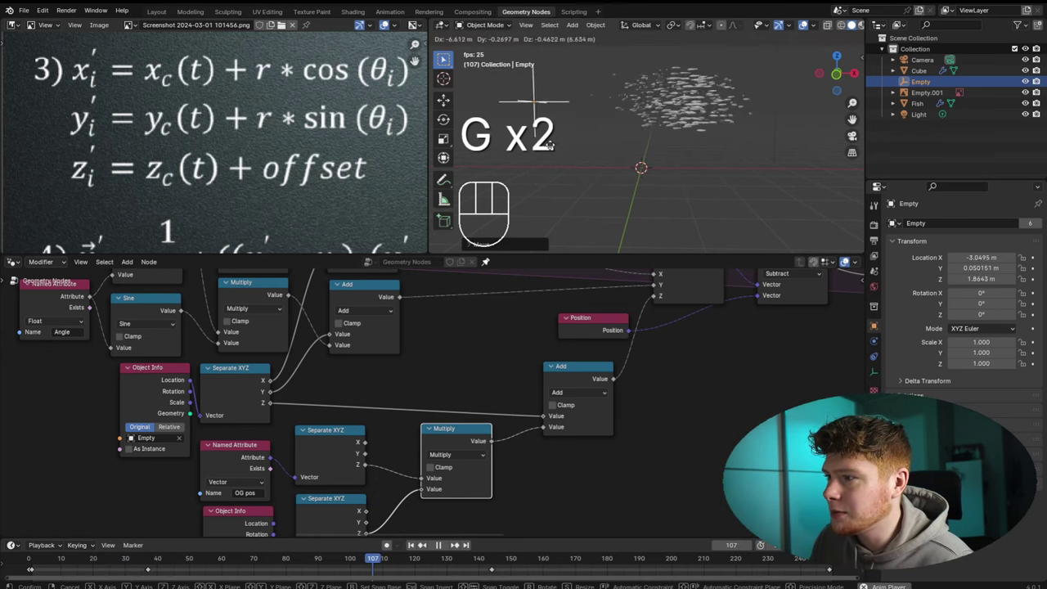
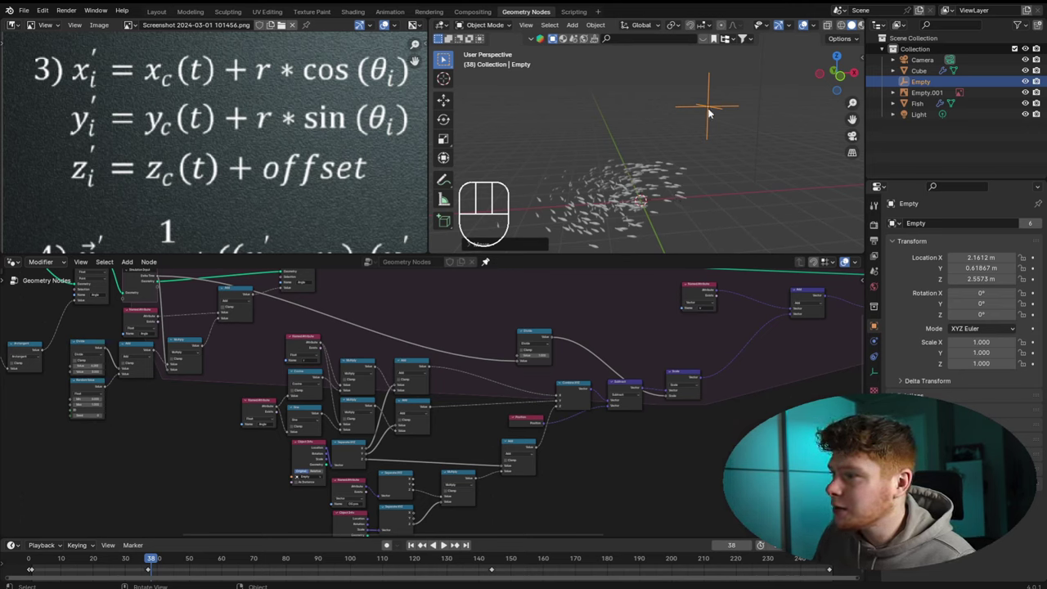
{"action": "left_click", "coordinate": [20, 560]}
{"action": "key", "text": "space"}
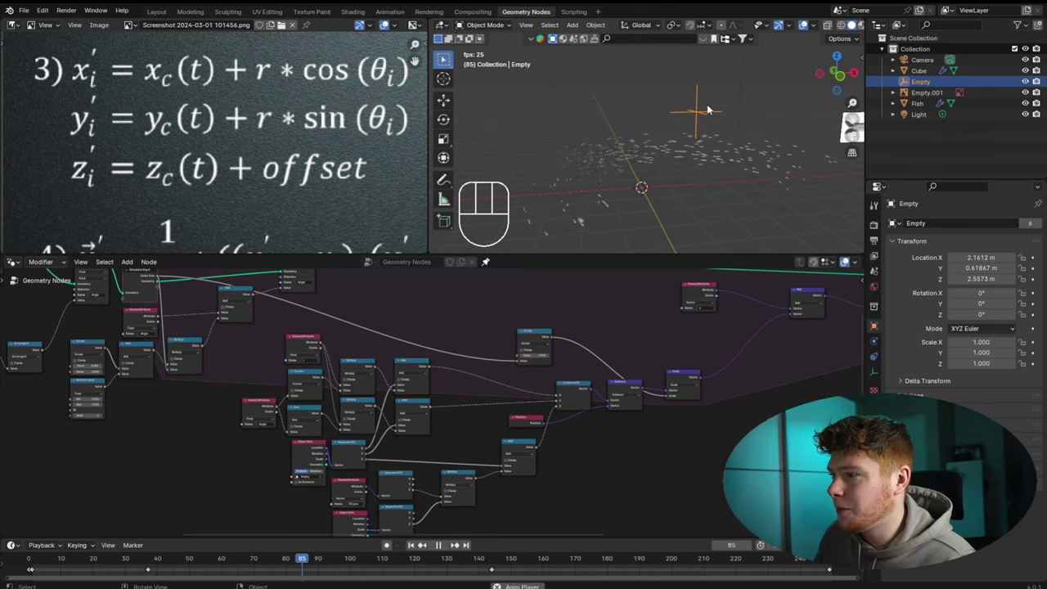
{"action": "key", "text": "space"}
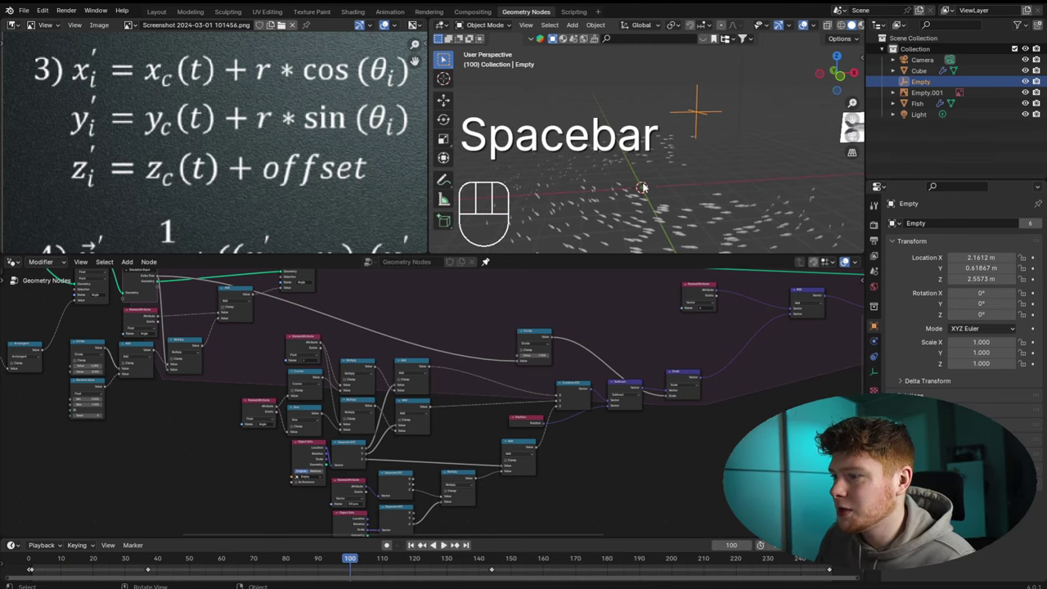
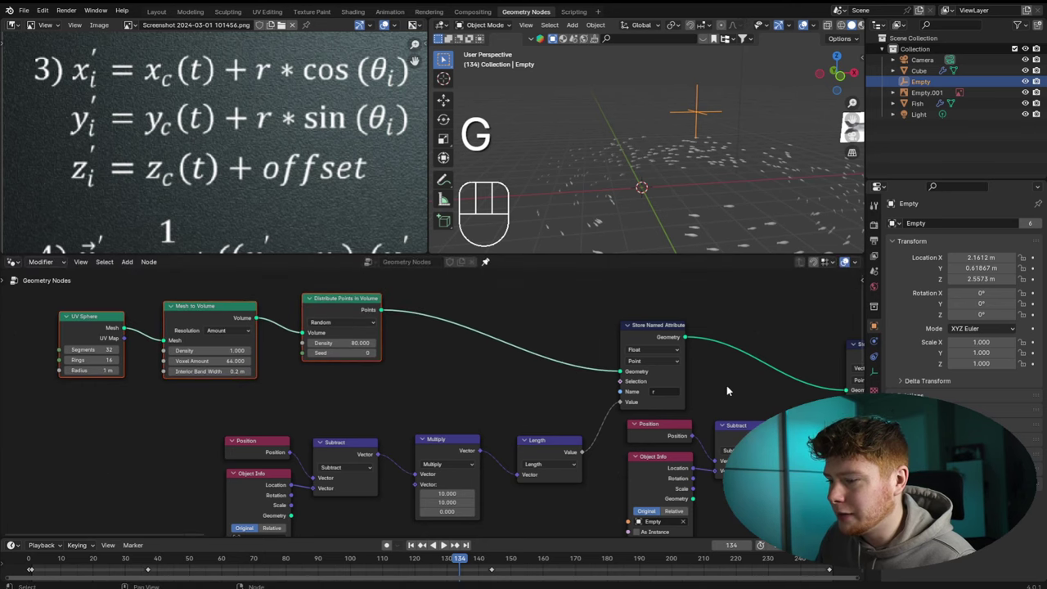
Add a Set Position node before the Store Named Attribute node for r
{"action": "left_click_drag", "start_coordinate": [512, 434], "coordinate": [514, 380]}
{"action": "left_click", "coordinate": [506, 345]}
{"action": "key", "text": "shift+a"}
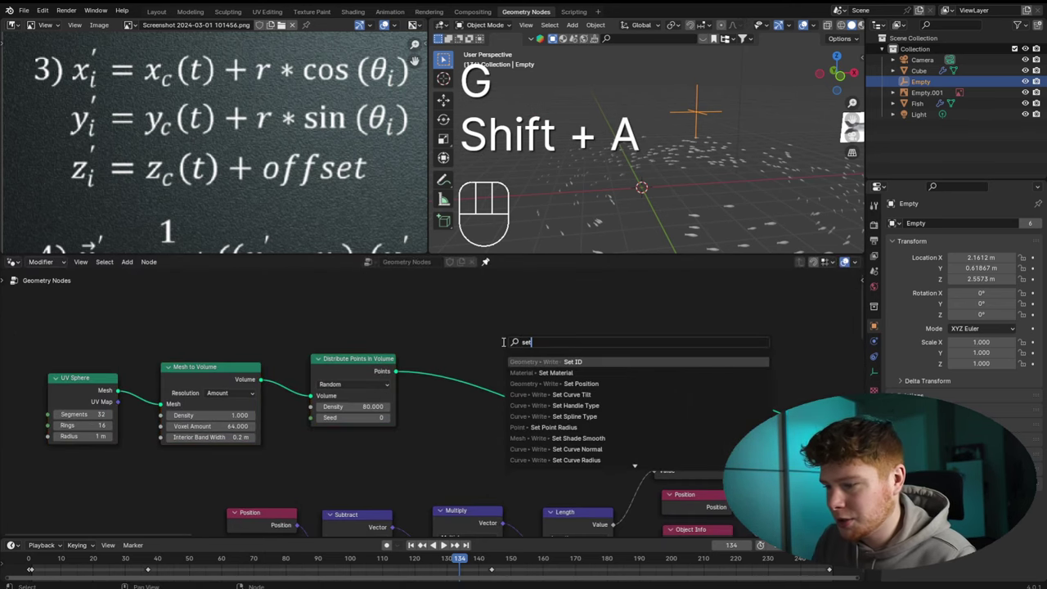
{"action": "left_click", "coordinate": [146, 374]}
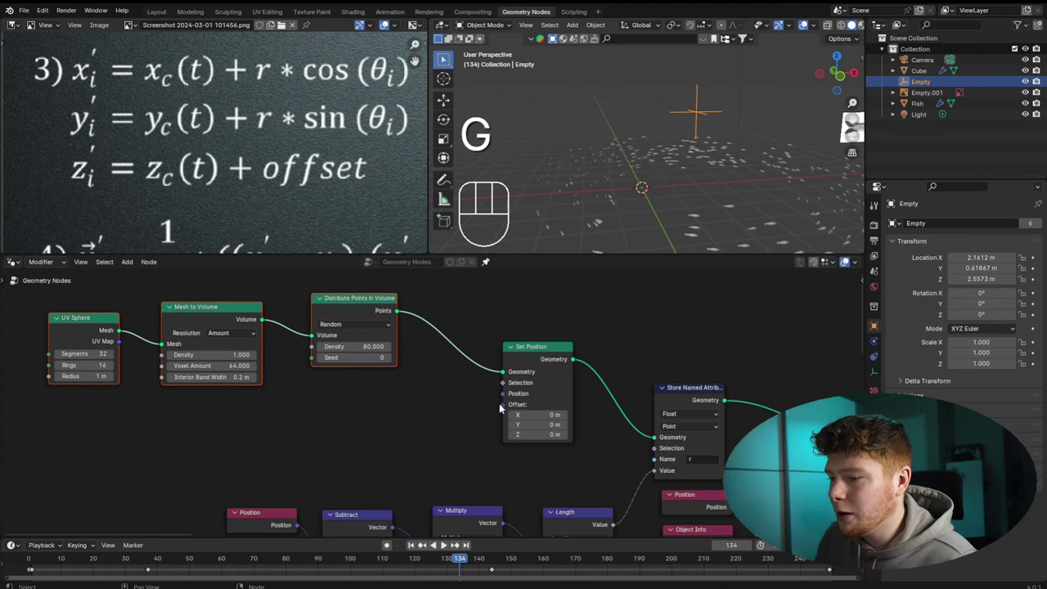
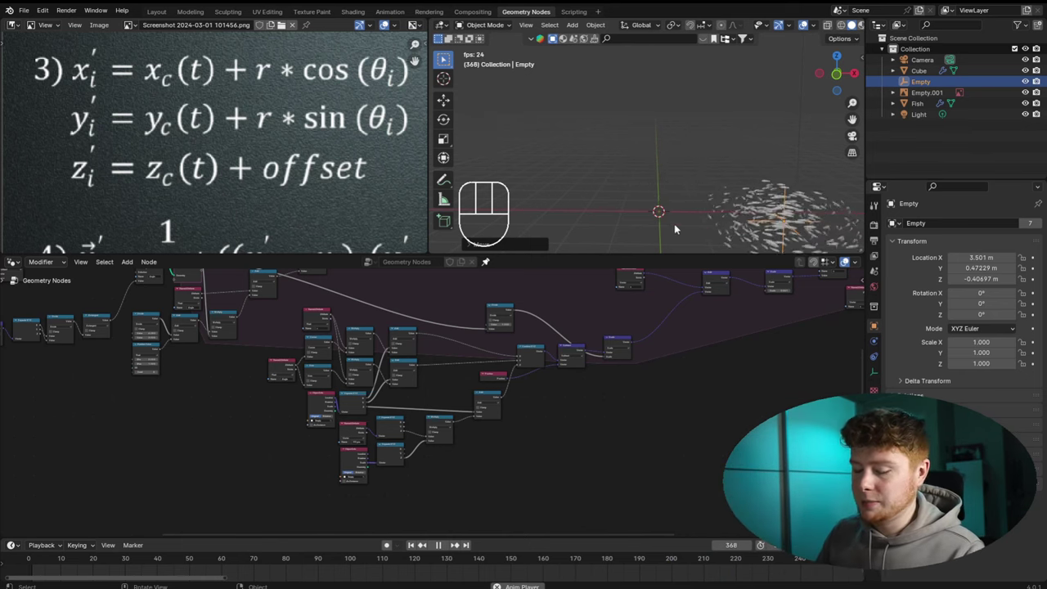
Drag the Empty to a new location while the simulation plays live
{"action": "left_click", "coordinate": [520, 100]}
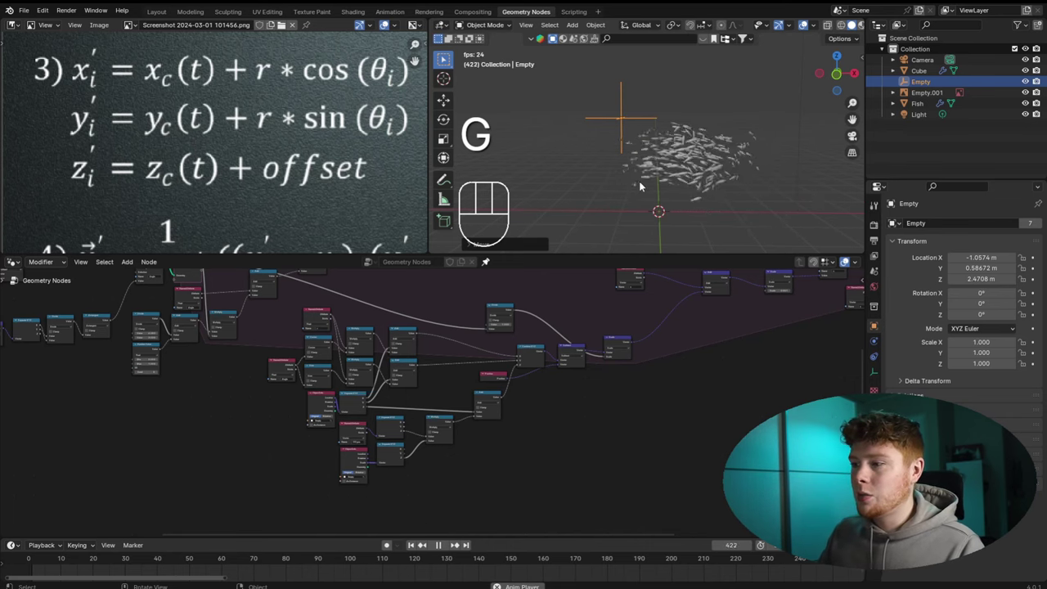
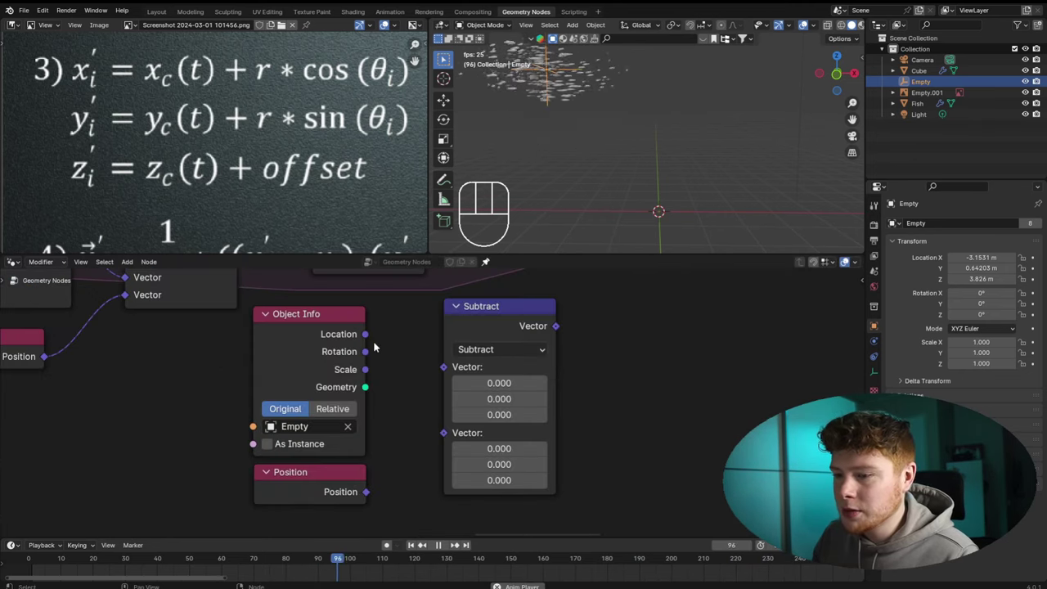
Feed the Empty's Location and Position into a Subtract node and move the trio beside the tree
{"action": "left_click", "coordinate": [370, 337]}
{"action": "left_click_drag", "start_coordinate": [375, 332], "coordinate": [444, 375]}
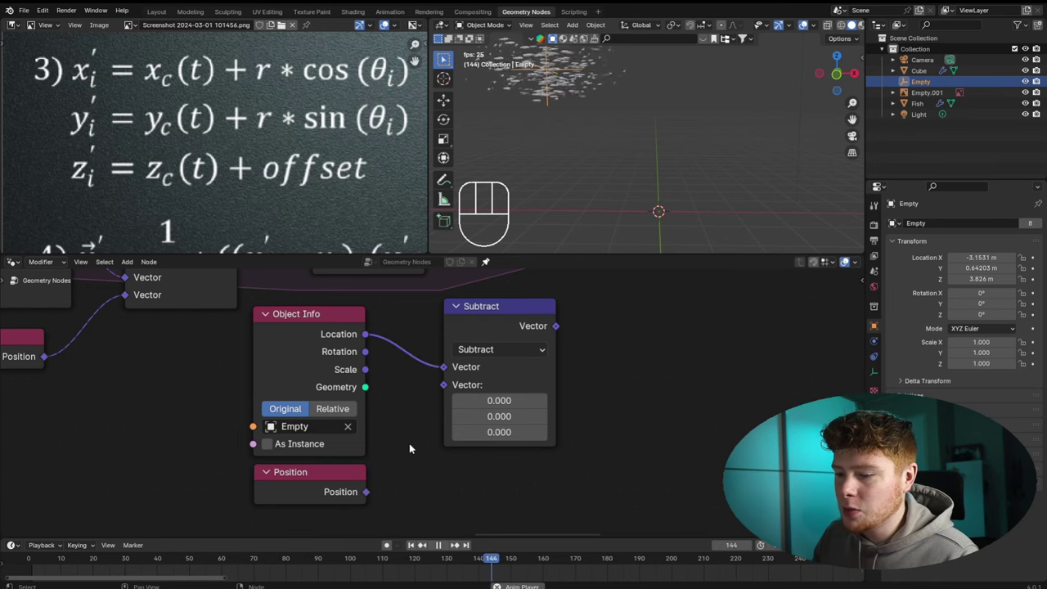
{"action": "left_click", "coordinate": [372, 495]}
{"action": "left_click_drag", "start_coordinate": [377, 488], "coordinate": [446, 391]}
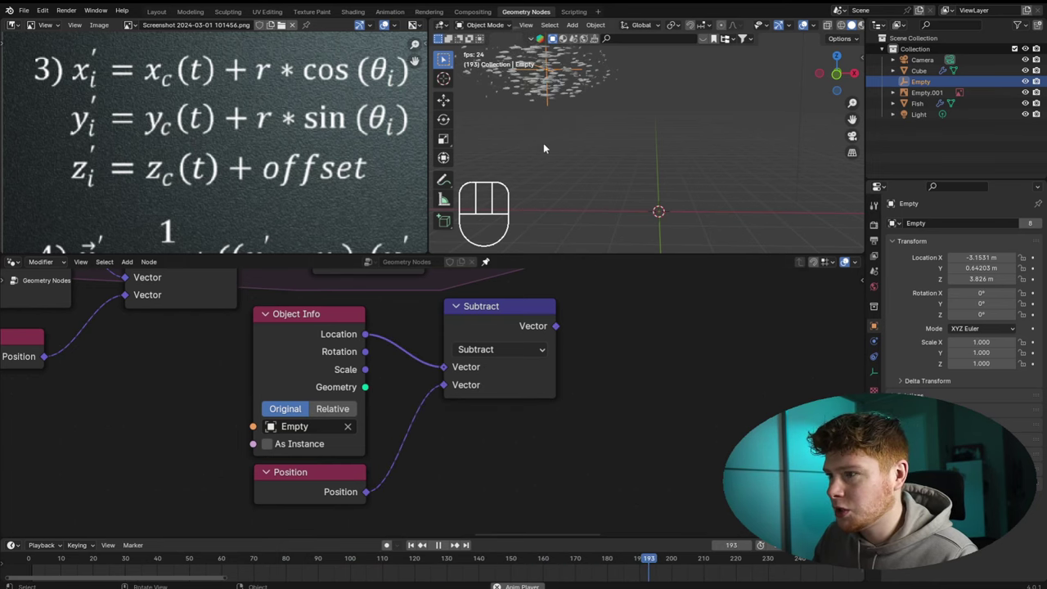
{"action": "left_click", "coordinate": [496, 335]}
{"action": "left_click", "coordinate": [532, 396]}
{"action": "middle_click", "coordinate": [507, 382]}
{"action": "left_click_drag", "start_coordinate": [348, 405], "coordinate": [507, 471]}
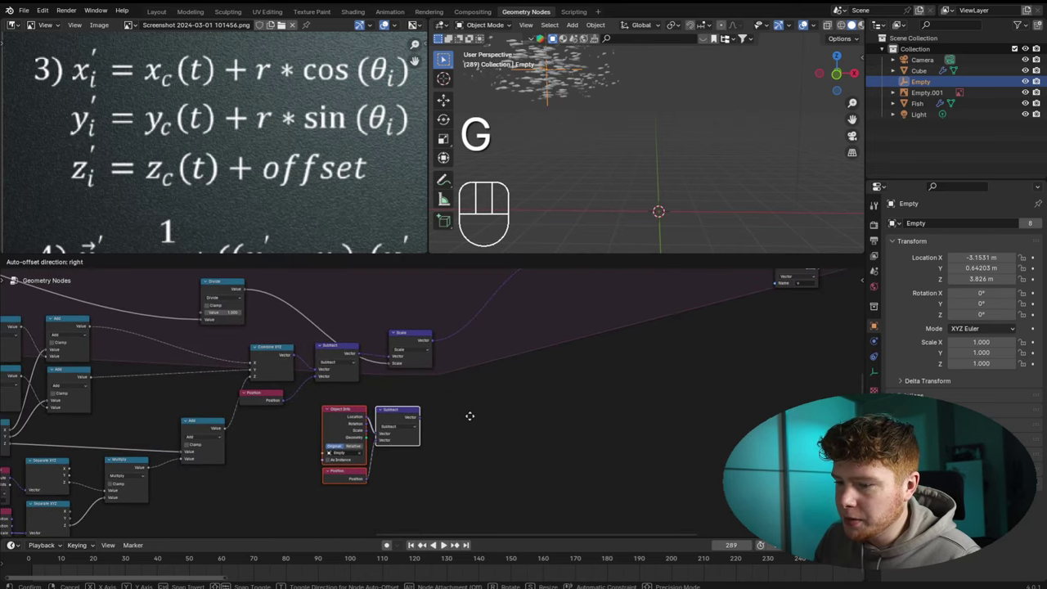
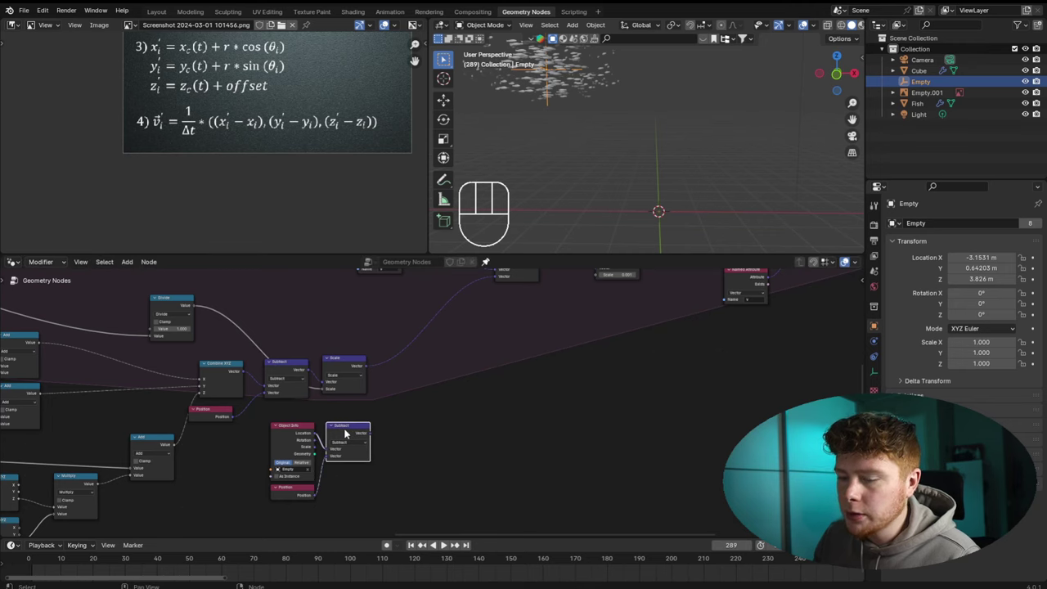
Select the Subtract node and add another vector node to link it into the chain
{"action": "left_click", "coordinate": [463, 379]}
{"action": "key", "text": "shift+a"}
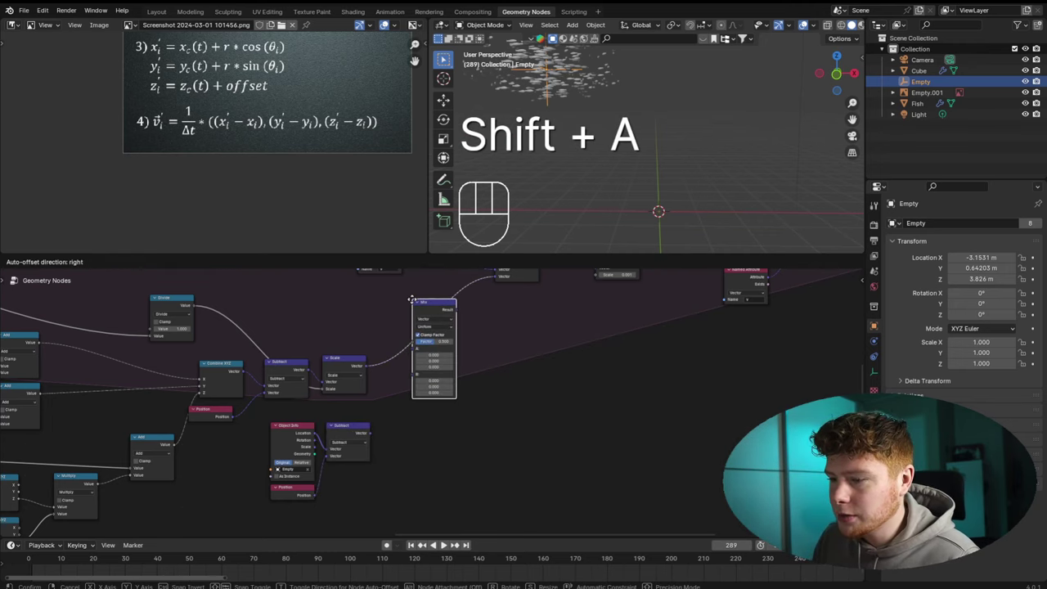
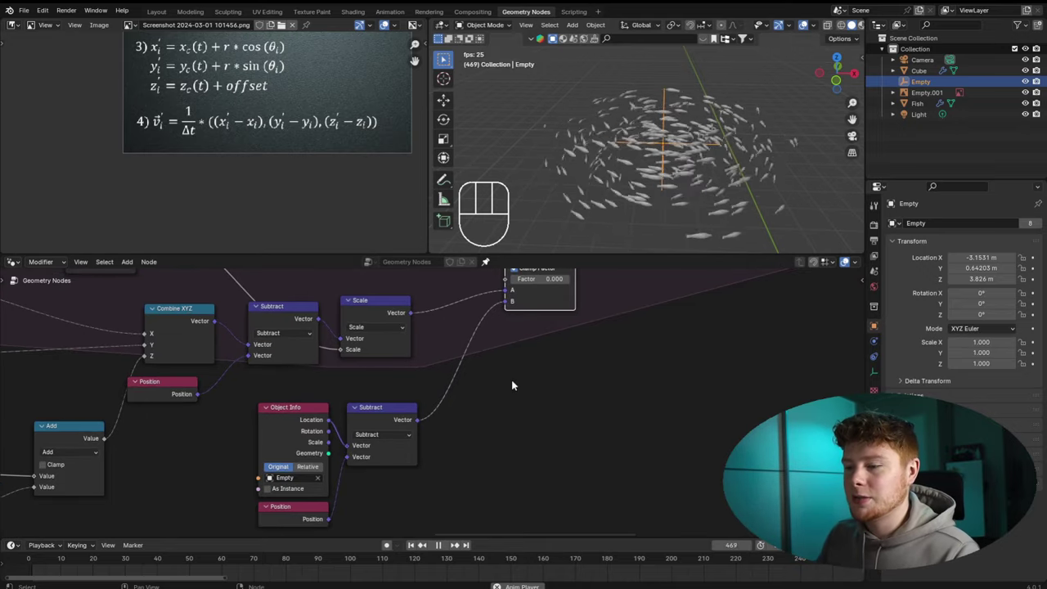
Drop an Attribute Statistic node on the geometry link, sampling Position
{"action": "key", "text": "space"}
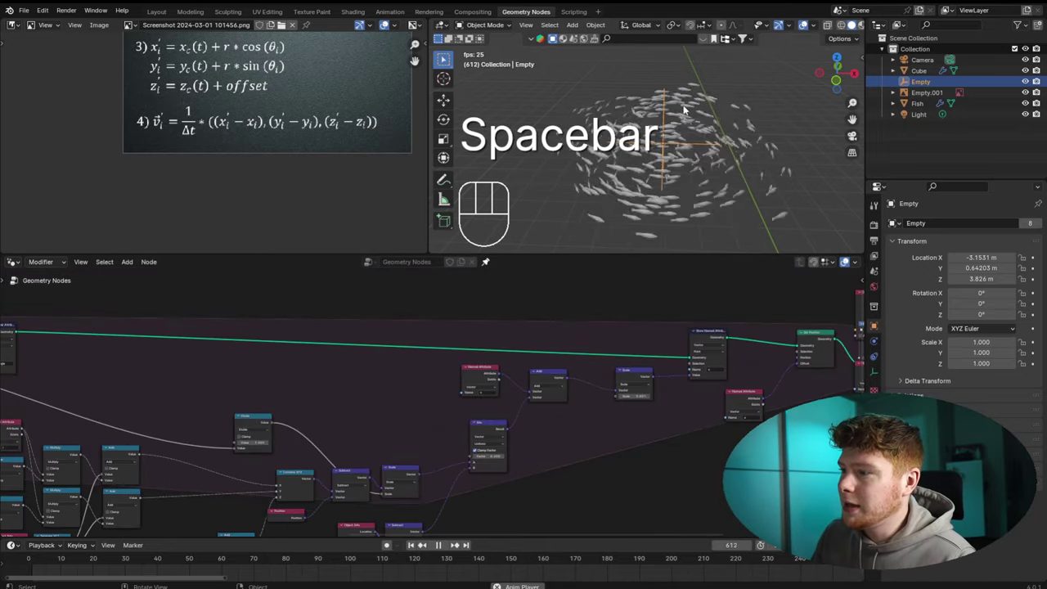
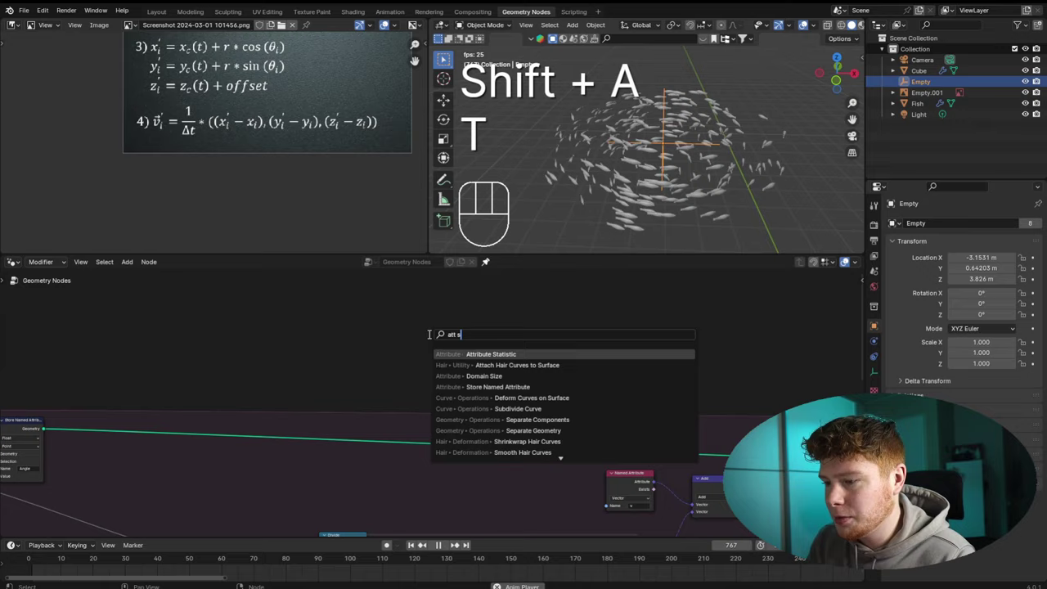
{"action": "left_click_drag", "start_coordinate": [415, 381], "coordinate": [408, 425]}
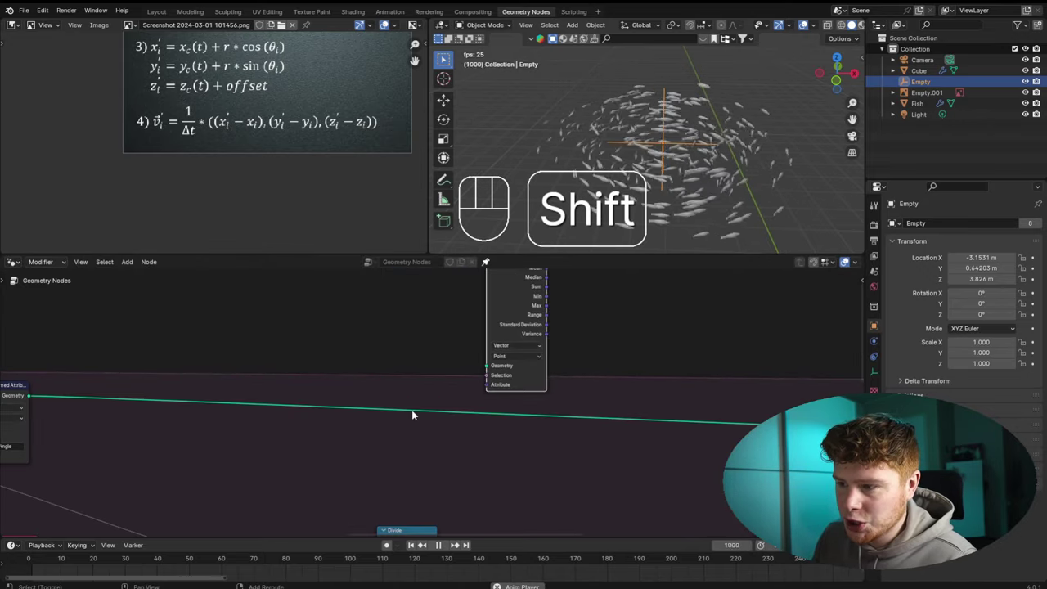
{"action": "right_click", "coordinate": [356, 378]}
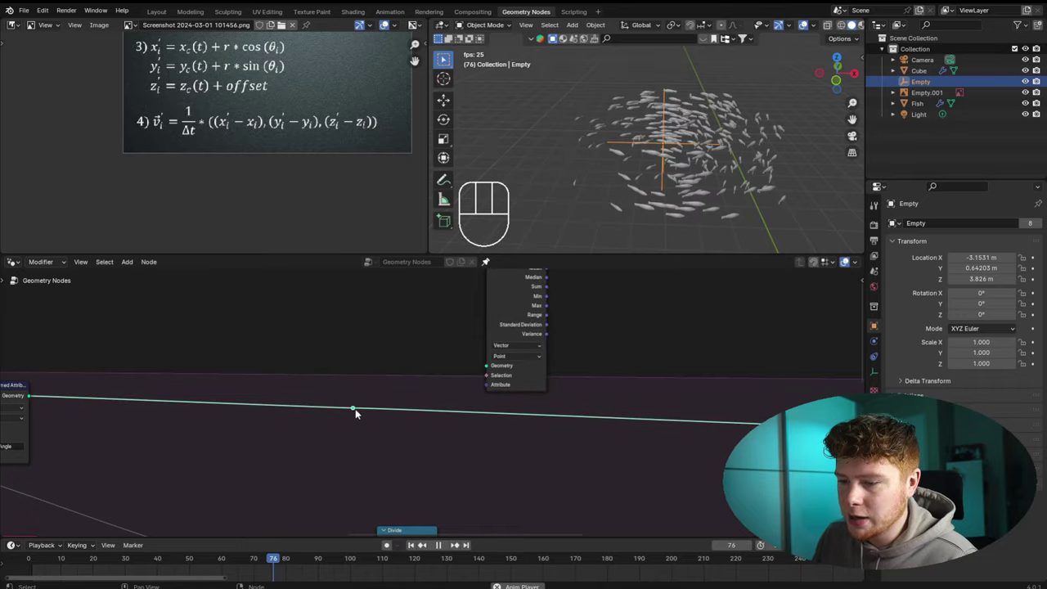
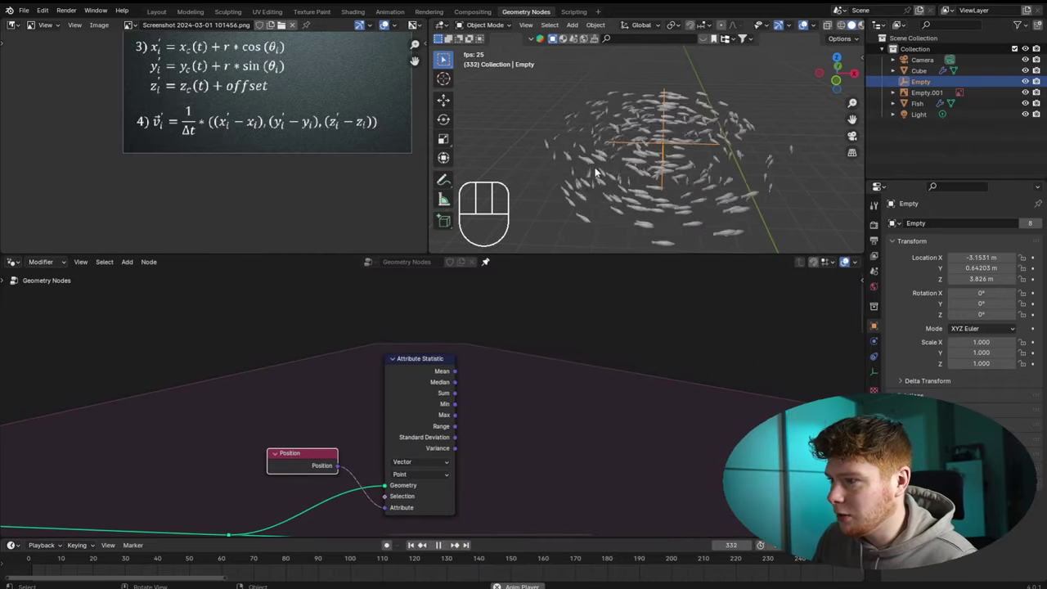
Add a Distance vector math node beside the Attribute Statistic node
{"action": "key", "text": "shift+a"}
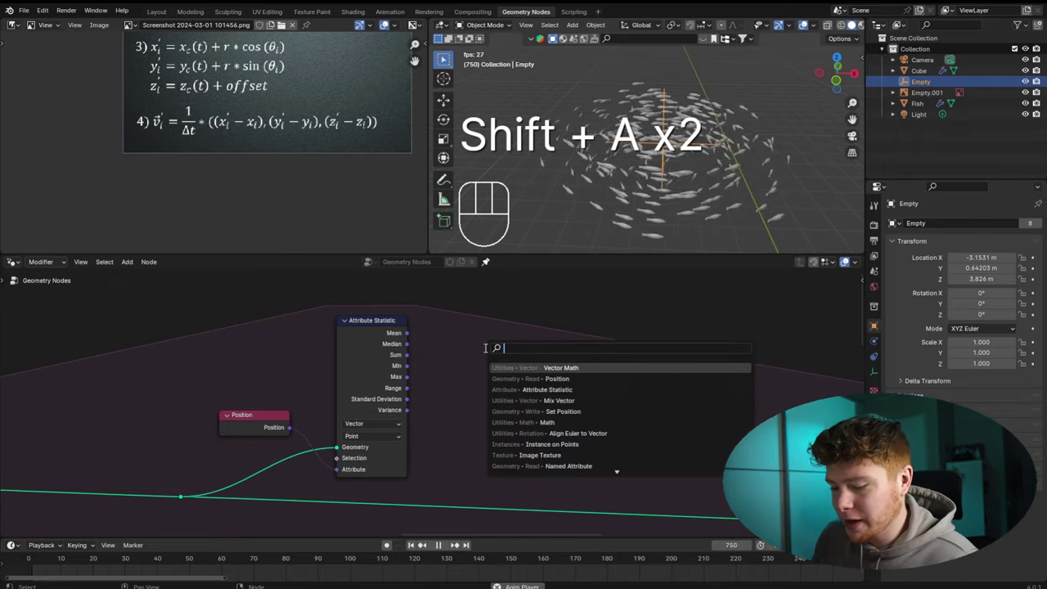
{"action": "left_click_drag", "start_coordinate": [487, 380], "coordinate": [480, 528]}
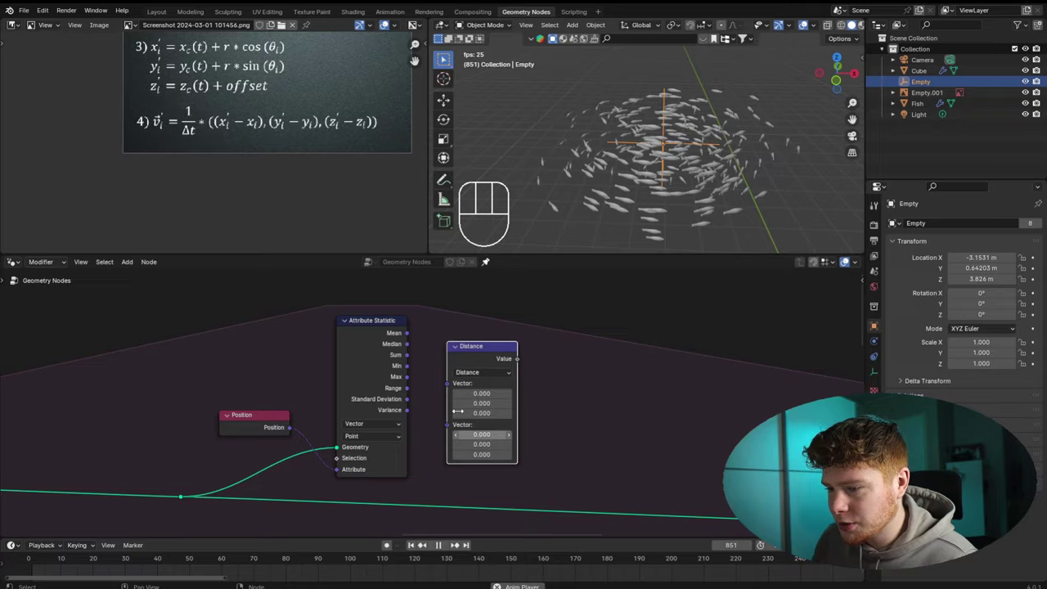
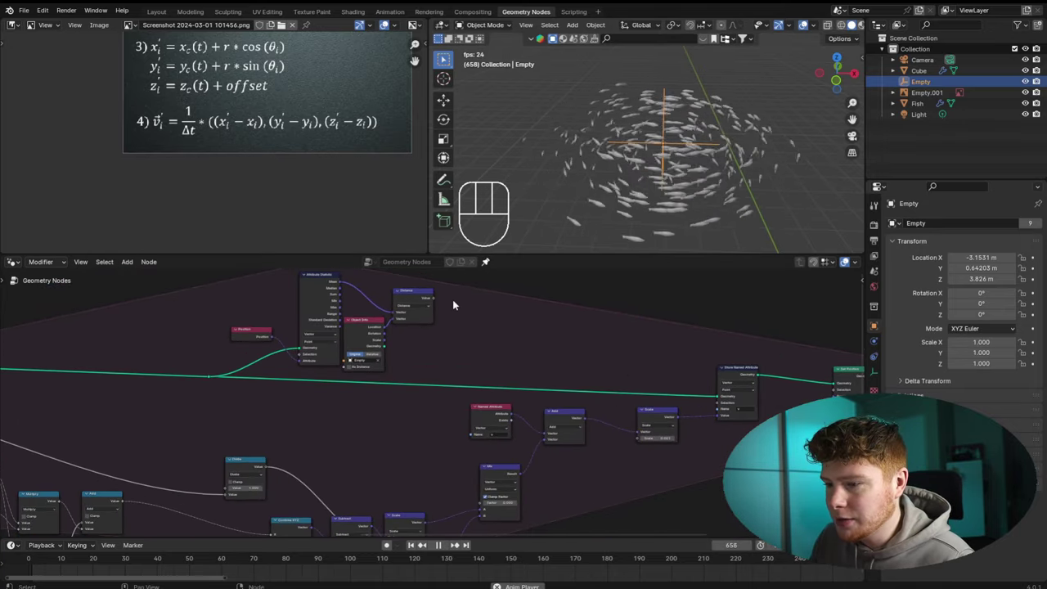
Wire the Empty's location output into the subtraction feeding the distance vector
{"action": "left_click", "coordinate": [436, 302]}
{"action": "left_click_drag", "start_coordinate": [442, 301], "coordinate": [480, 503]}
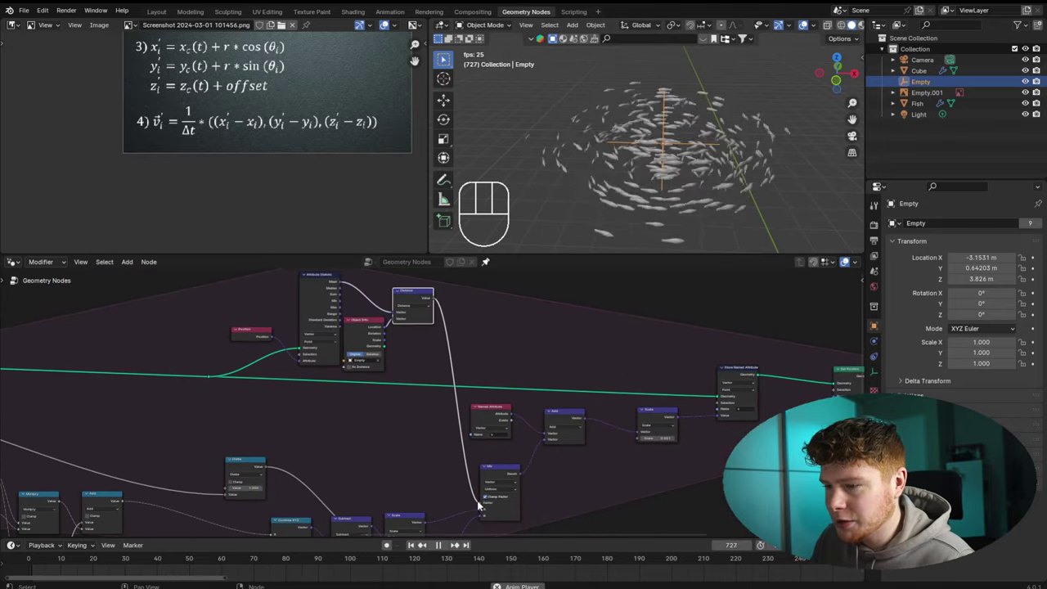
{"action": "middle_click", "coordinate": [403, 329]}
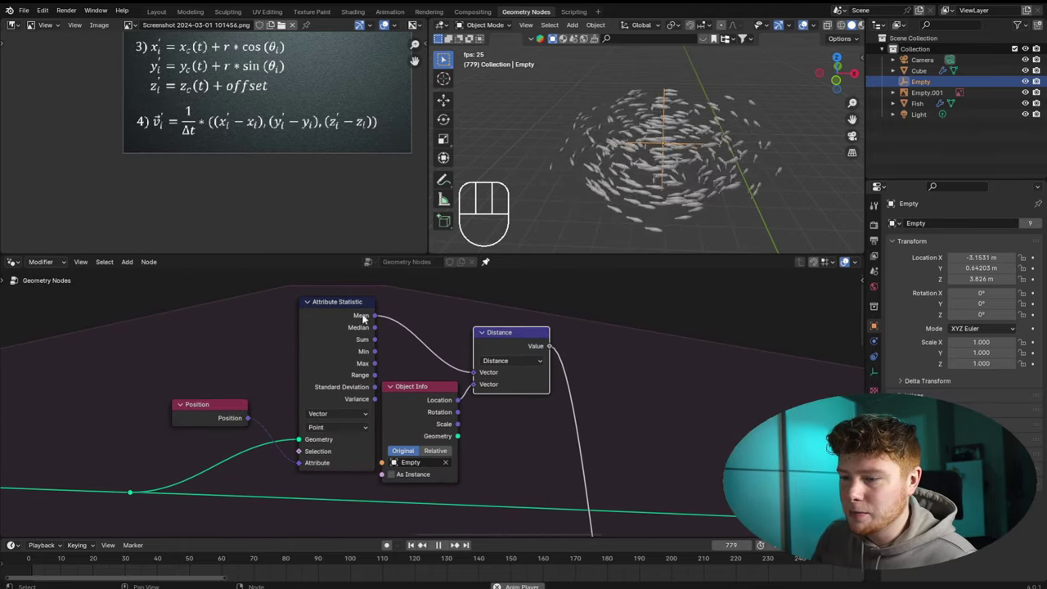
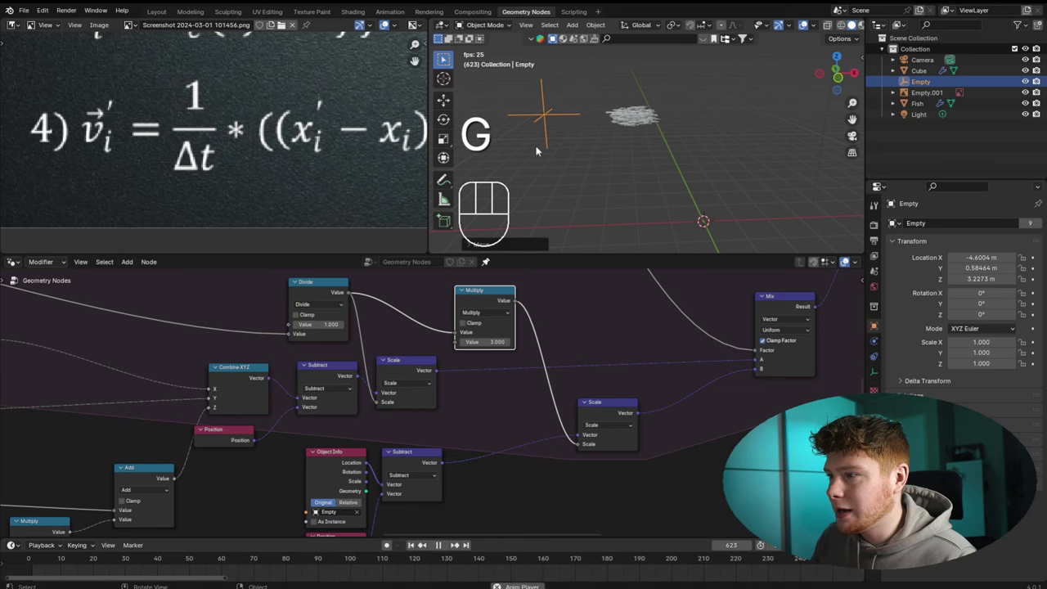
Move the Empty to a new spot in the viewport during live playback
{"action": "key", "text": "g"}
{"action": "left_click", "coordinate": [744, 168]}
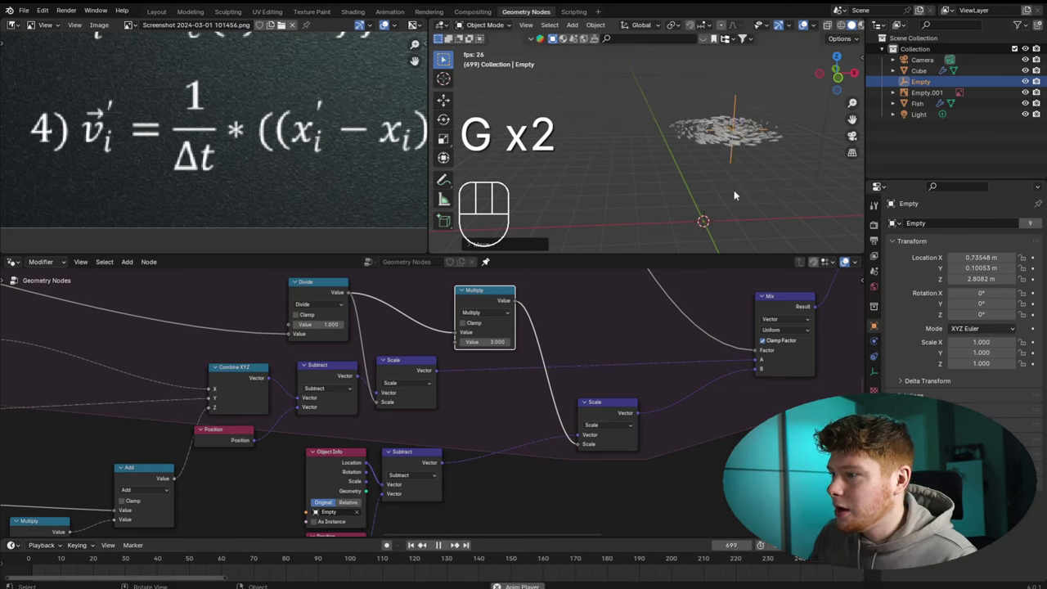
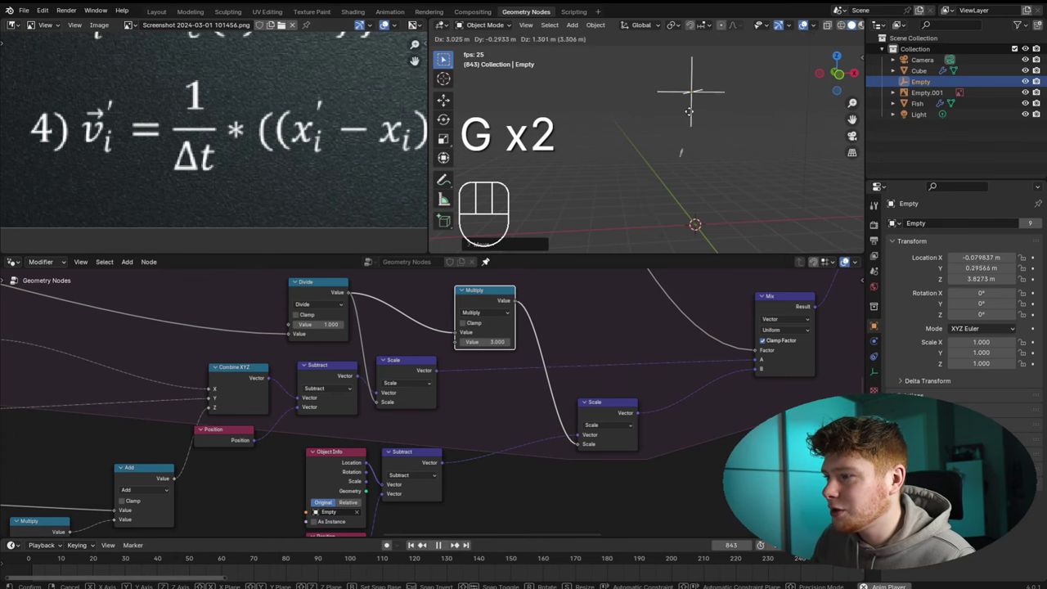
{"action": "left_click", "coordinate": [660, 135]}
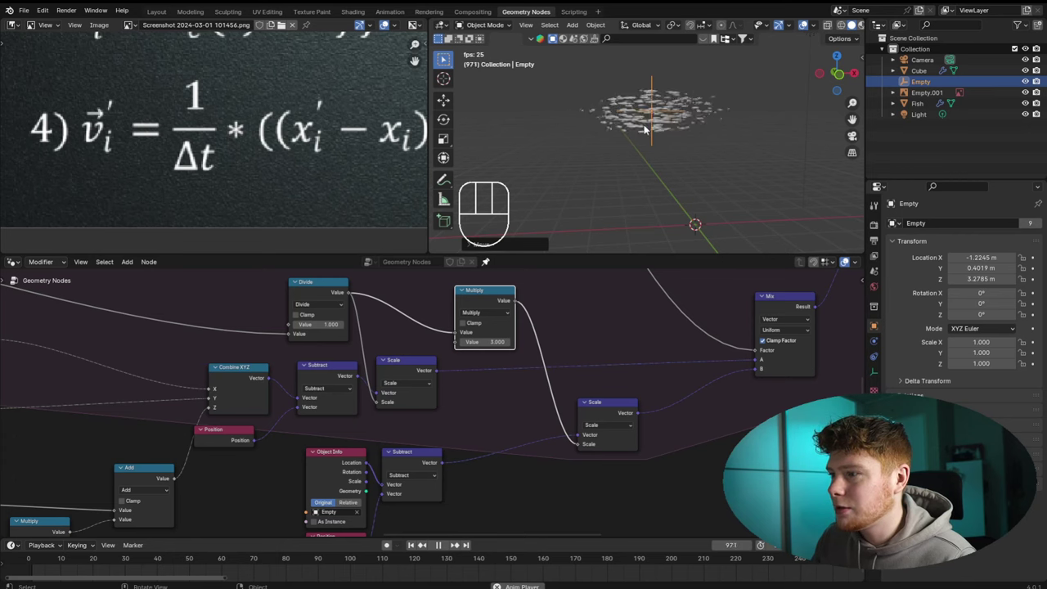
Reposition the Empty Object Info and Position node pair in the tree
{"action": "middle_click", "coordinate": [517, 332]}
{"action": "left_click_drag", "start_coordinate": [383, 301], "coordinate": [517, 483]}
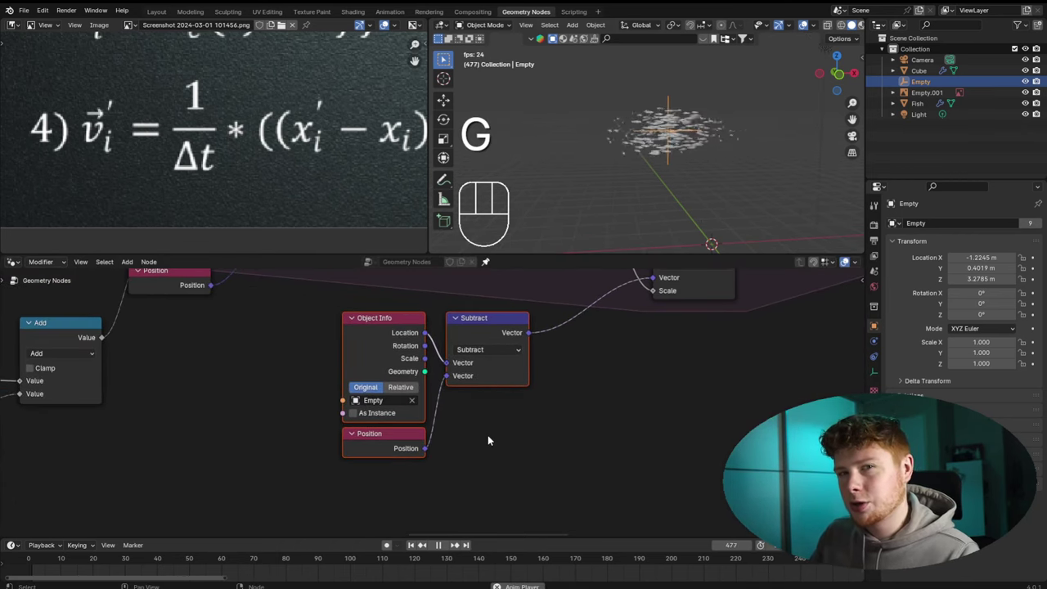
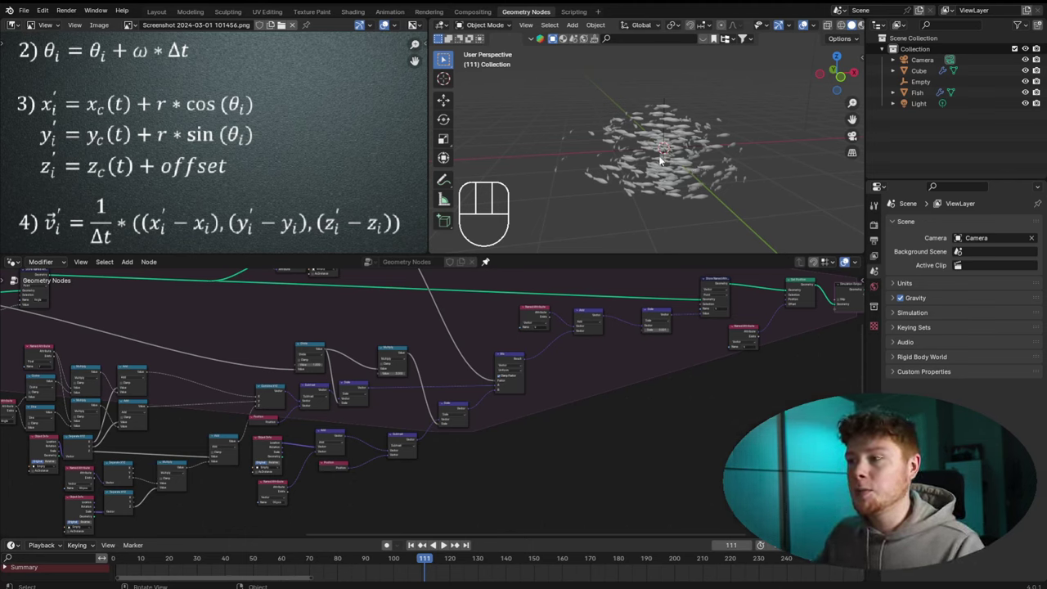
Add a Torus mesh to the scene as an obstacle
{"action": "key", "text": "shift+a"}
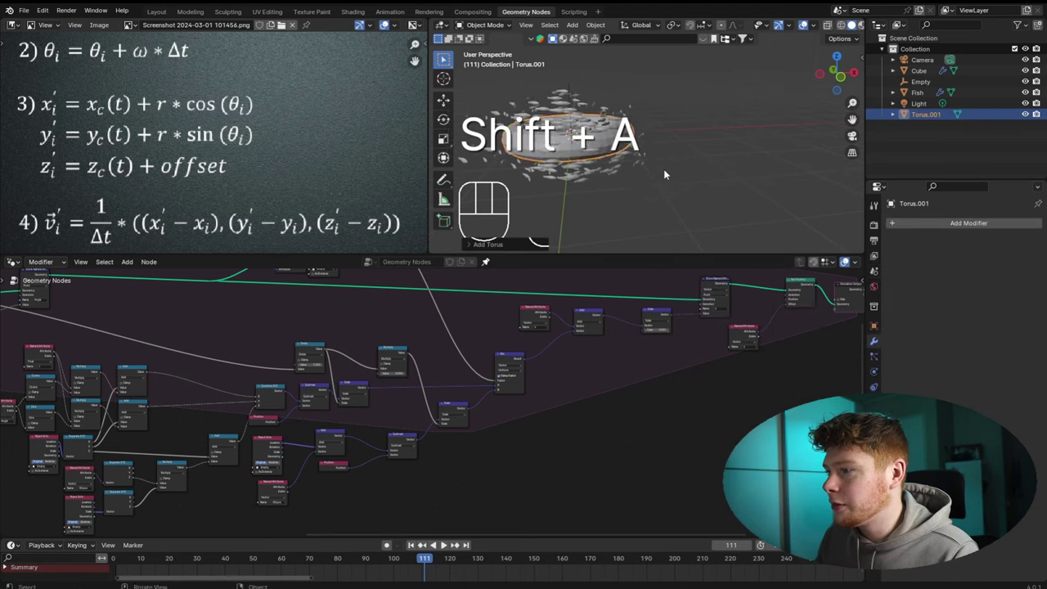
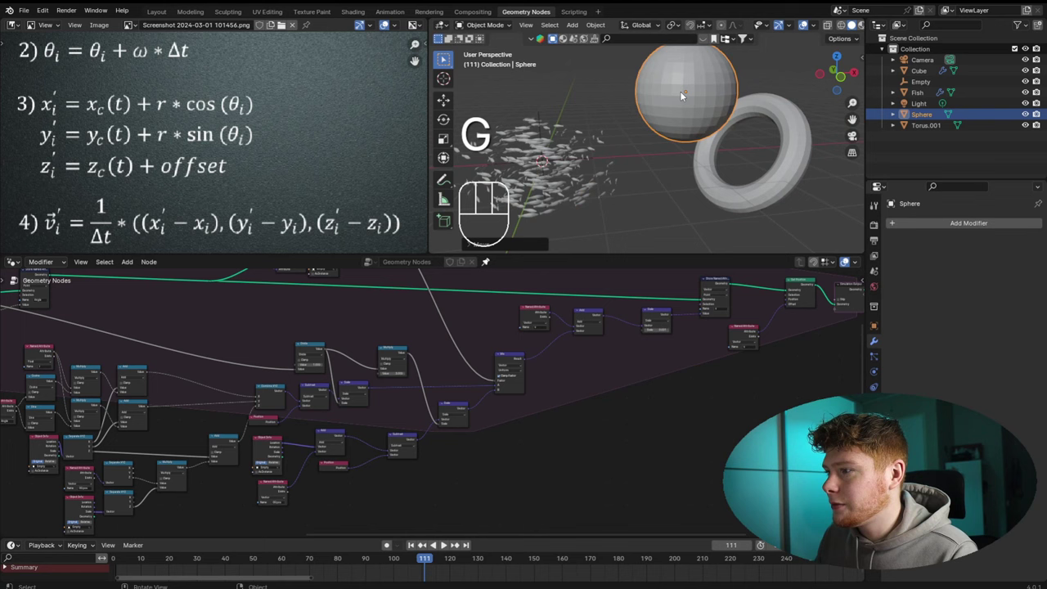
Place the new sphere and select it together with the torus
{"action": "key", "text": "g"}
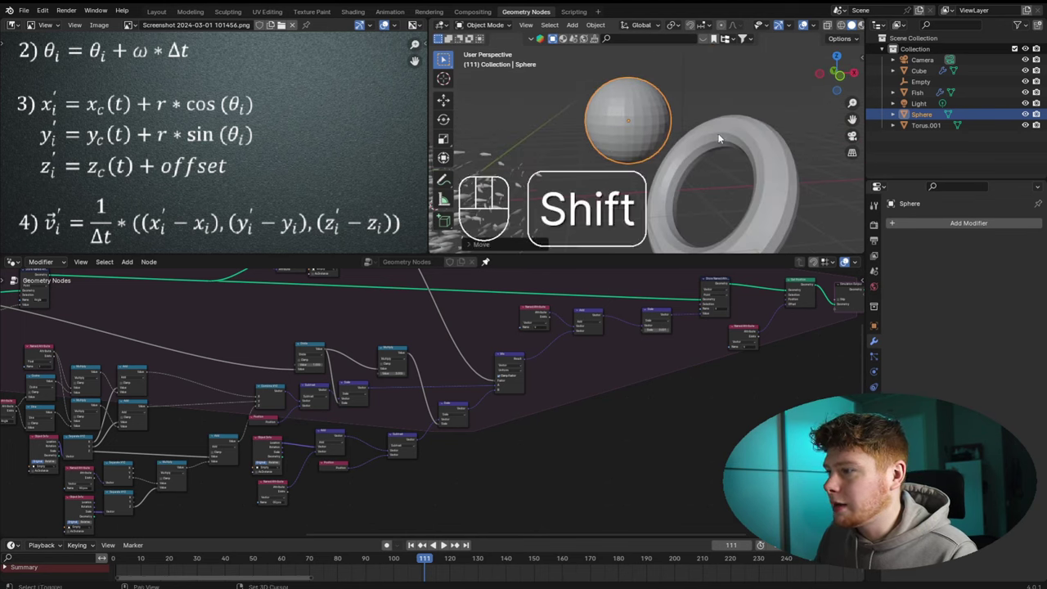
{"action": "left_click", "coordinate": [737, 134]}
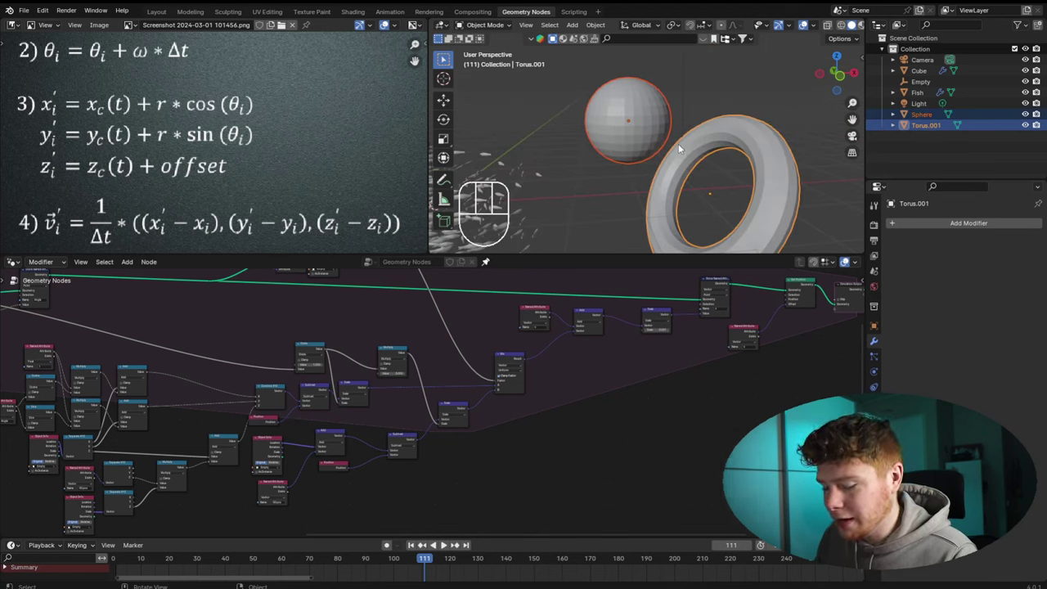
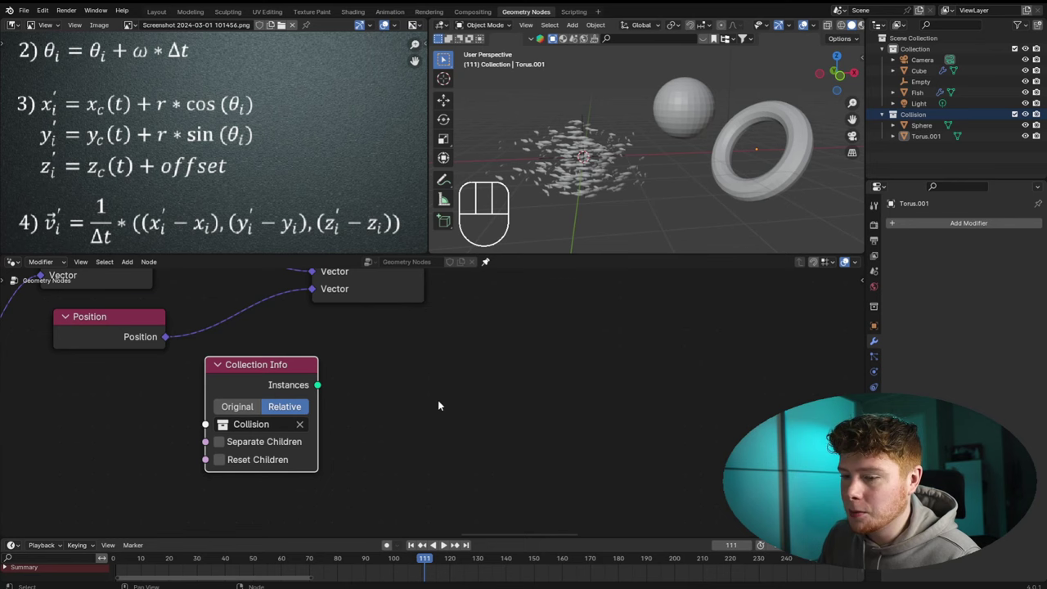
Add a Realize Instances node and feed the Collision collection's instances into it
{"action": "left_click", "coordinate": [418, 348]}
{"action": "key", "text": "shift+a"}
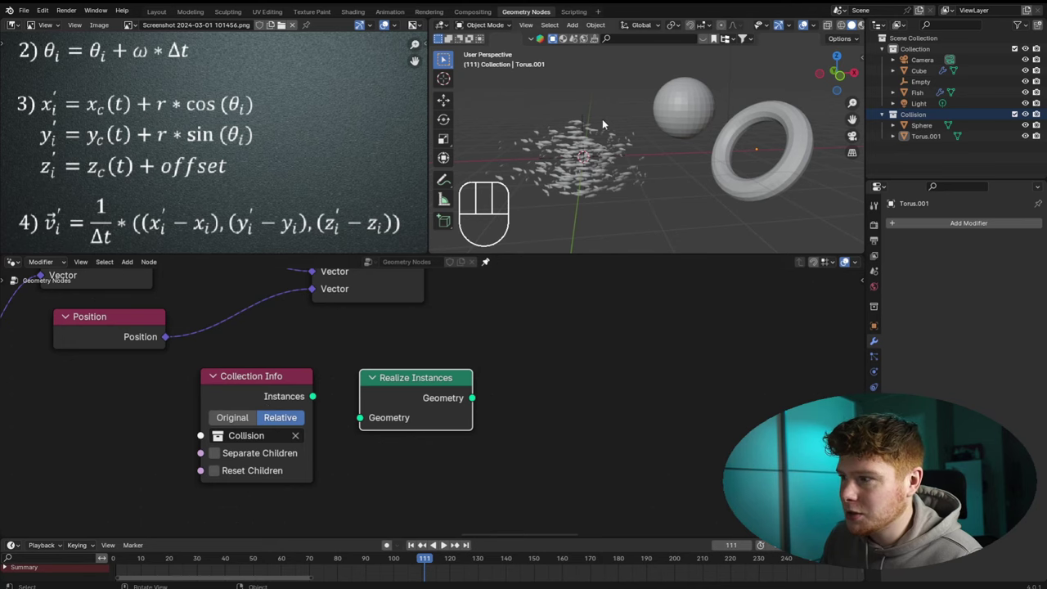
{"action": "left_click", "coordinate": [315, 398]}
{"action": "left_click", "coordinate": [398, 398]}
{"action": "left_click_drag", "start_coordinate": [443, 450], "coordinate": [644, 175]}
{"action": "left_click_drag", "start_coordinate": [645, 175], "coordinate": [627, 167]}
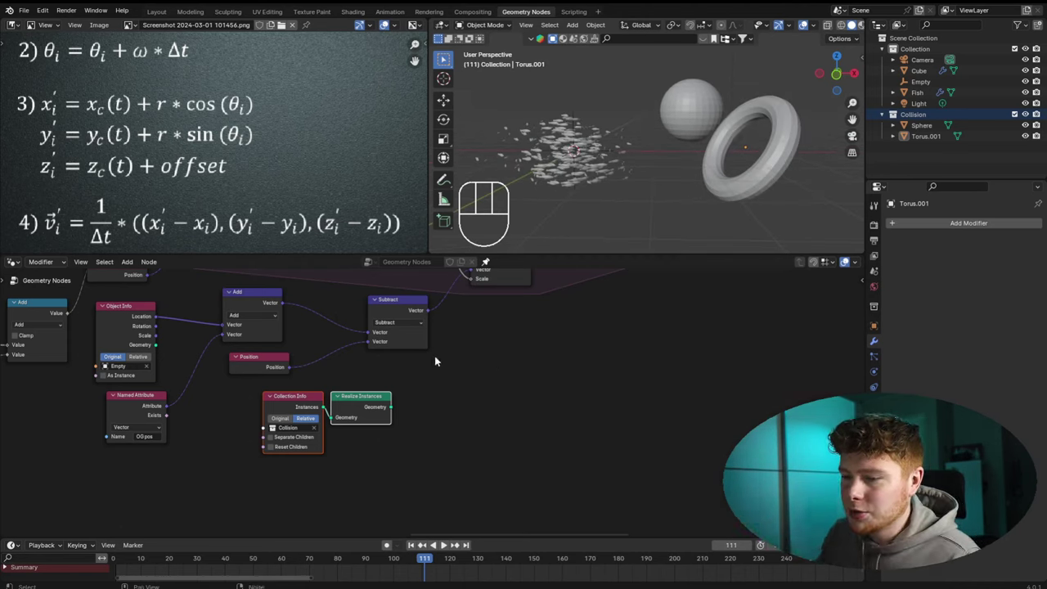
{"action": "left_click", "coordinate": [454, 396]}
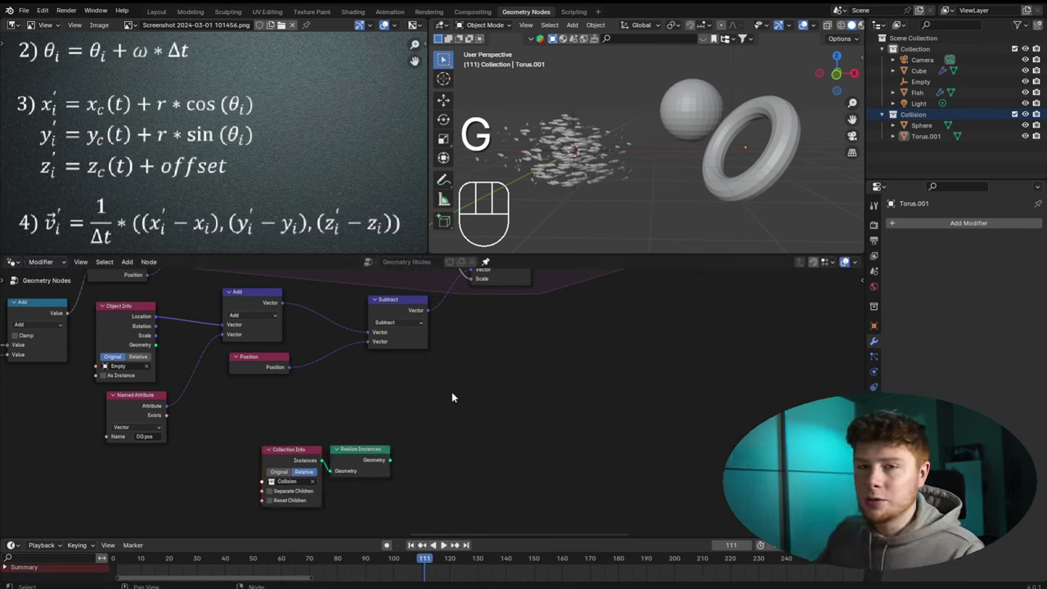
Add a Geometry Proximity node taking the realized Collision geometry as its Target
{"action": "key", "text": "shift+a"}
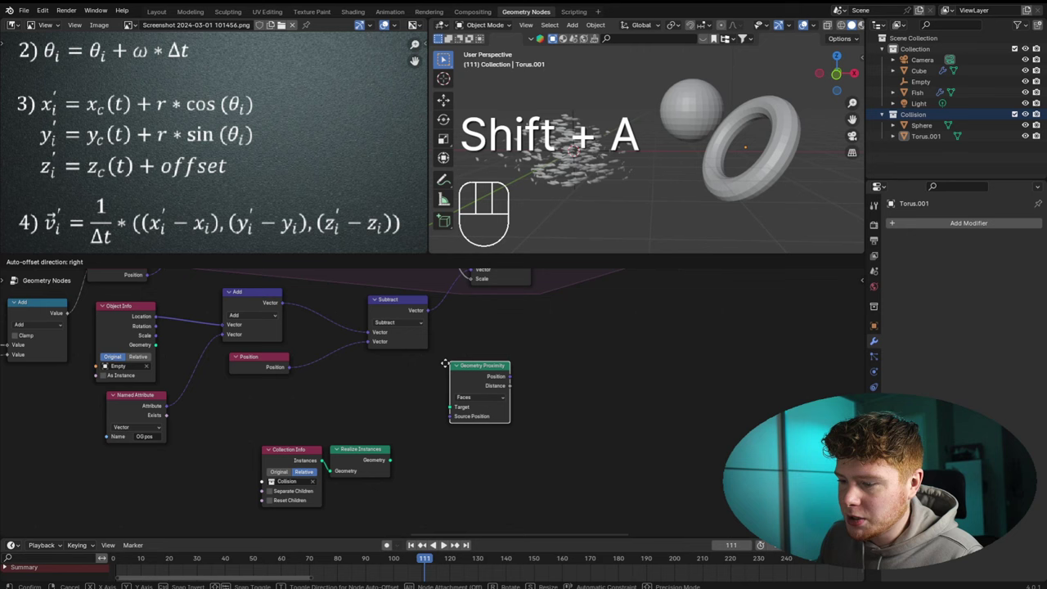
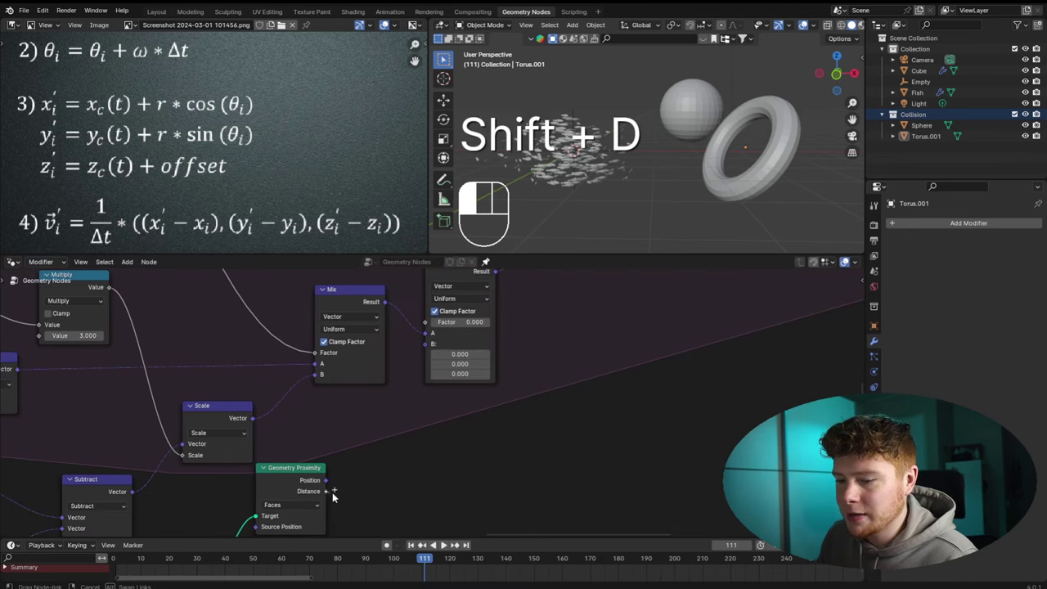
{"action": "left_click", "coordinate": [439, 453]}
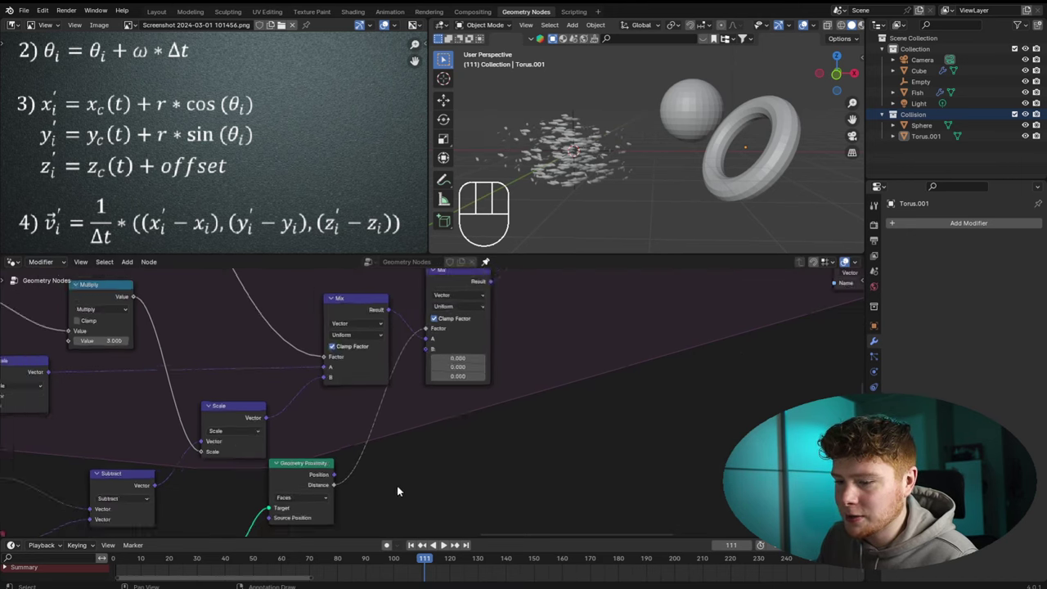
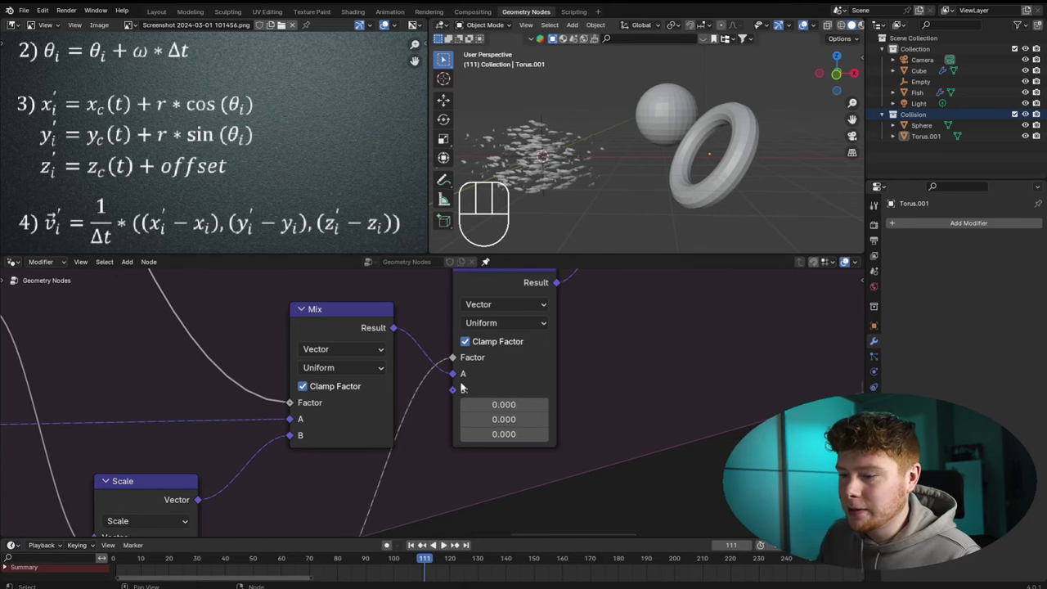
{"action": "left_click", "coordinate": [456, 379]}
{"action": "left_click_drag", "start_coordinate": [430, 371], "coordinate": [453, 439]}
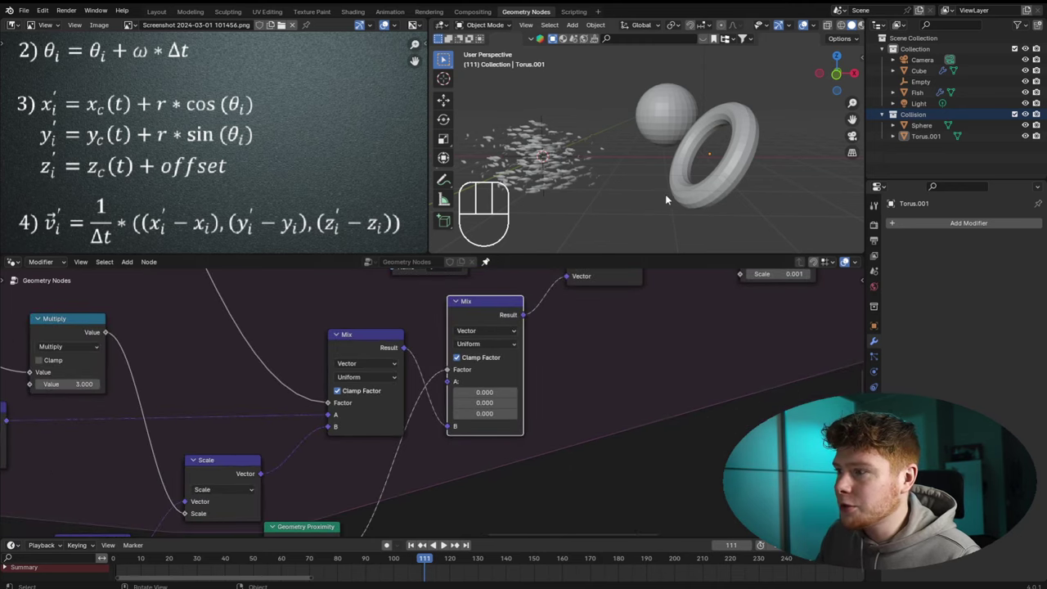
{"action": "middle_click", "coordinate": [698, 172]}
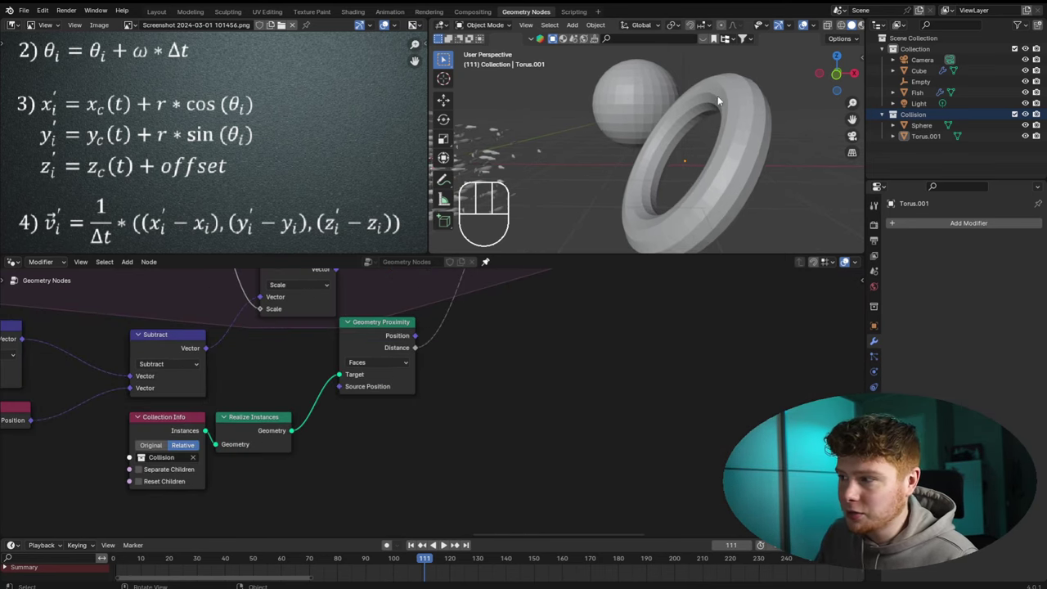
Add a Sample Index node on the realized geometry with a Normal node feeding its Value
{"action": "key", "text": "shift+a"}
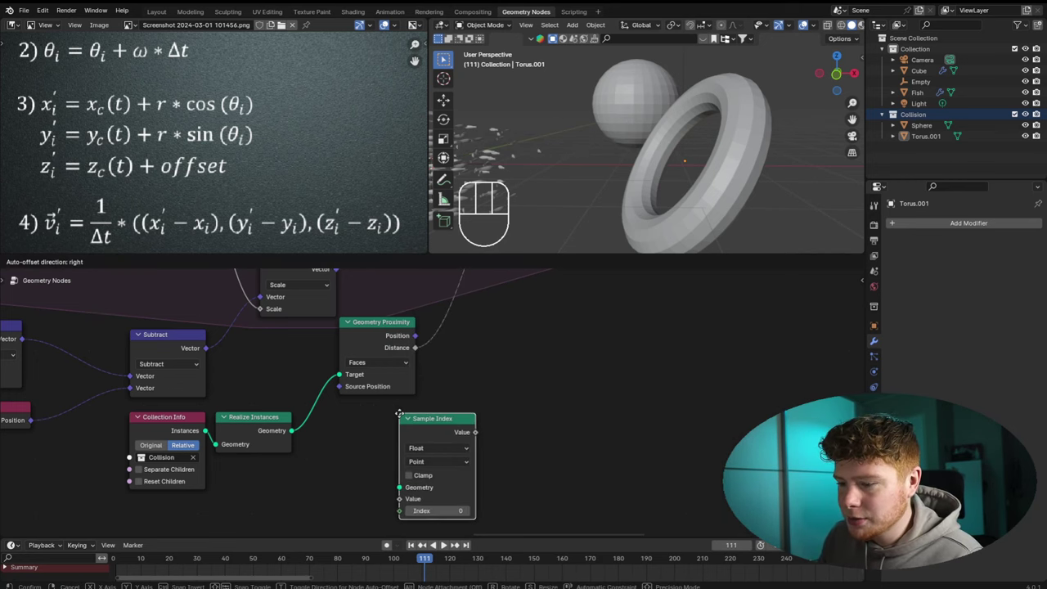
{"action": "left_click", "coordinate": [524, 376]}
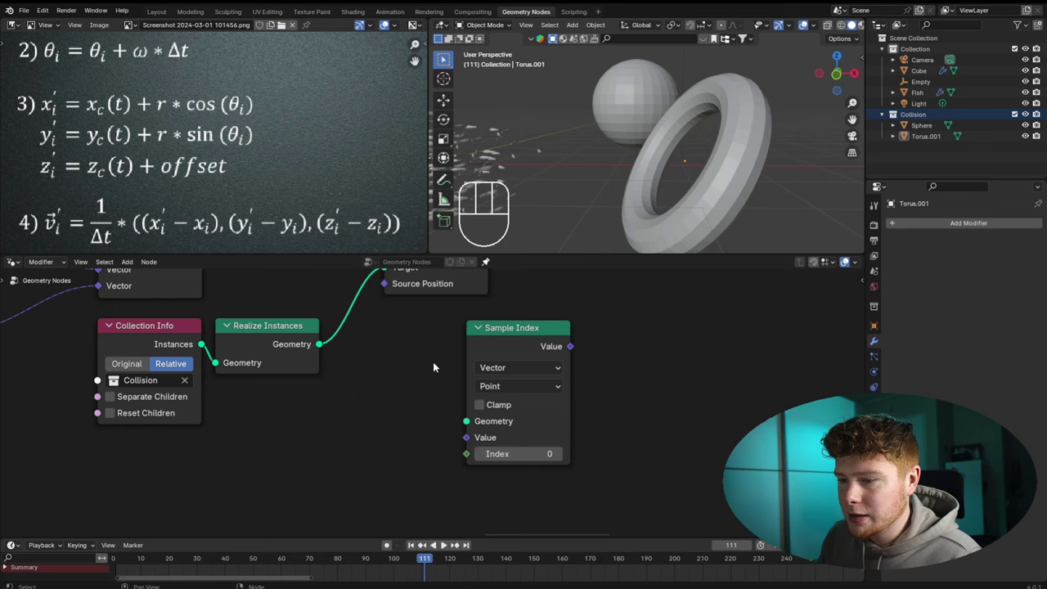
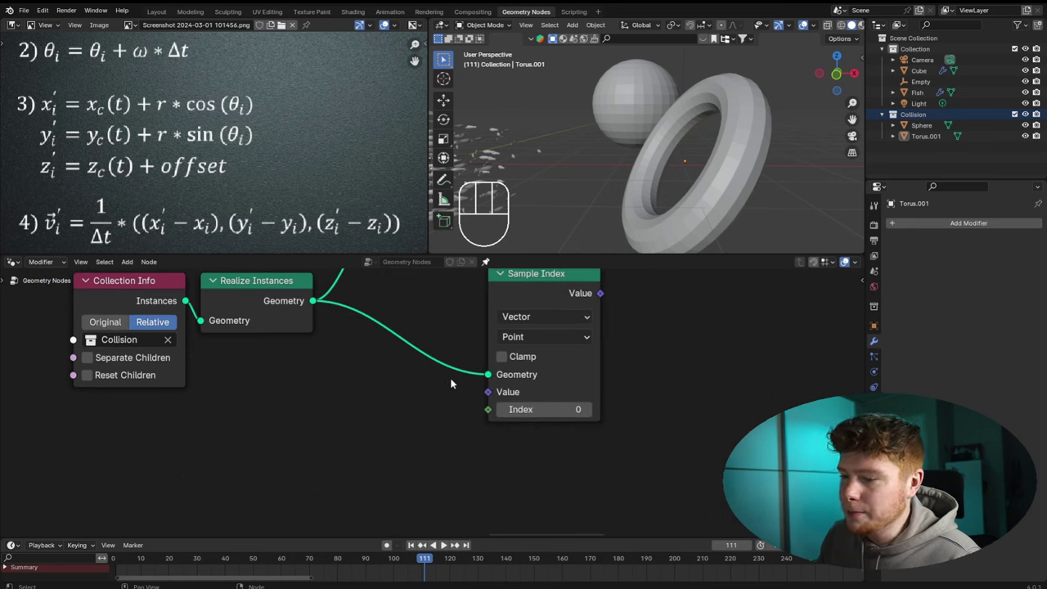
{"action": "key", "text": "shift+a"}
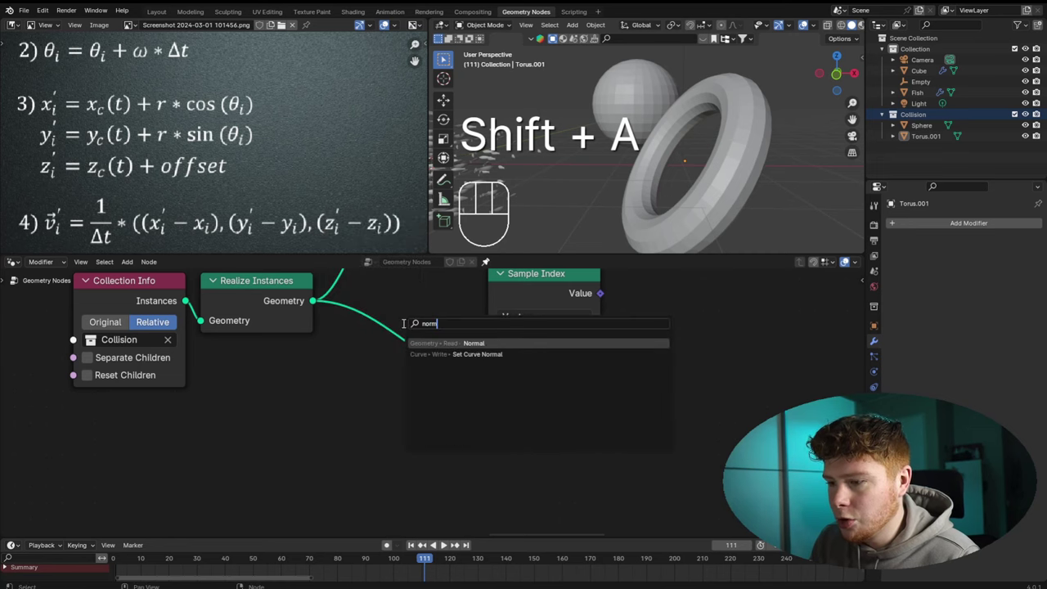
{"action": "left_click_drag", "start_coordinate": [381, 382], "coordinate": [495, 398]}
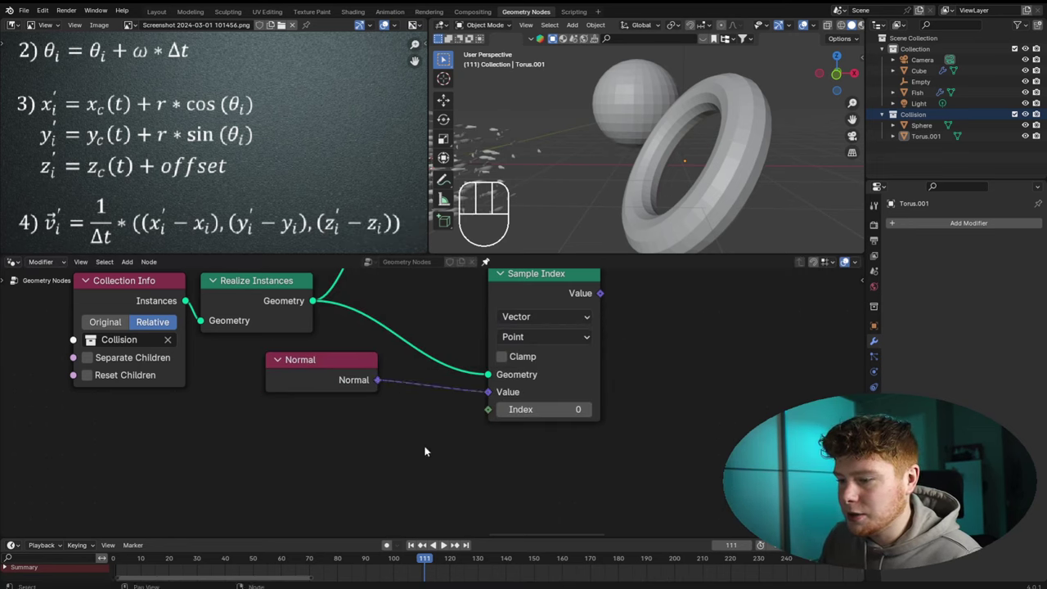
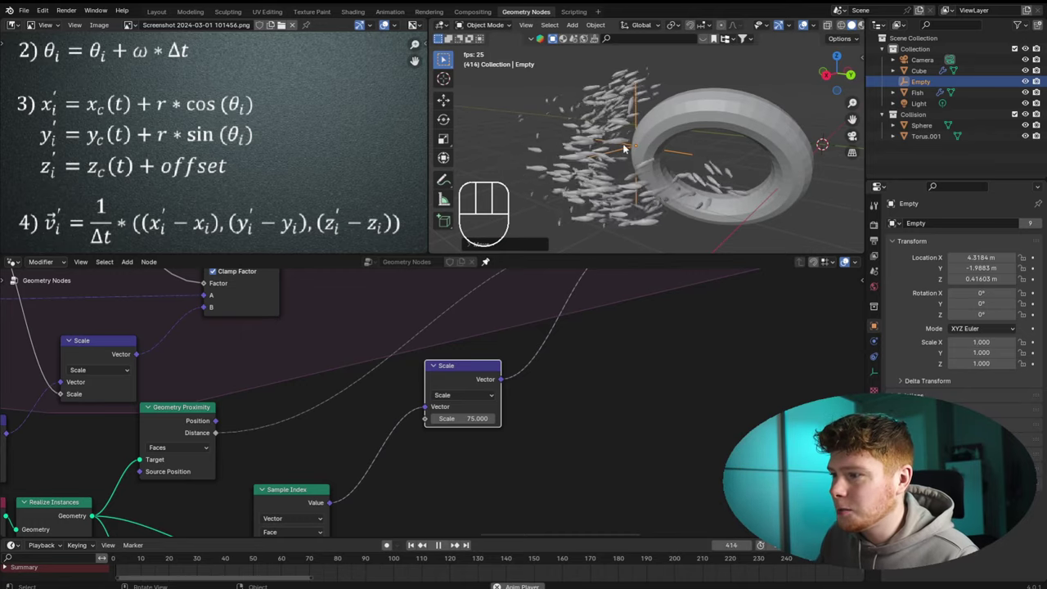
Zoom the node editor out to see the whole tree beside the equation reference
{"action": "left_click_drag", "start_coordinate": [703, 203], "coordinate": [656, 210]}
{"action": "left_click_drag", "start_coordinate": [657, 208], "coordinate": [704, 188]}
{"action": "left_click_drag", "start_coordinate": [606, 206], "coordinate": [638, 188]}
{"action": "left_click_drag", "start_coordinate": [620, 180], "coordinate": [635, 188]}
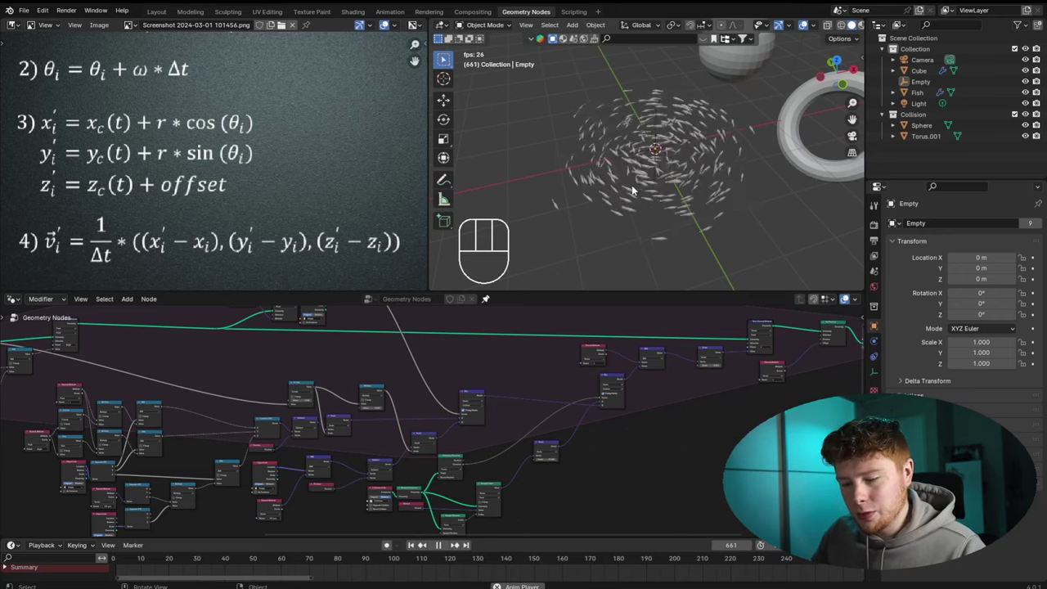
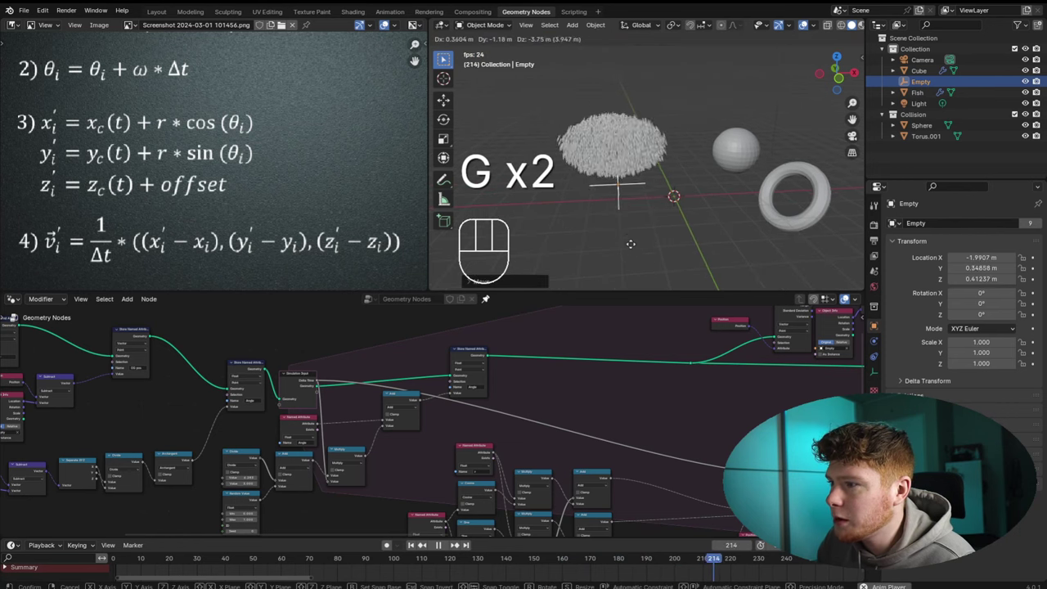
Relocate the Empty several times while the simulation plays to watch the fish follow
{"action": "key", "text": "g"}
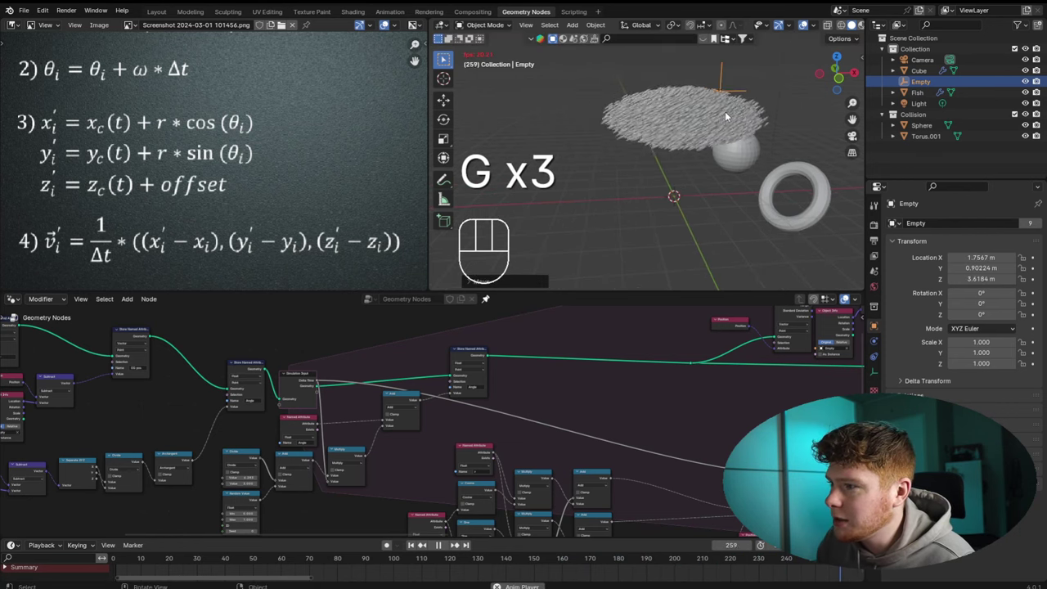
{"action": "key", "text": "shift+a"}
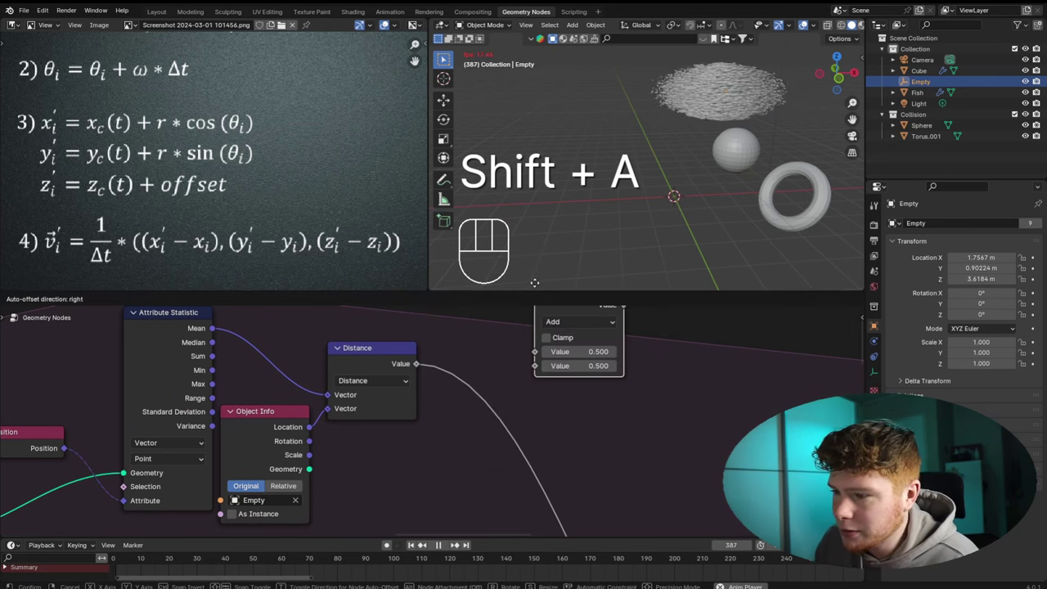
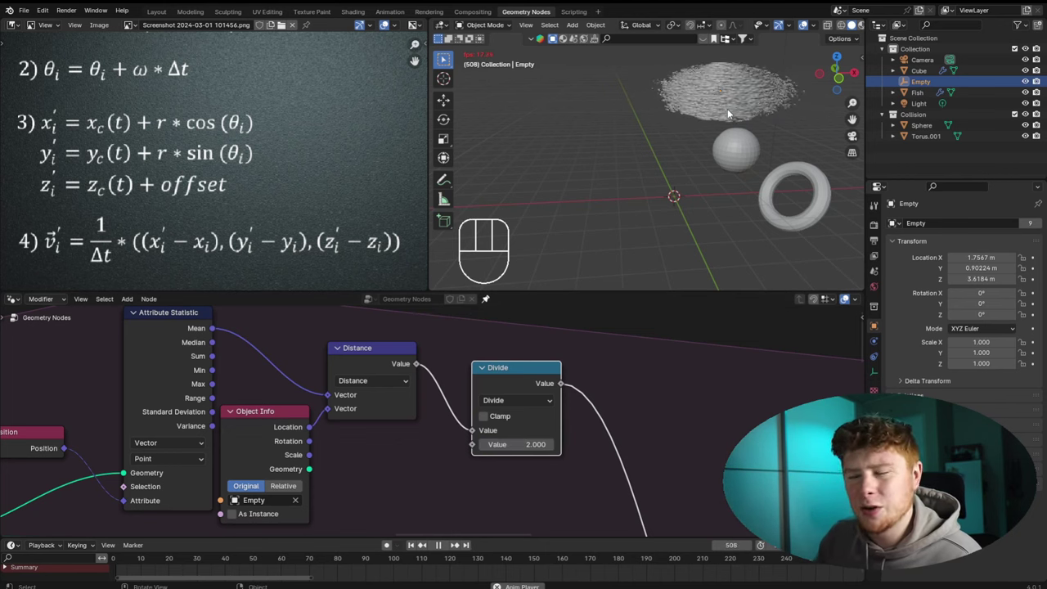
{"action": "key", "text": "g"}
{"action": "key", "text": "g"}
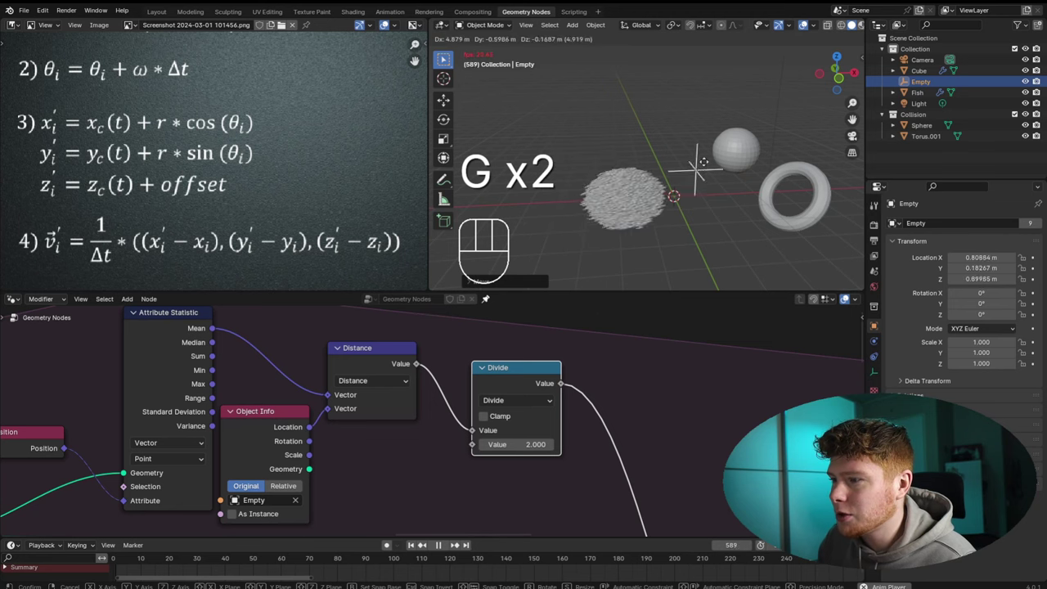
{"action": "key", "text": "g"}
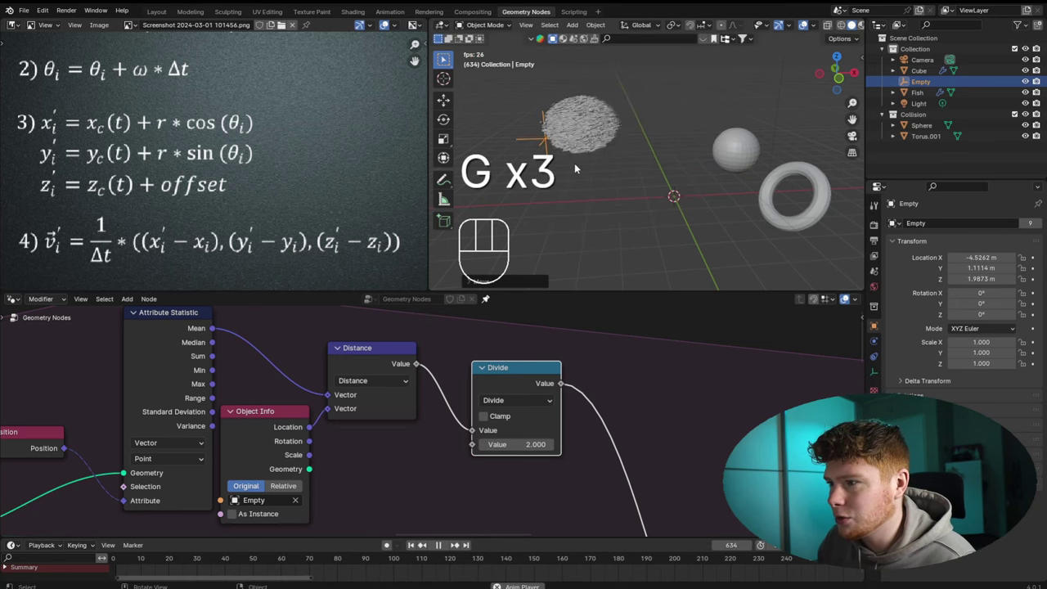
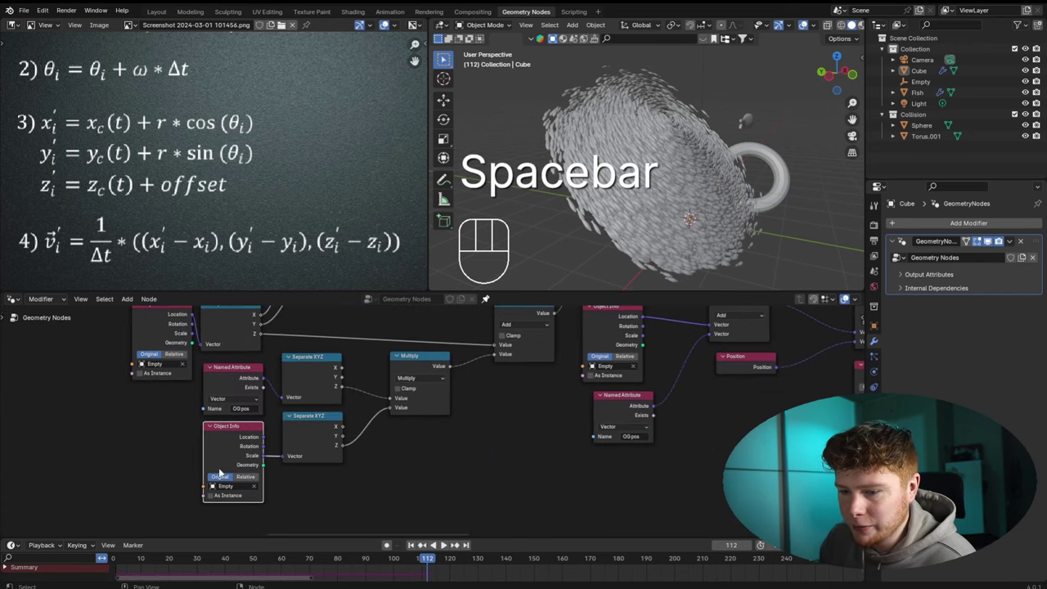
Duplicate the Empty's Object Info node and link its Rotation into Vector Rotate's Rotation
{"action": "middle_click", "coordinate": [448, 367]}
{"action": "key", "text": "shift+d"}
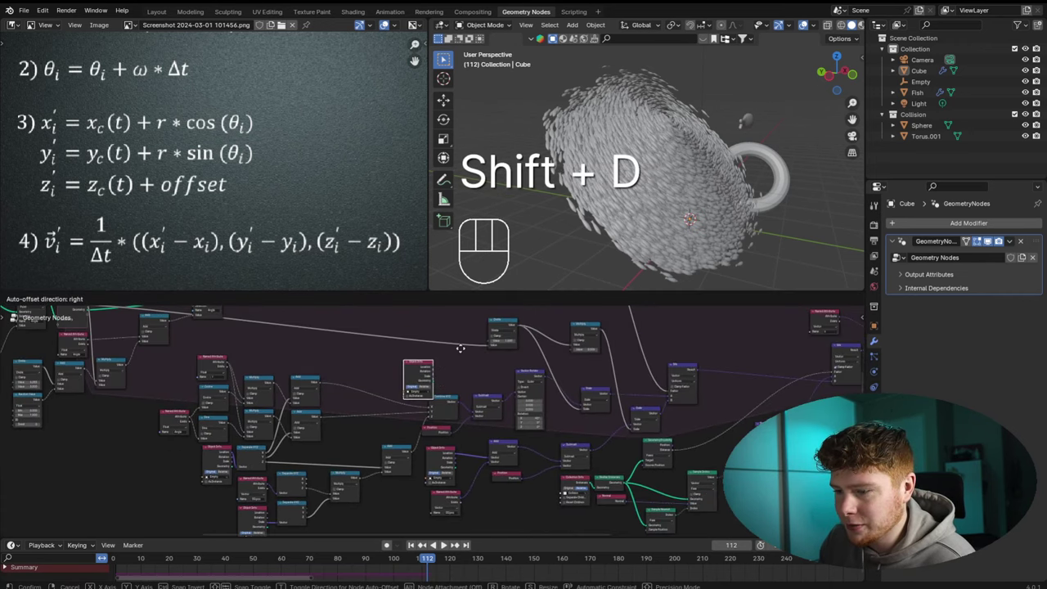
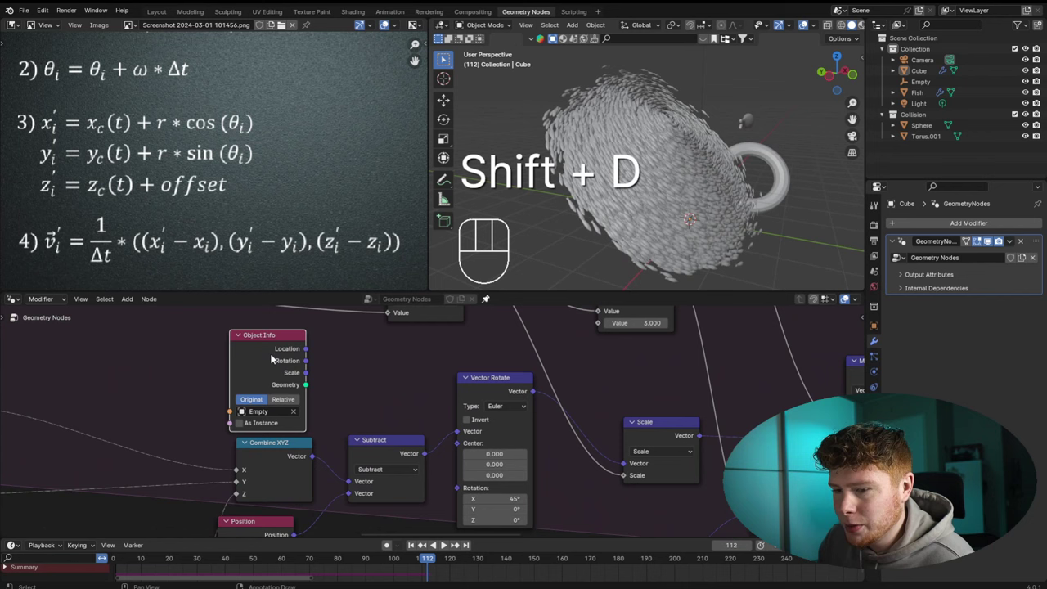
{"action": "left_click", "coordinate": [269, 353]}
{"action": "left_click", "coordinate": [399, 364]}
{"action": "left_click_drag", "start_coordinate": [442, 339], "coordinate": [460, 487]}
Replay the simulation and trackball-rotate the Empty to tilt the fish orbit live
{"action": "middle_click", "coordinate": [721, 242]}
{"action": "middle_click", "coordinate": [711, 209]}
{"action": "key", "text": "space"}
{"action": "middle_click", "coordinate": [709, 216]}
{"action": "key", "text": "r"}
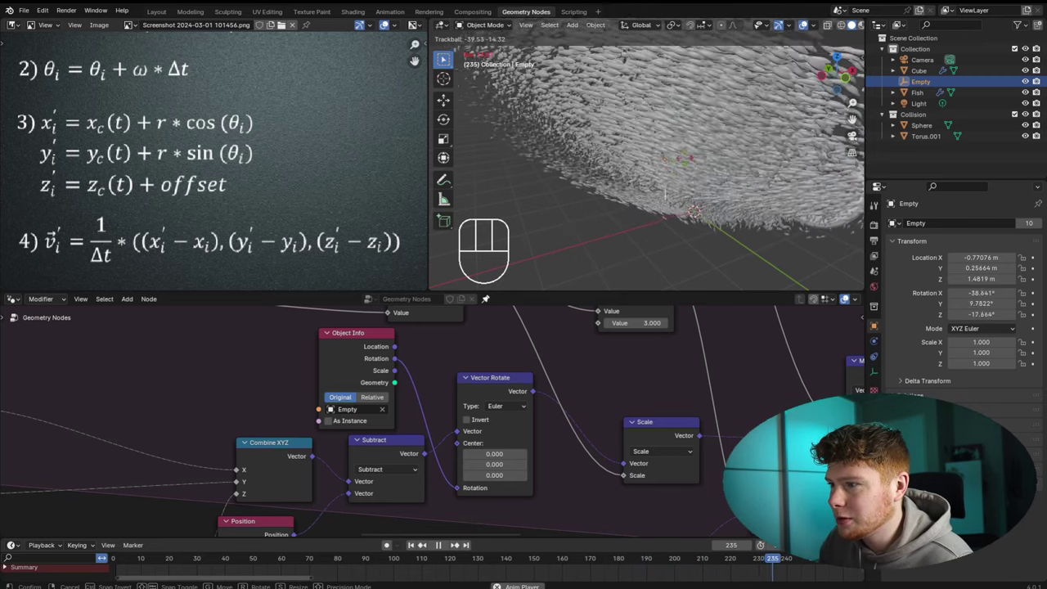
Reset the Empty's rotation, view the fish orbit from above and stop playback
{"action": "left_click_drag", "start_coordinate": [679, 235], "coordinate": [657, 258]}
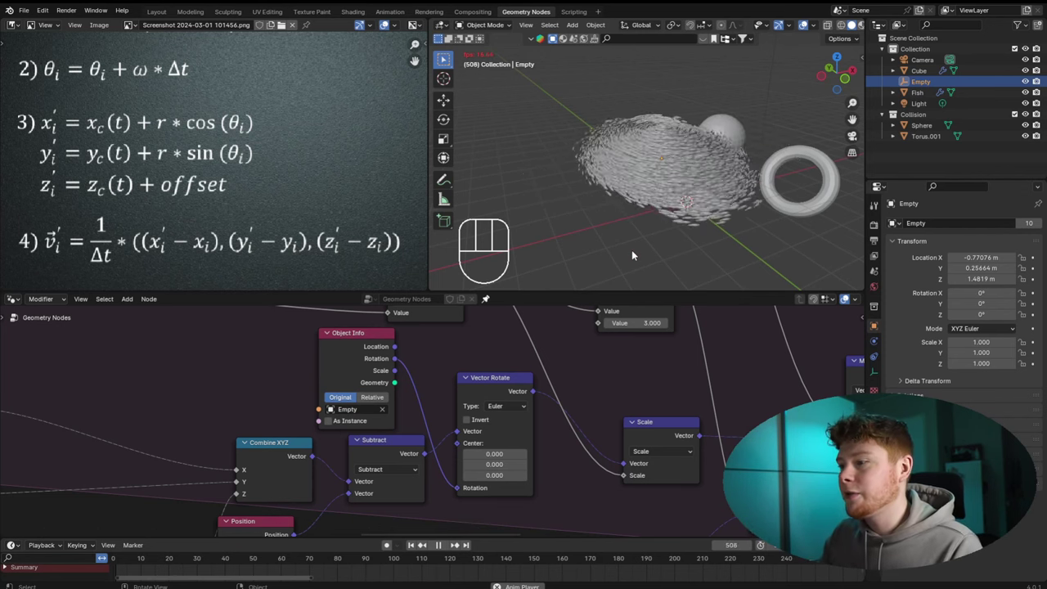
{"action": "key", "text": "space"}
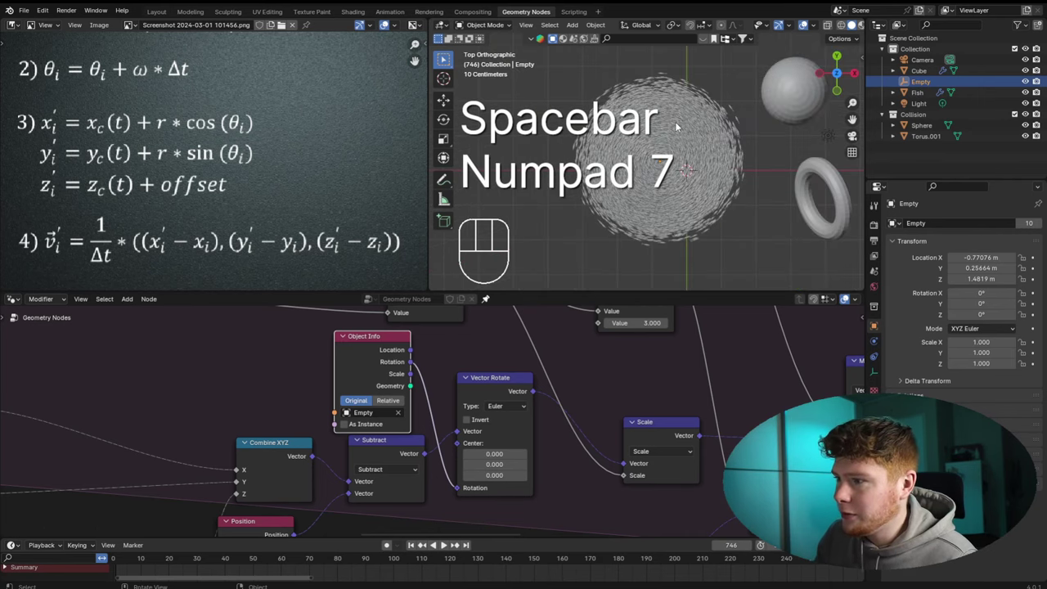
{"action": "left_click_drag", "start_coordinate": [700, 134], "coordinate": [730, 125]}
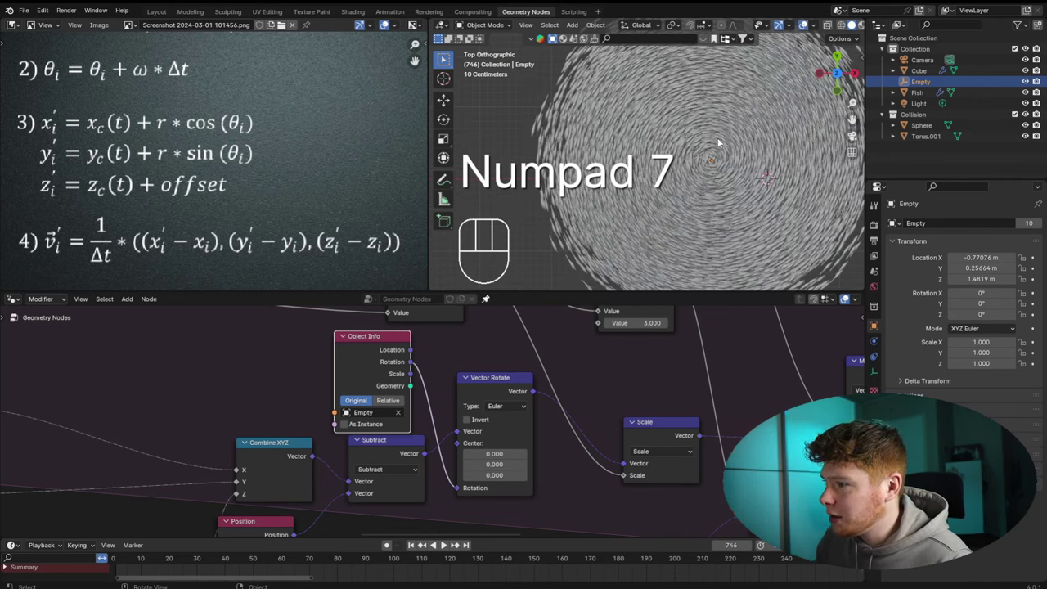
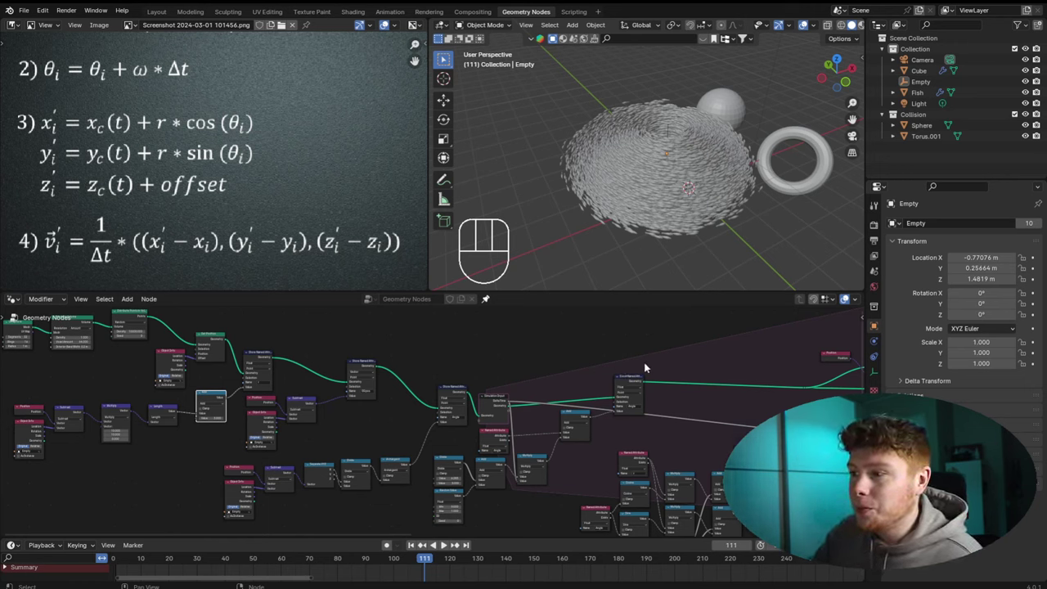
Place a Noise Texture and a vector Add node near the Scale node
{"action": "left_click_drag", "start_coordinate": [557, 227], "coordinate": [529, 195]}
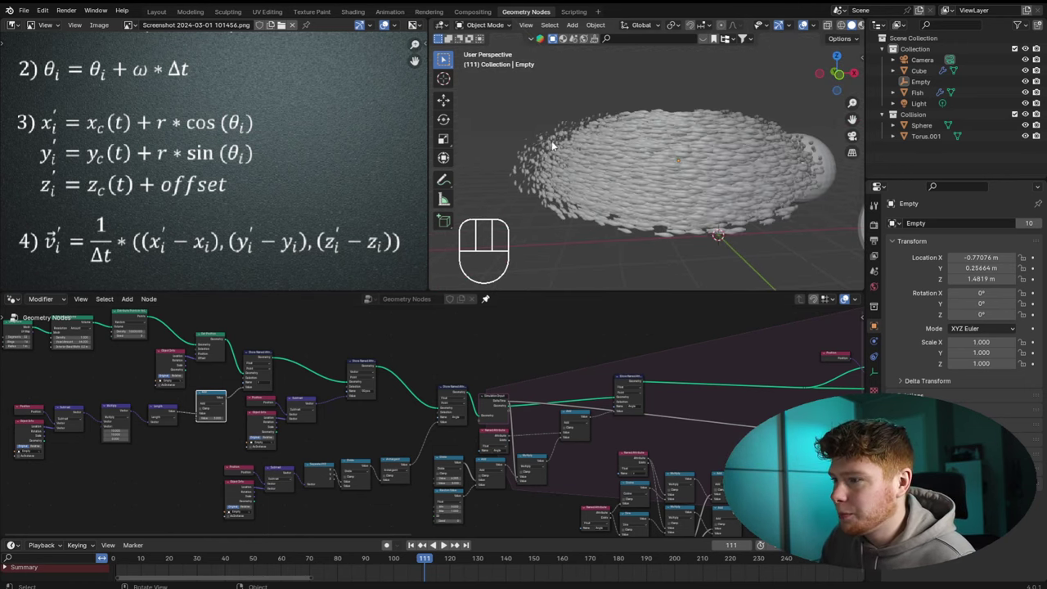
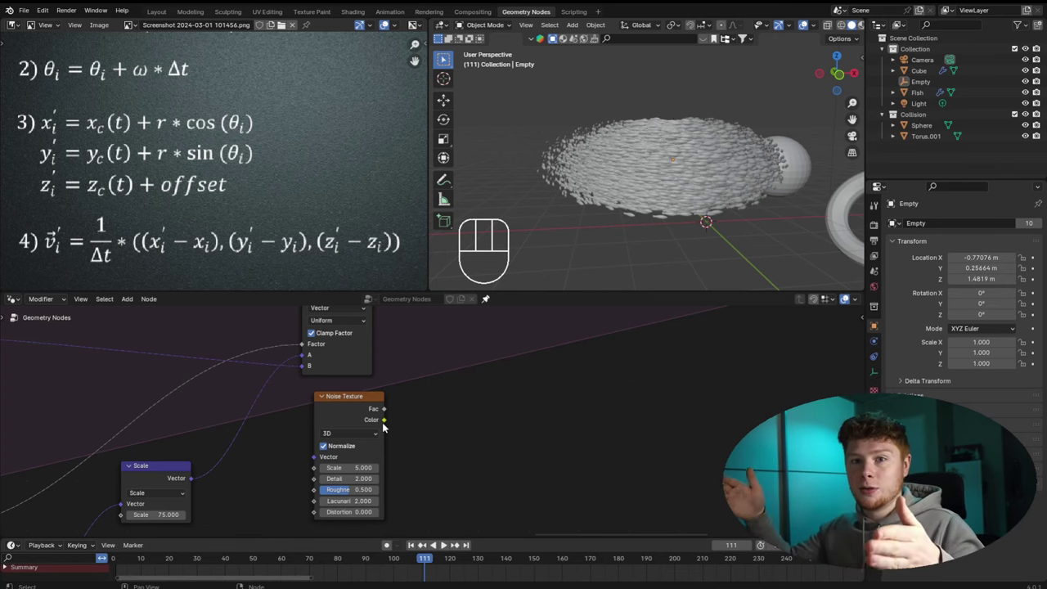
{"action": "left_click", "coordinate": [459, 371]}
{"action": "key", "text": "shift+a"}
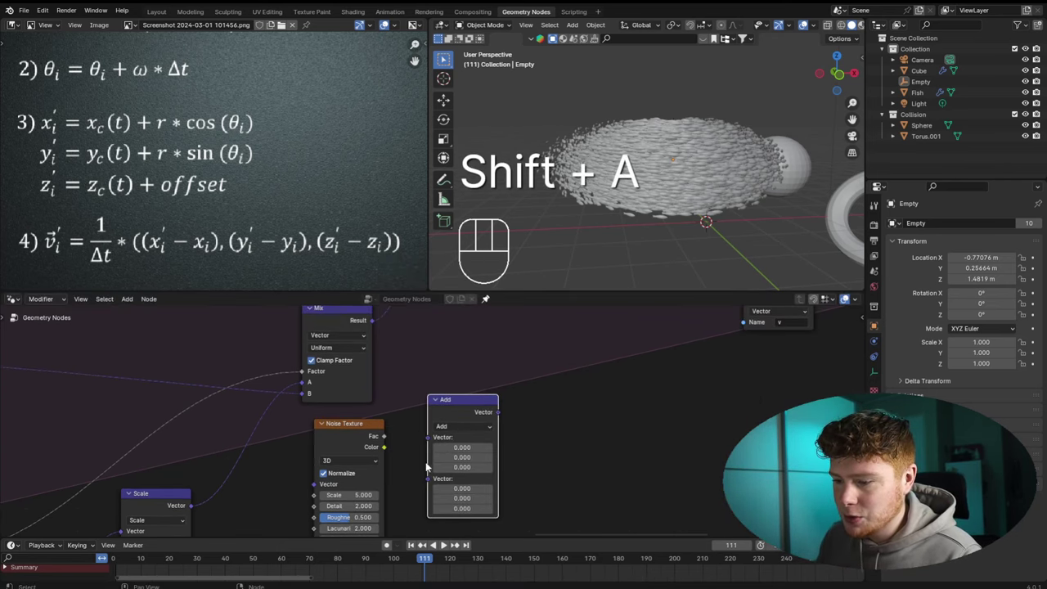